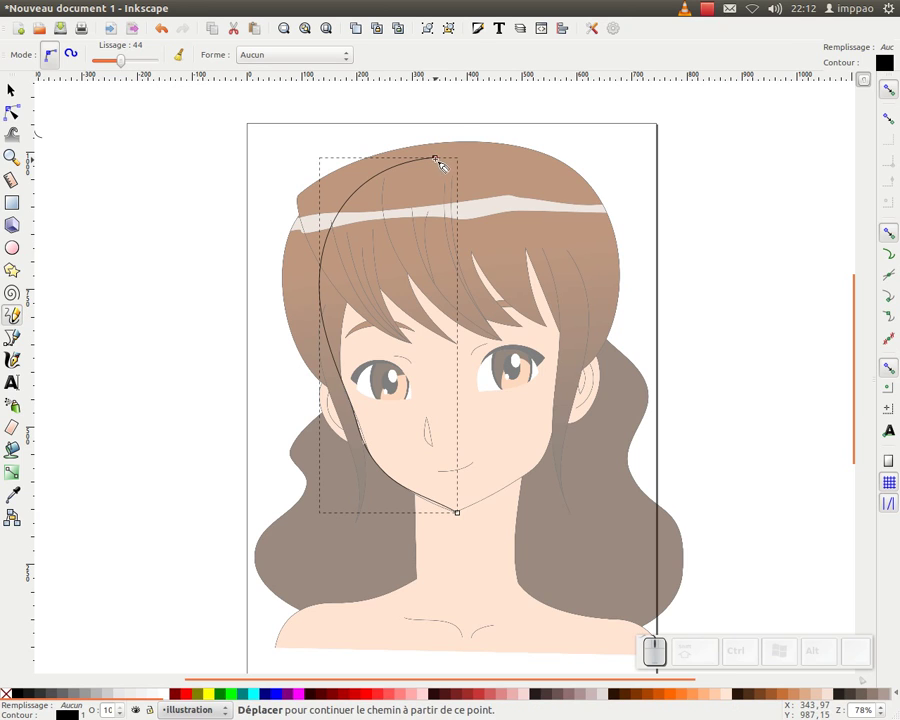
Step: Trace the face contour with the Pencil from the hair top down to the pointed chin
left_click_drag(443, 162, 328, 330)
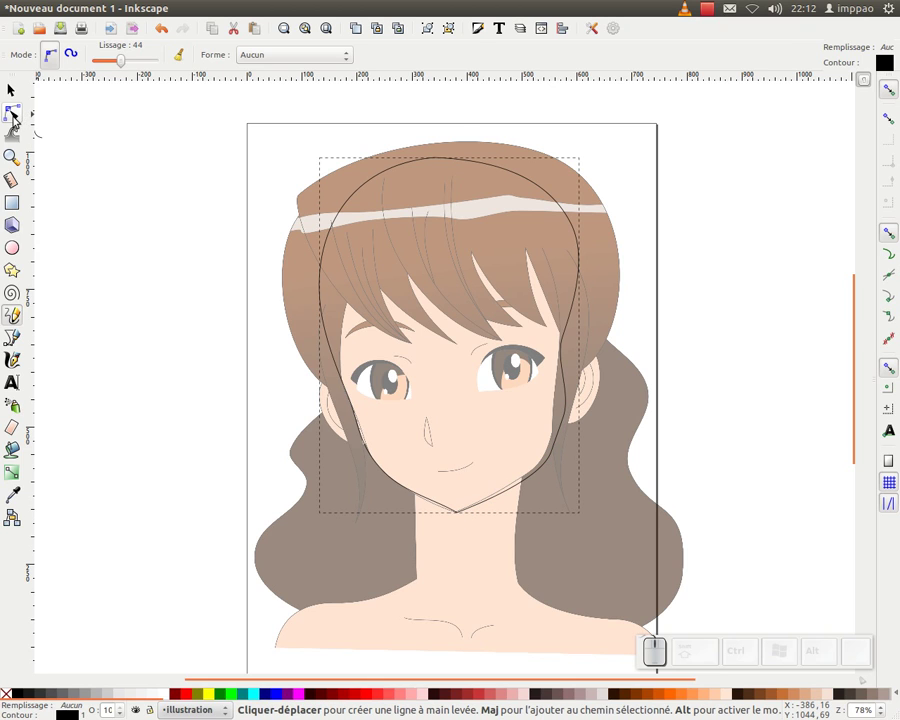
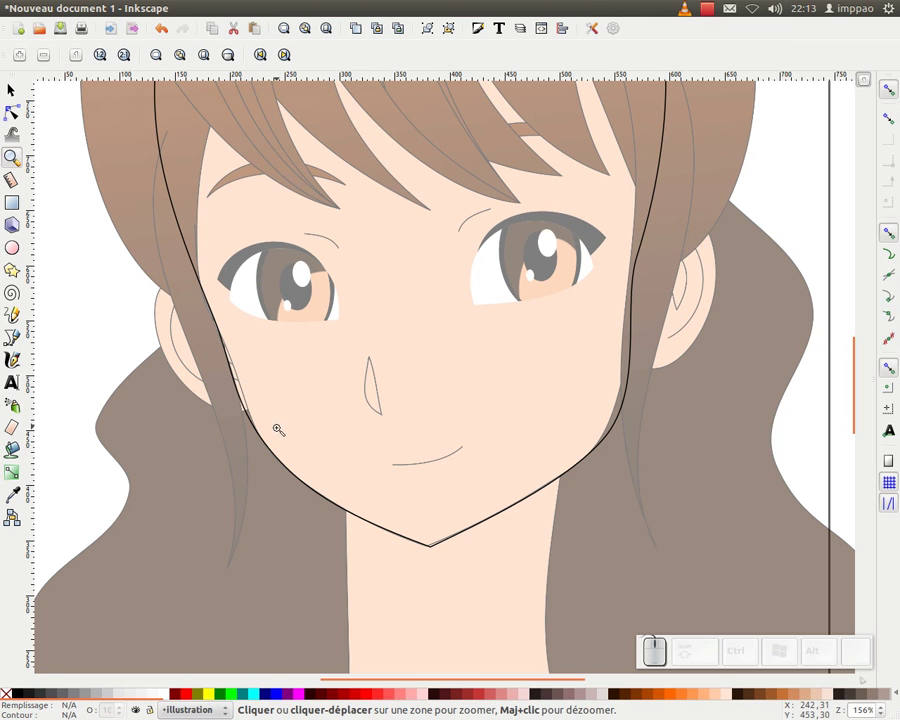
Step: Trace the nose outline and the smile line under it with the Pencil
key("F6")
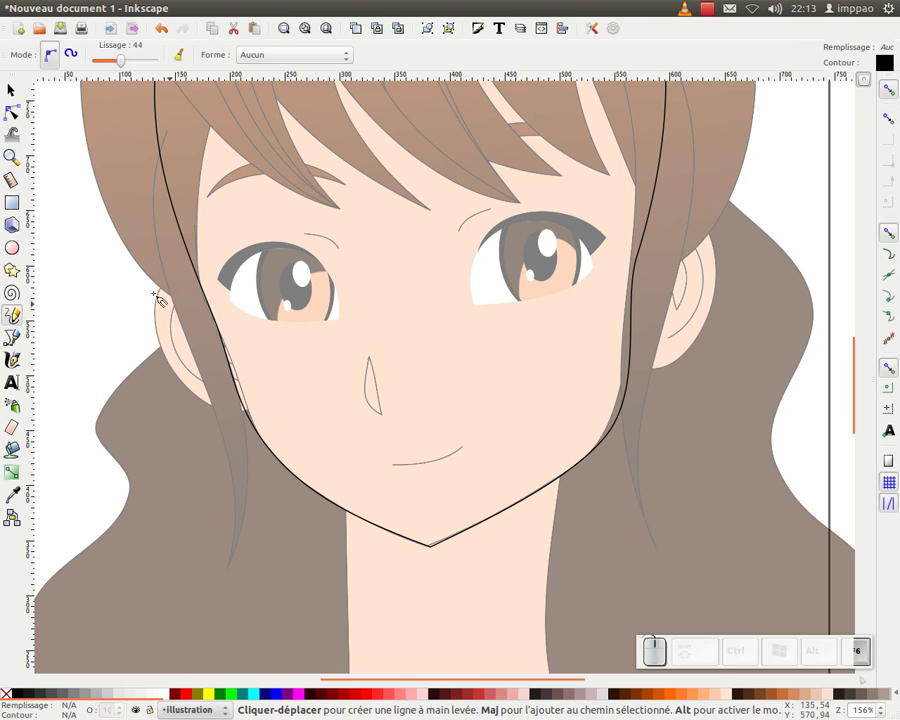
left_click_drag(375, 360, 398, 359)
left_click_drag(376, 360, 400, 463)
middle_click(382, 446)
key("F2")
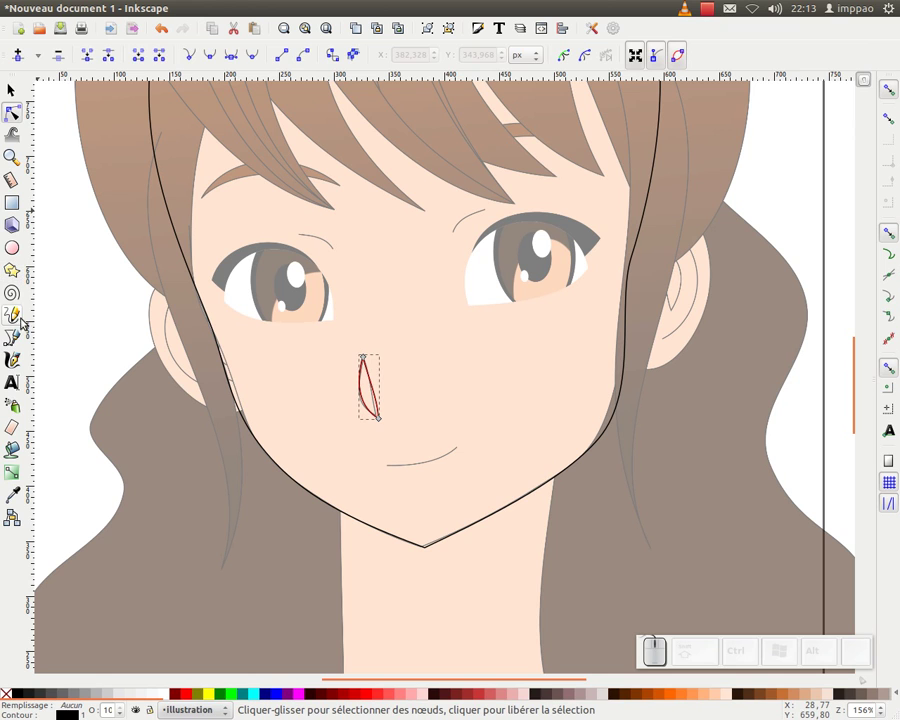
left_click(13, 316)
left_click_drag(394, 470, 529, 339)
middle_click(489, 349)
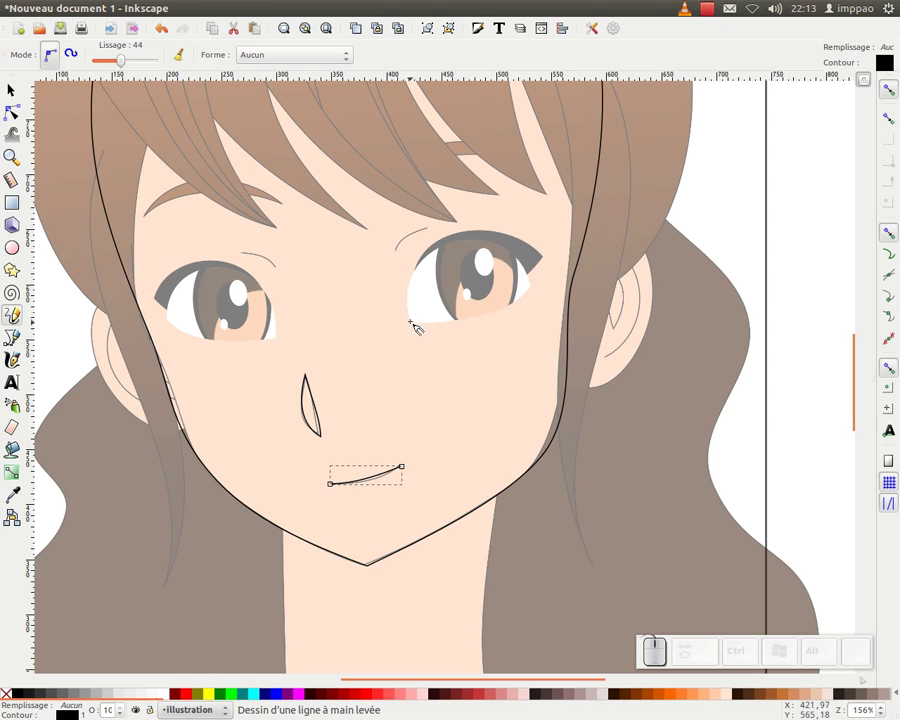
Step: Trace the right eye's closed shape and refine its curve with the Node tool
left_click_drag(419, 328, 436, 323)
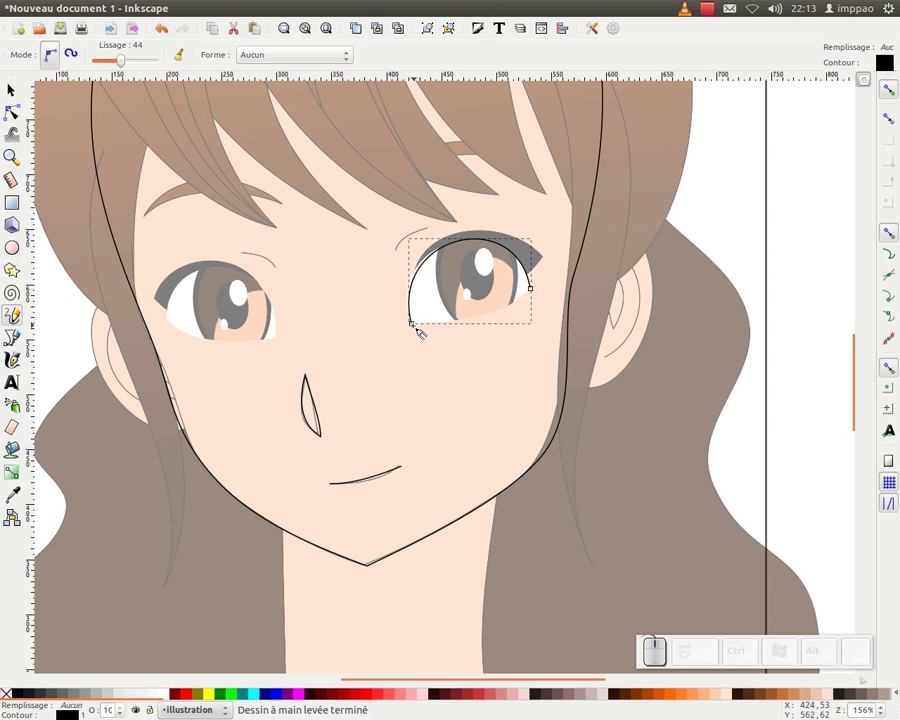
left_click_drag(419, 329, 497, 284)
middle_click(479, 294)
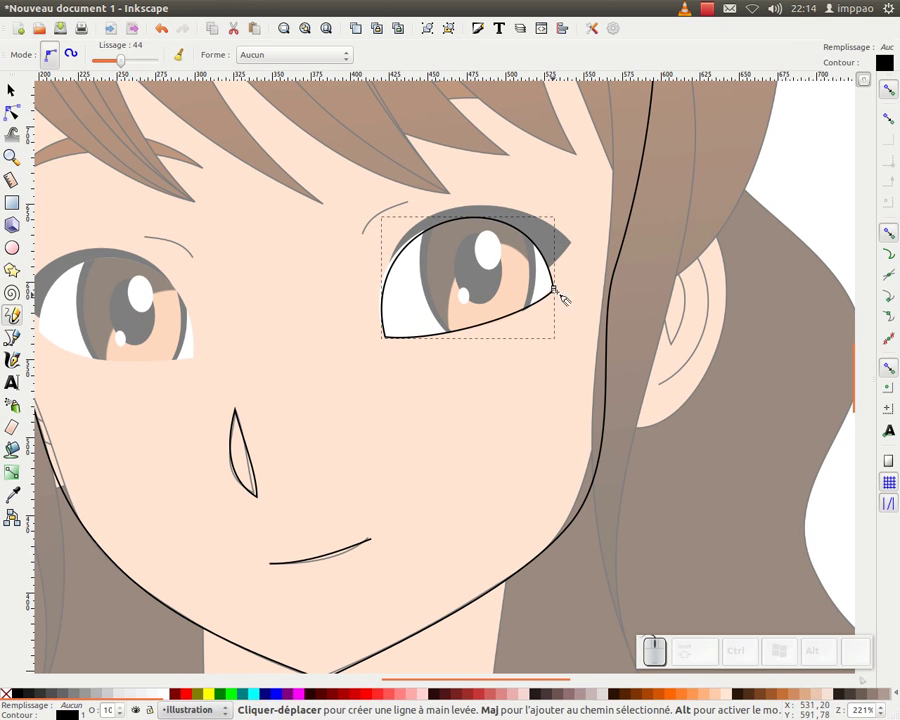
left_click(68, 139)
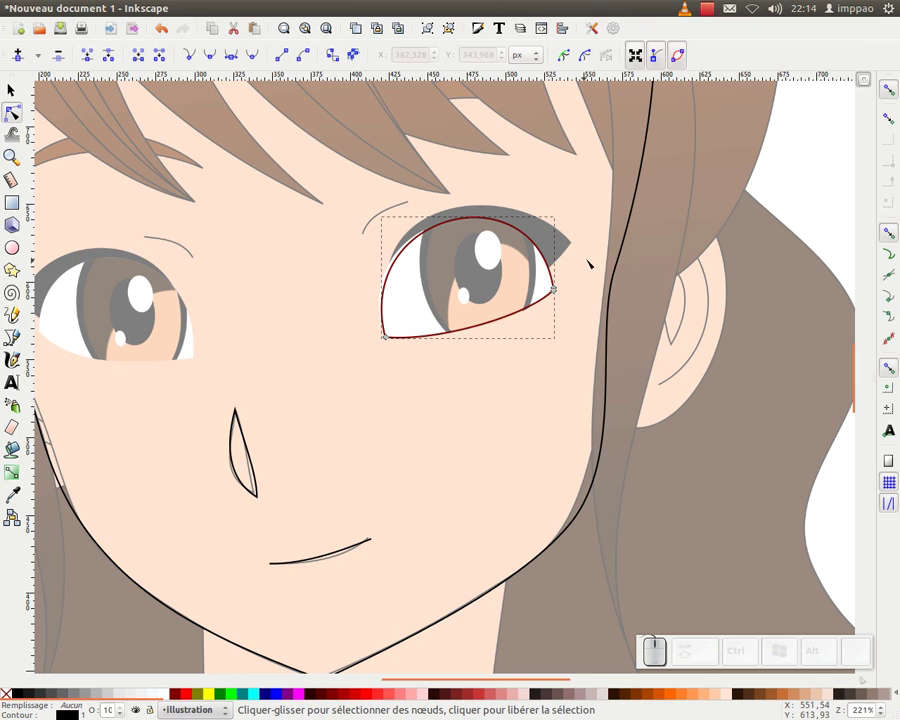
left_click(68, 139)
left_click(68, 139)
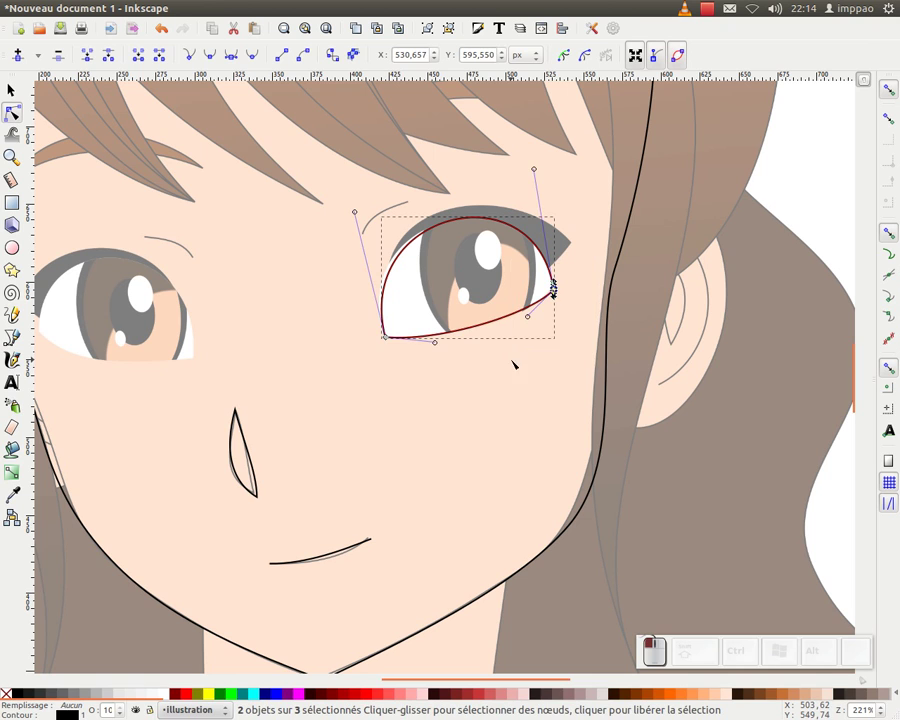
left_click(68, 139)
middle_click(68, 139)
left_click(16, 251)
key("KP_Subtract")
Step: Draw a circle beside the page, duplicate it and shrink the copy into a black pupil
middle_click(36, 236)
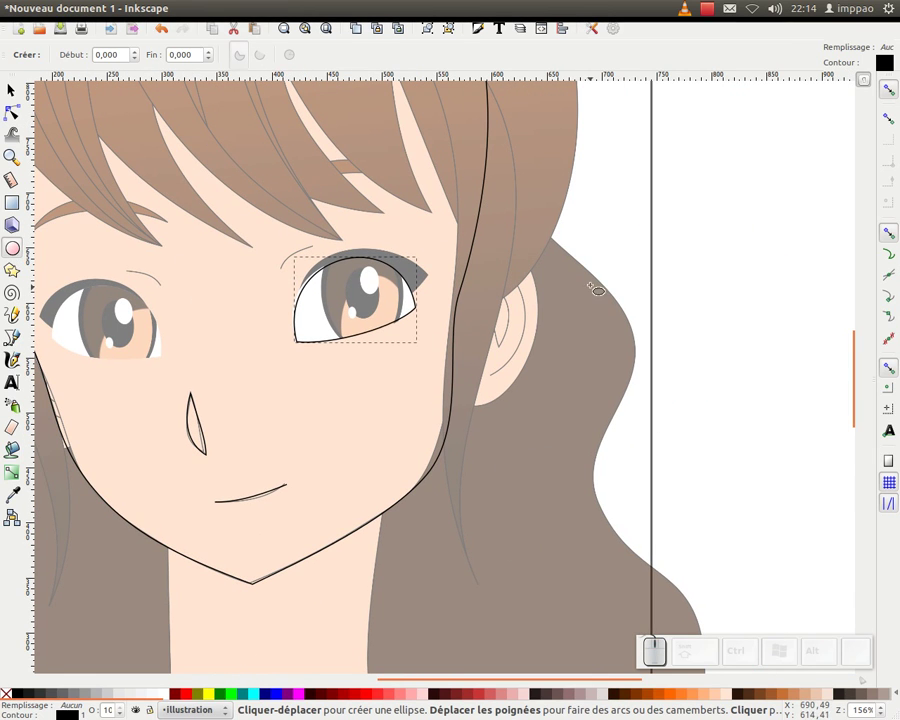
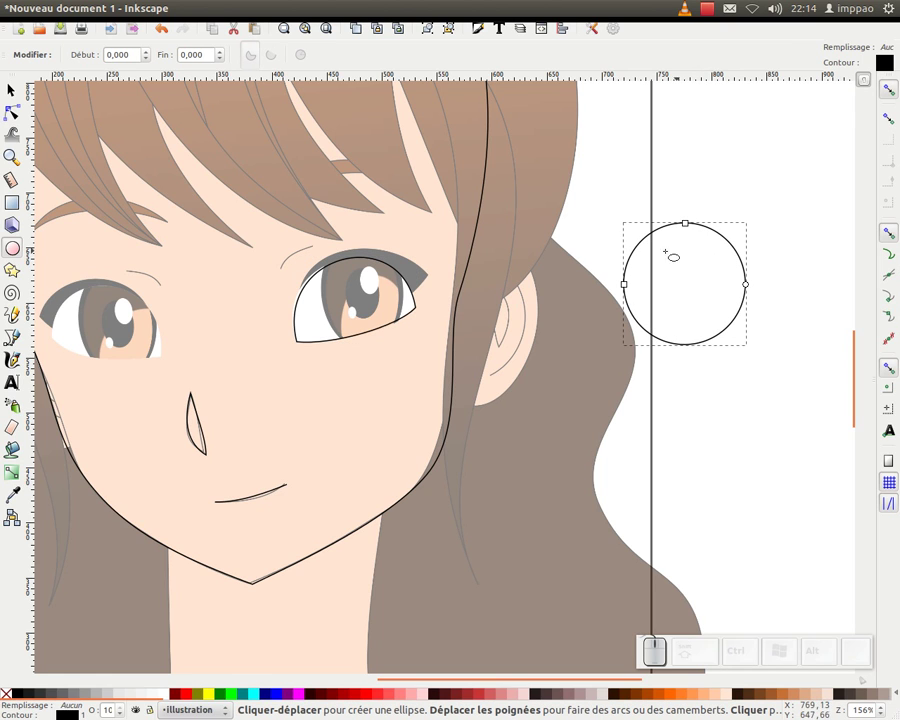
left_click(359, 31)
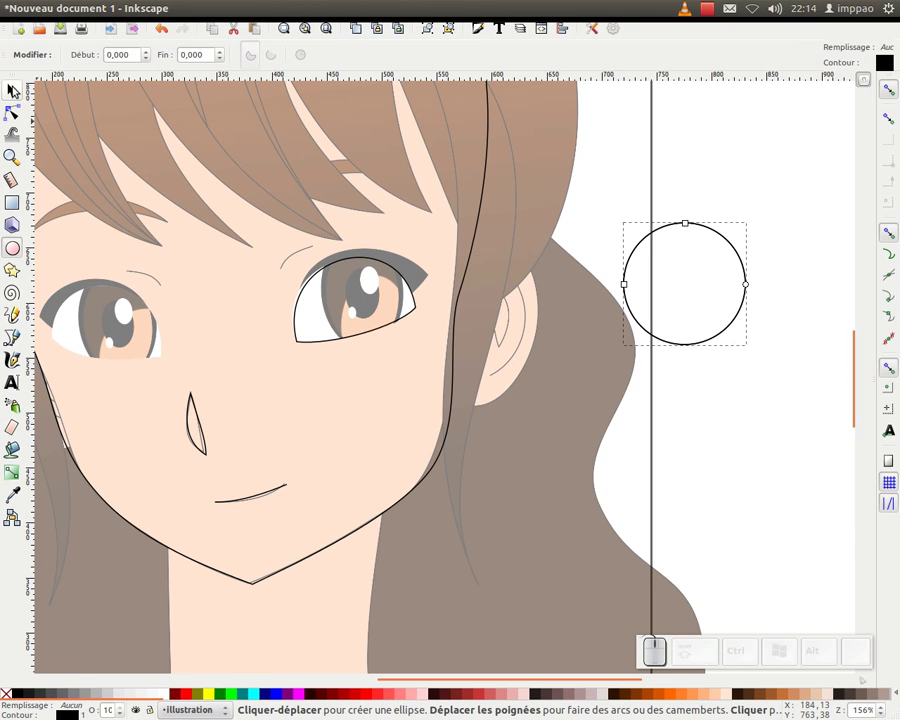
left_click(16, 93)
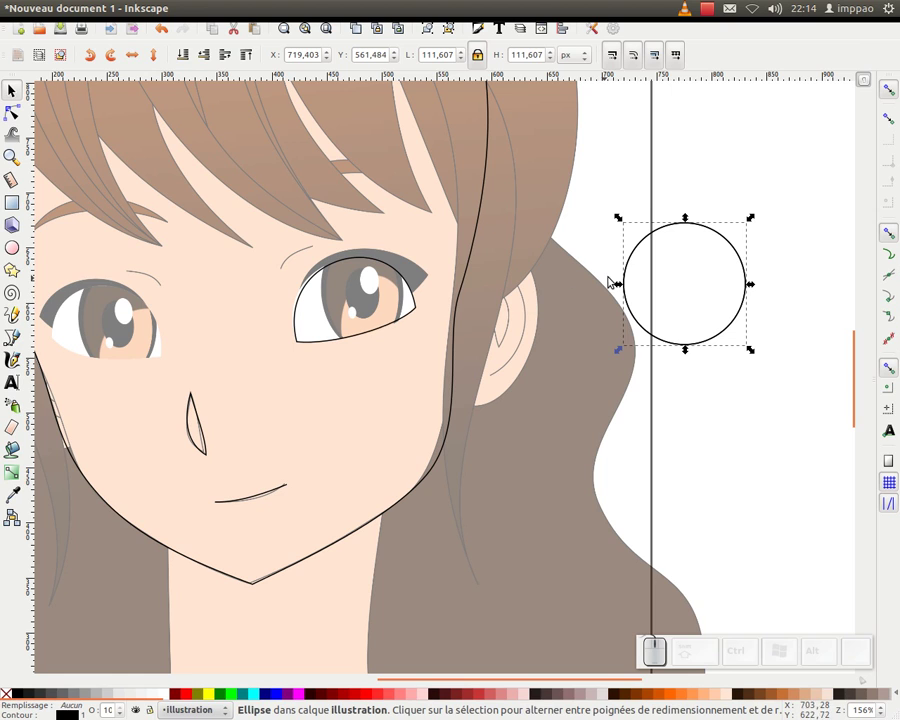
left_click_drag(752, 220, 732, 272)
key("ctrl+z")
left_click(615, 61)
left_click_drag(752, 222, 710, 263)
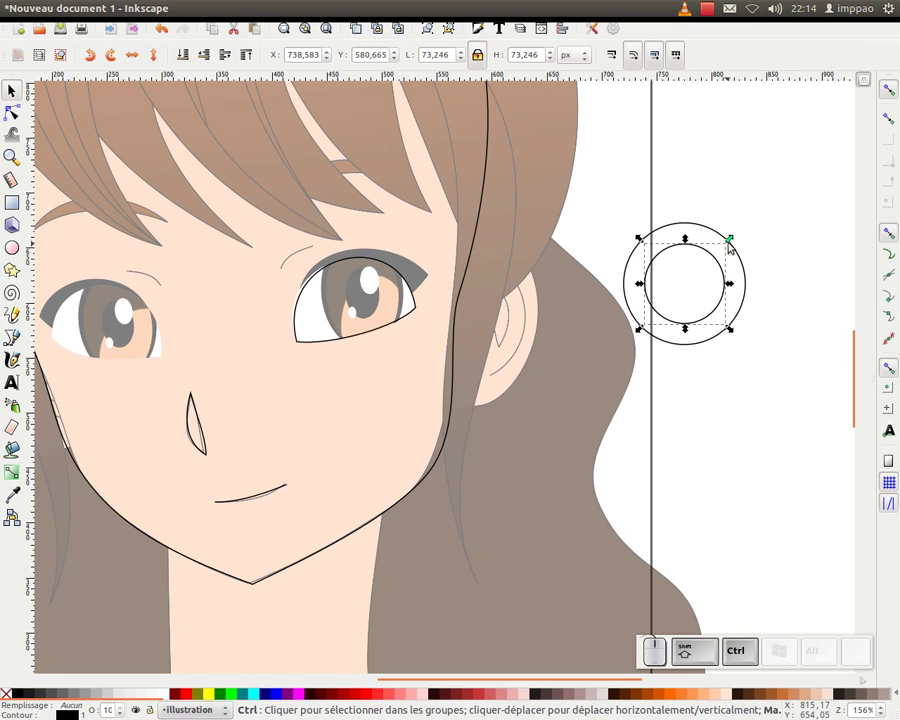
left_click(732, 245)
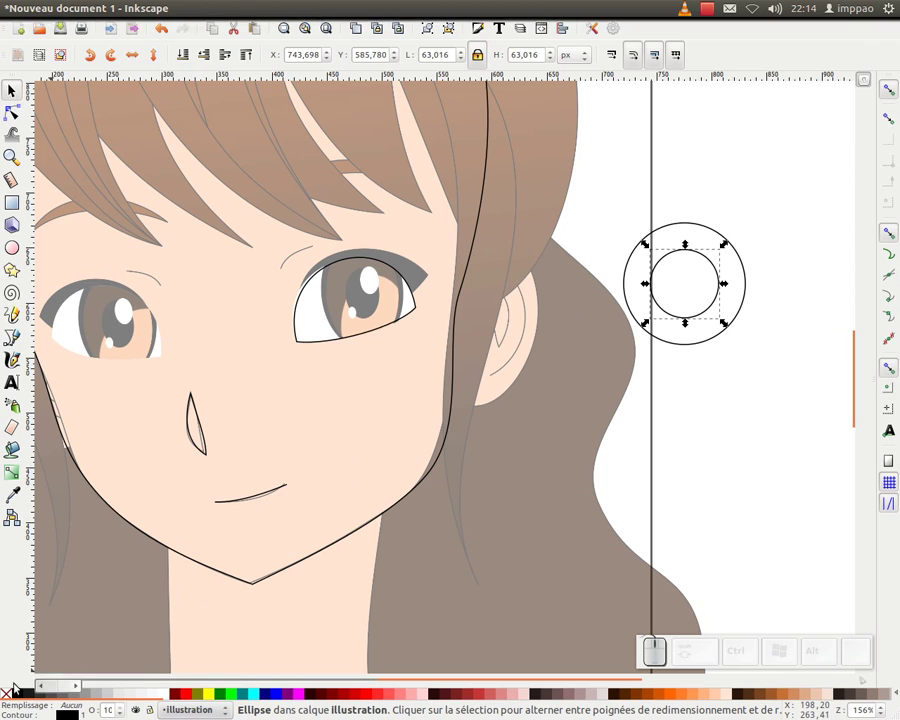
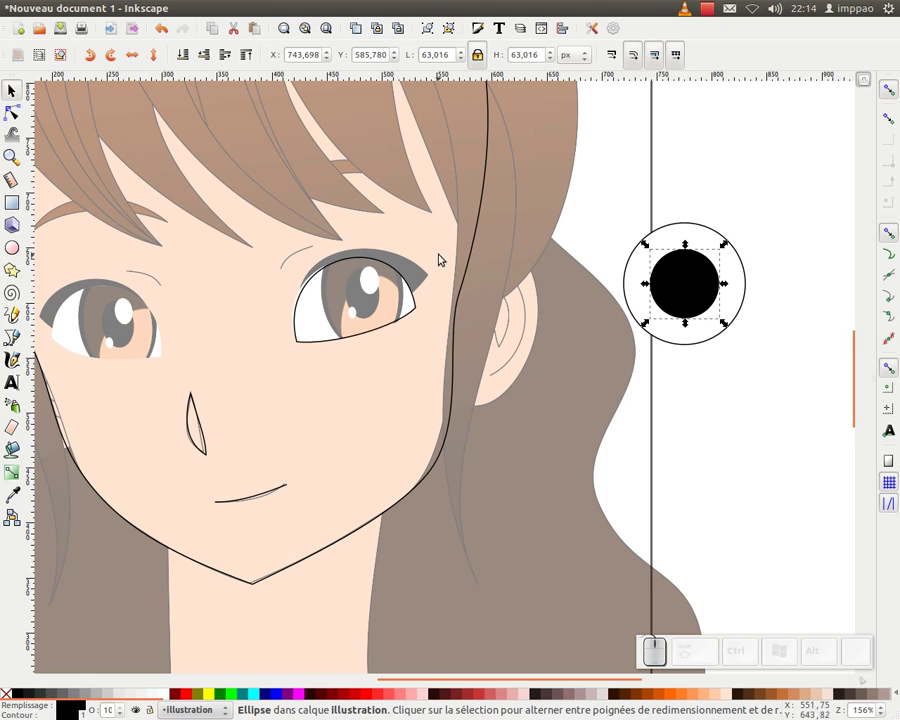
Step: Add white highlight dots and fill the outer iris circle brown
left_click(119, 15)
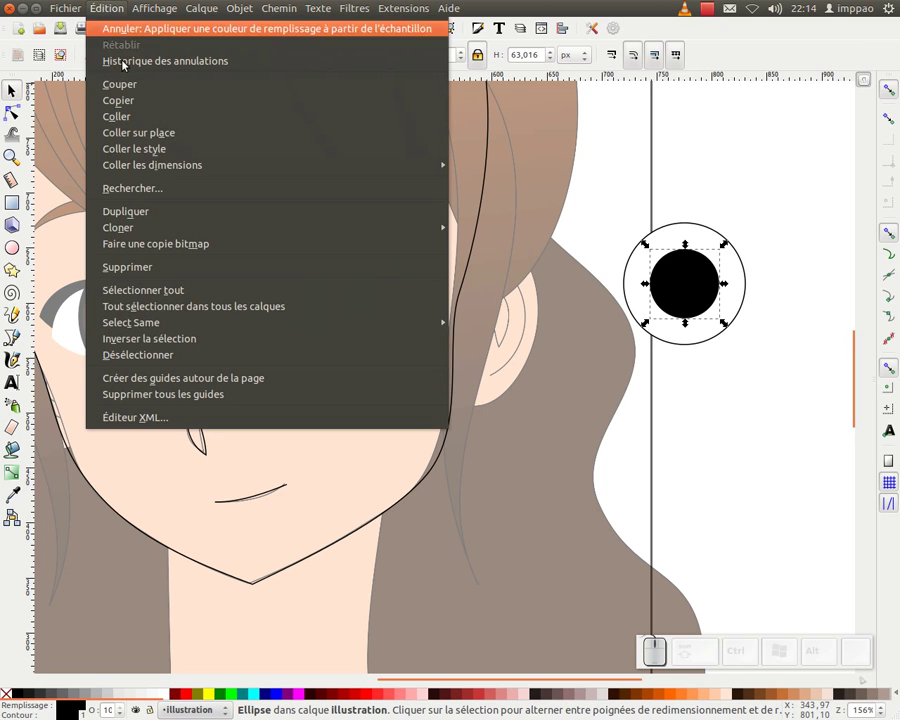
left_click(762, 209)
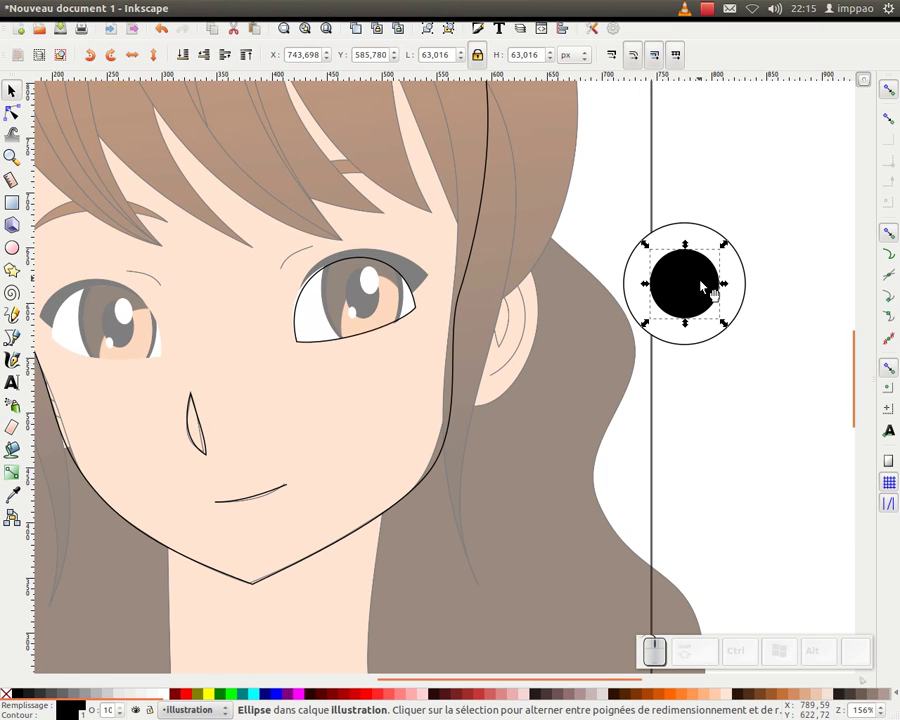
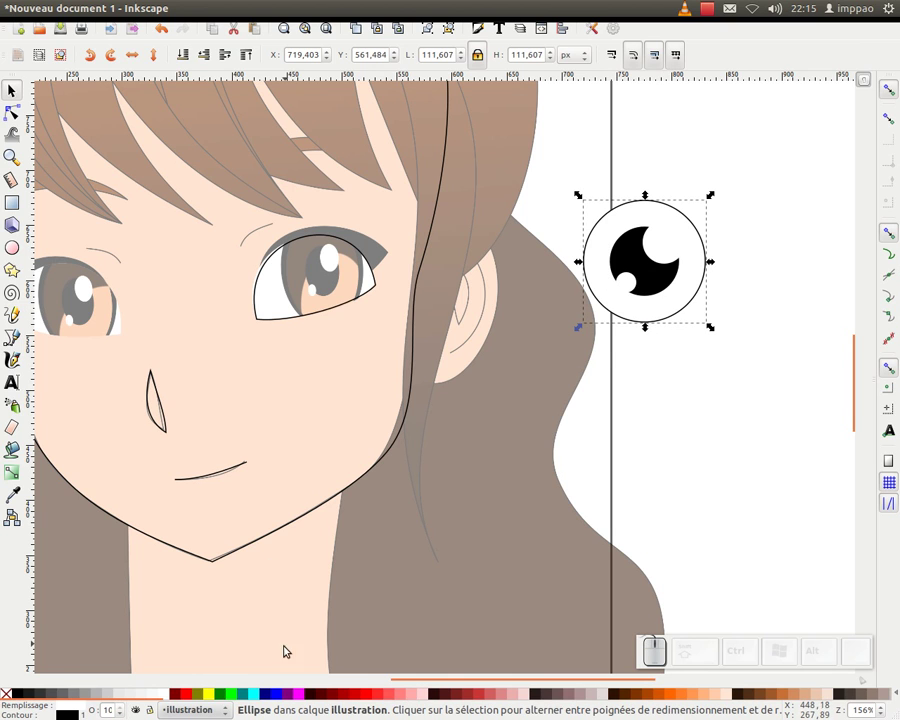
left_click(641, 697)
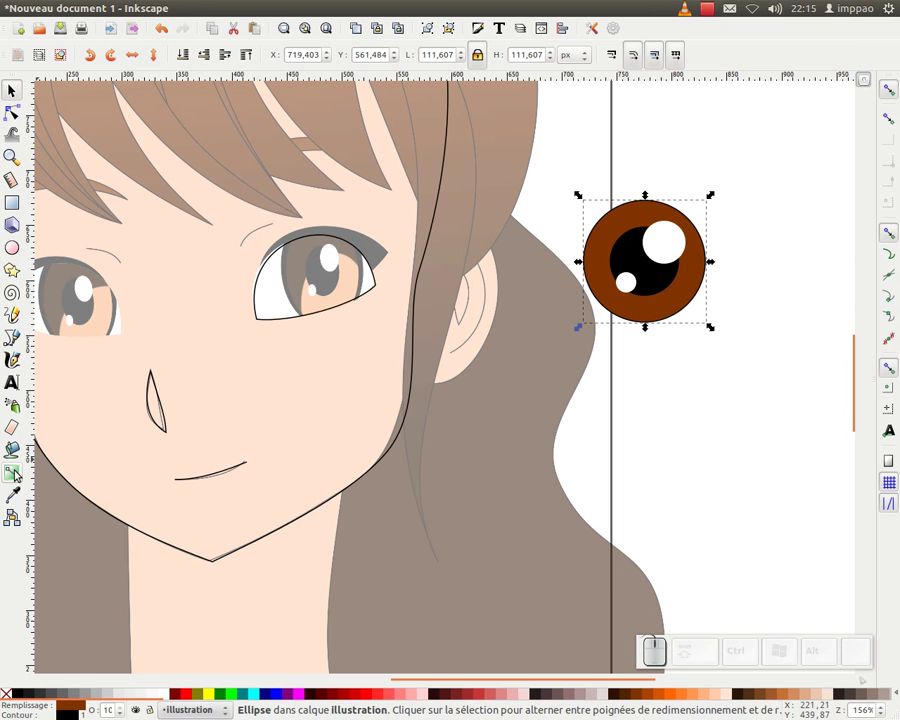
Step: Give the iris an orange-to-brown radial gradient, undoing a wrongly recoloured stop
left_click(18, 474)
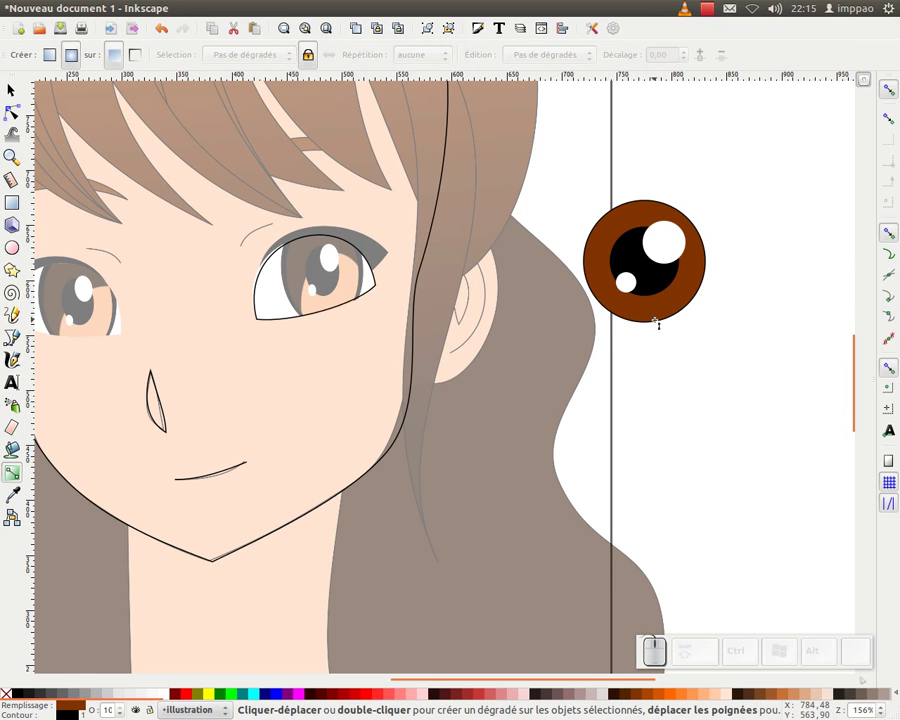
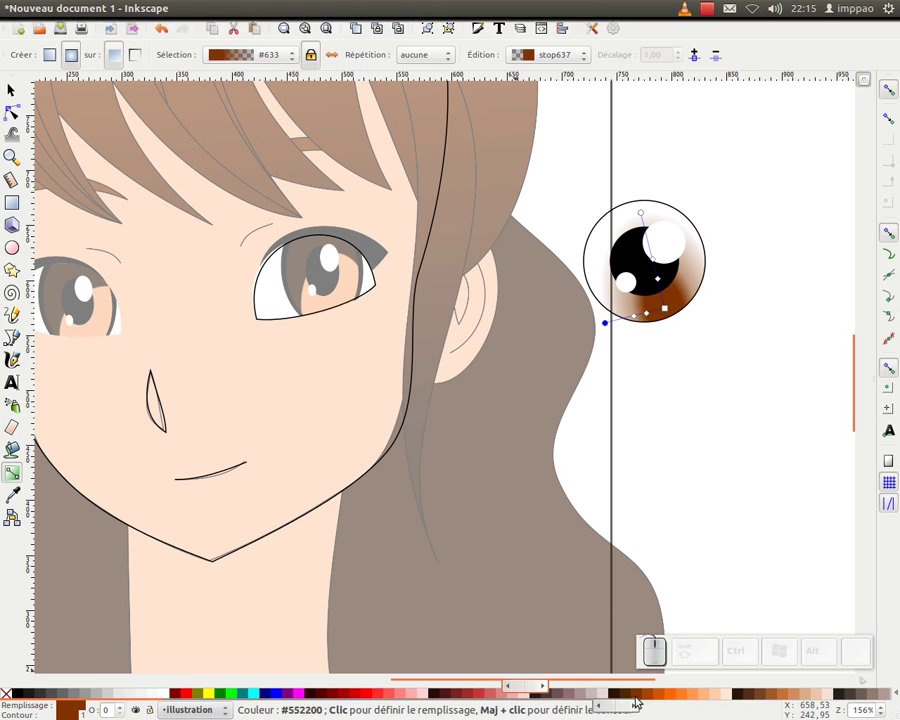
left_click(683, 695)
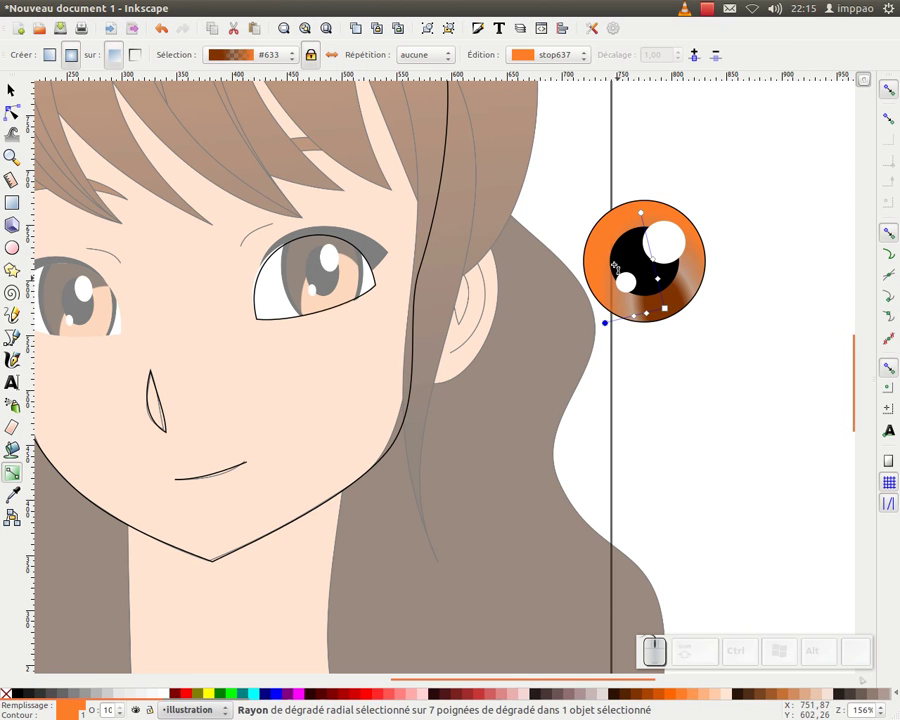
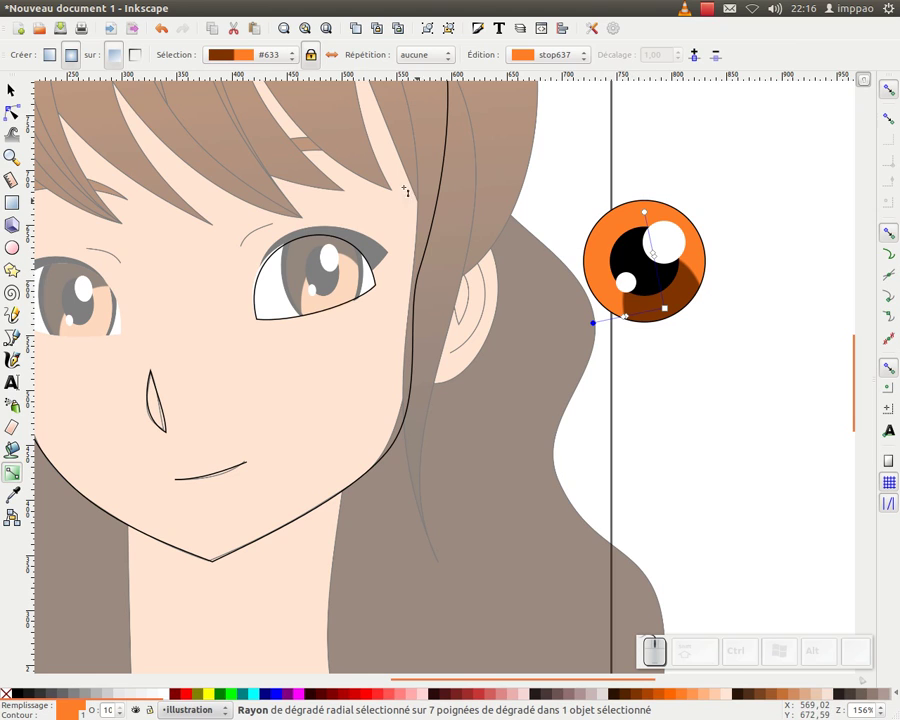
left_click(334, 59)
left_click(336, 58)
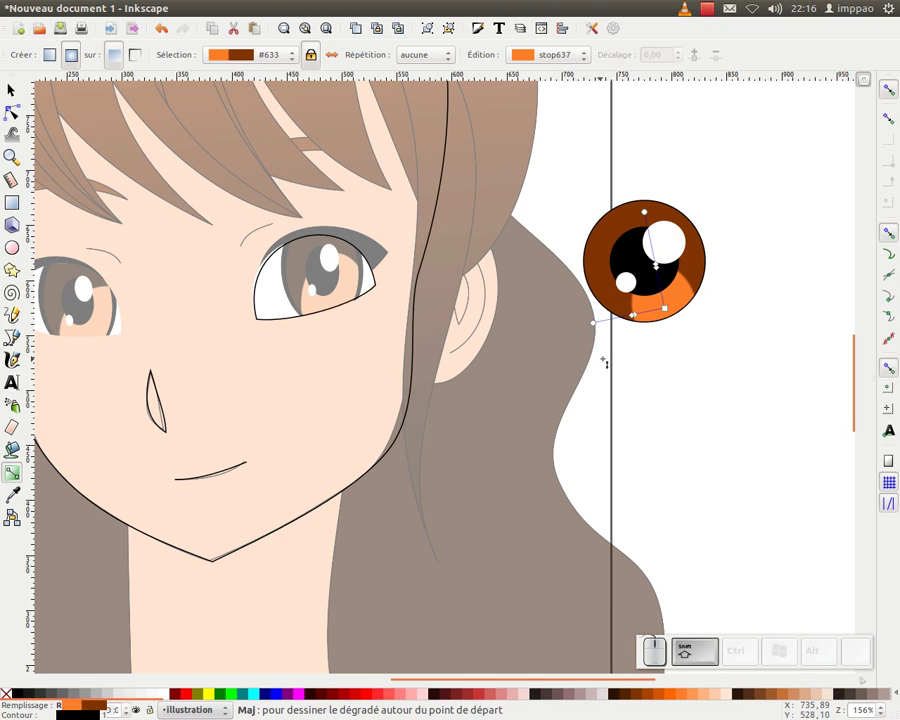
key("shift+r")
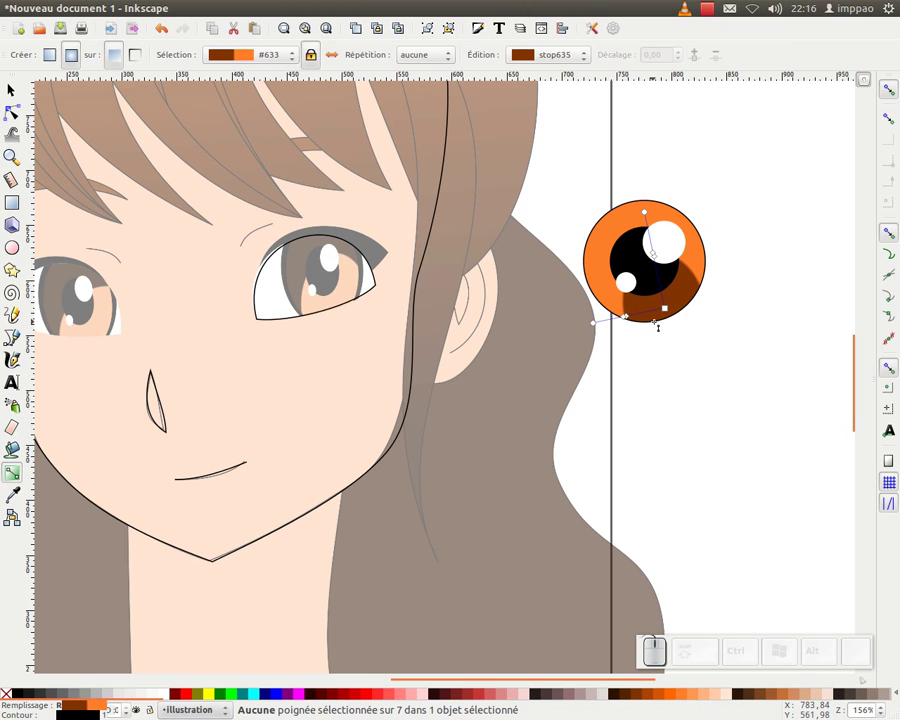
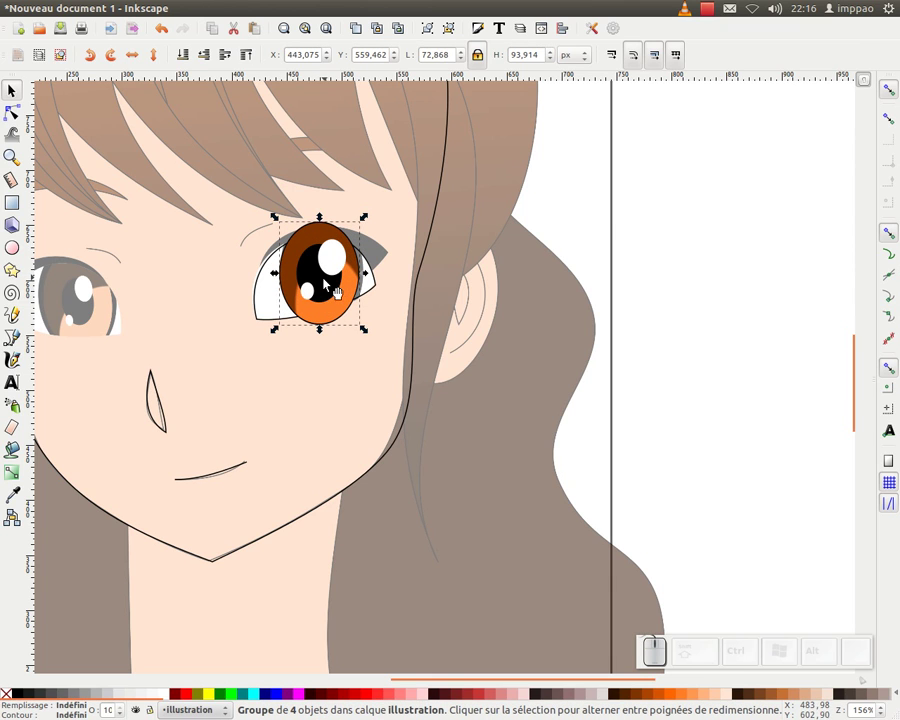
Step: Duplicate the right eye outline path and fill the copy black
left_click(332, 285)
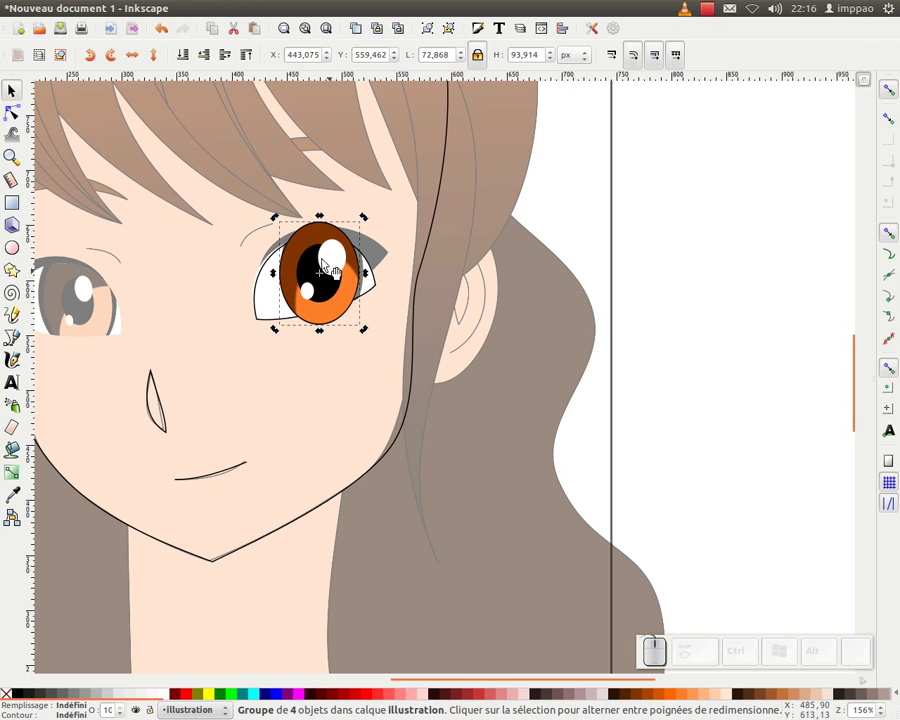
left_click(369, 224)
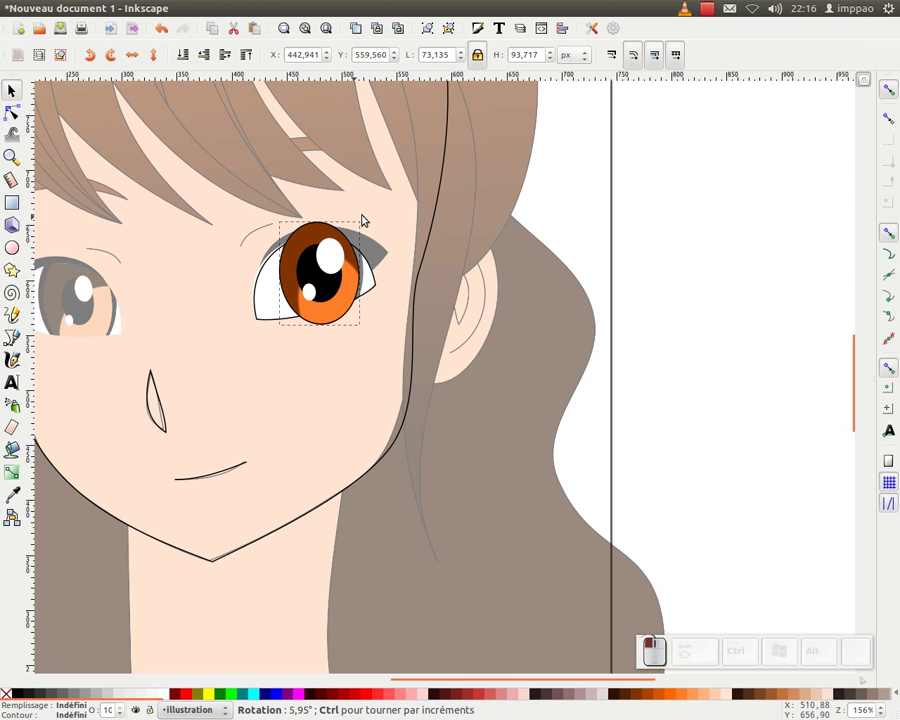
middle_click(496, 283)
left_click(413, 276)
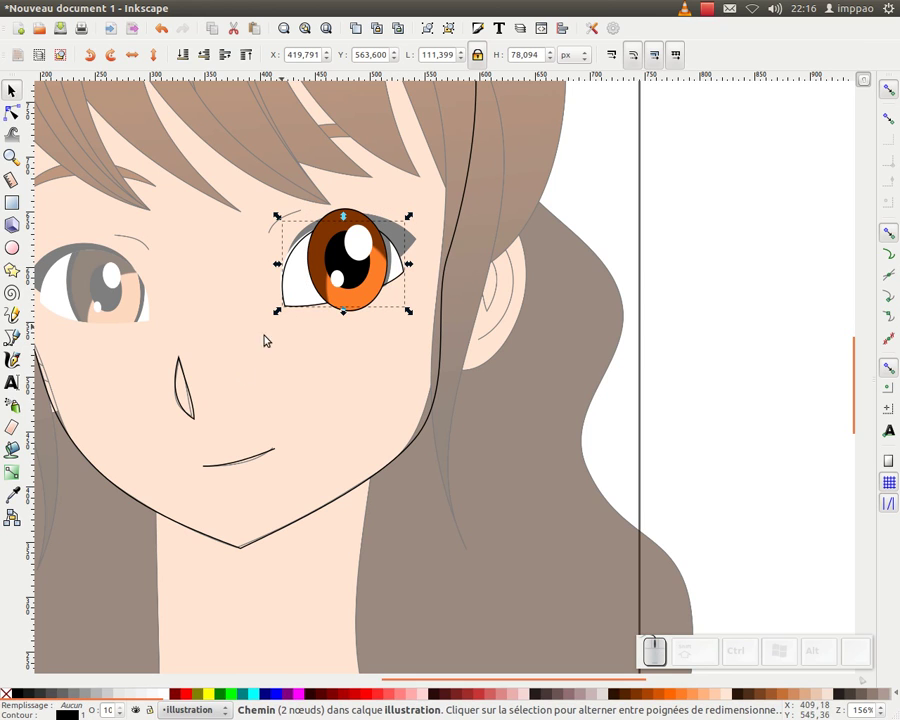
left_click(166, 697)
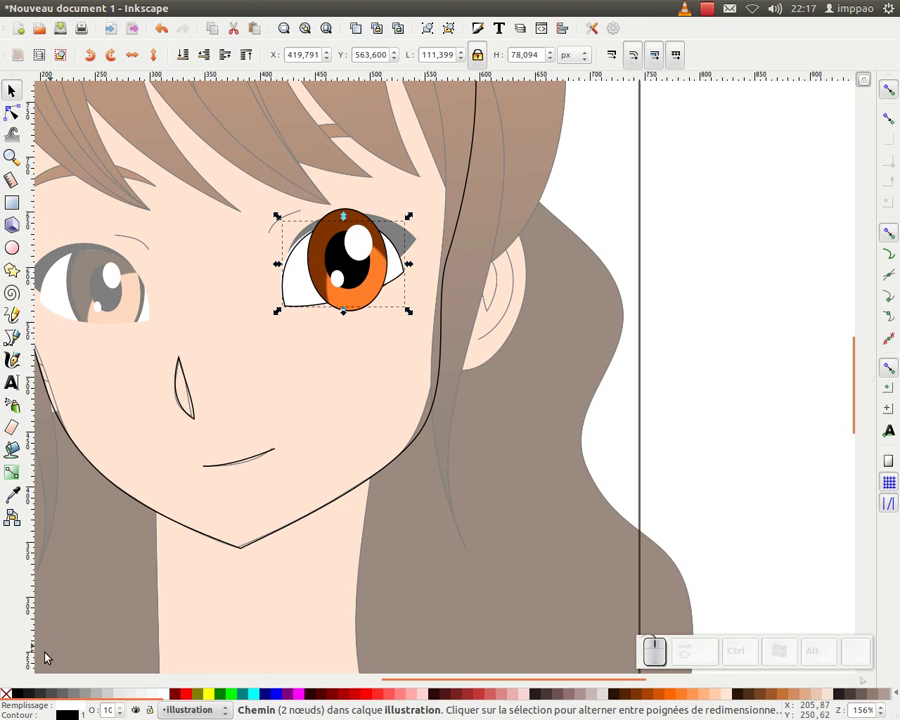
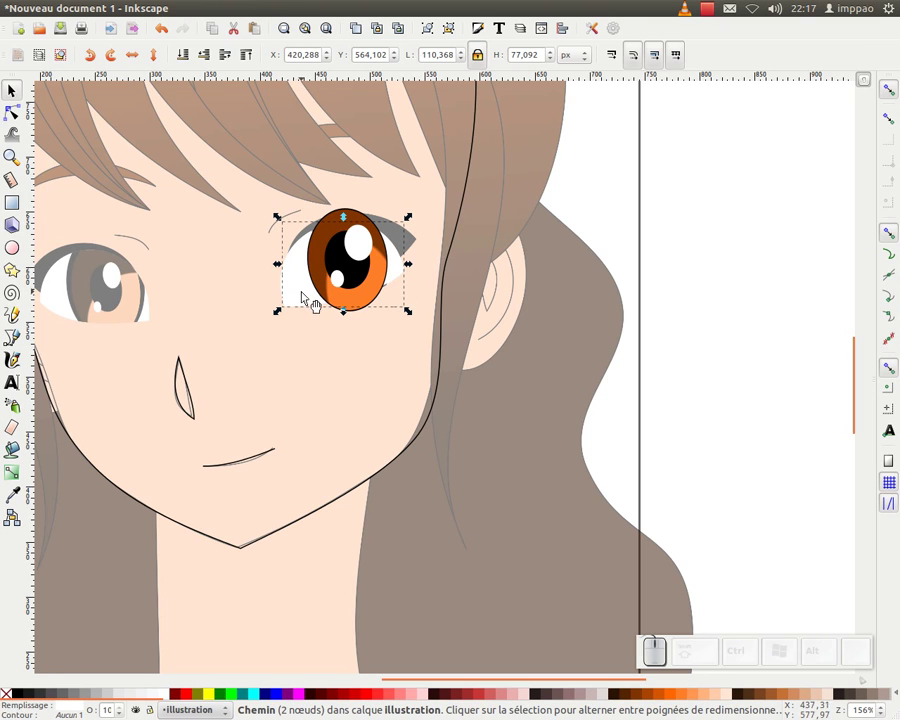
key("ctrl+d")
left_click(21, 698)
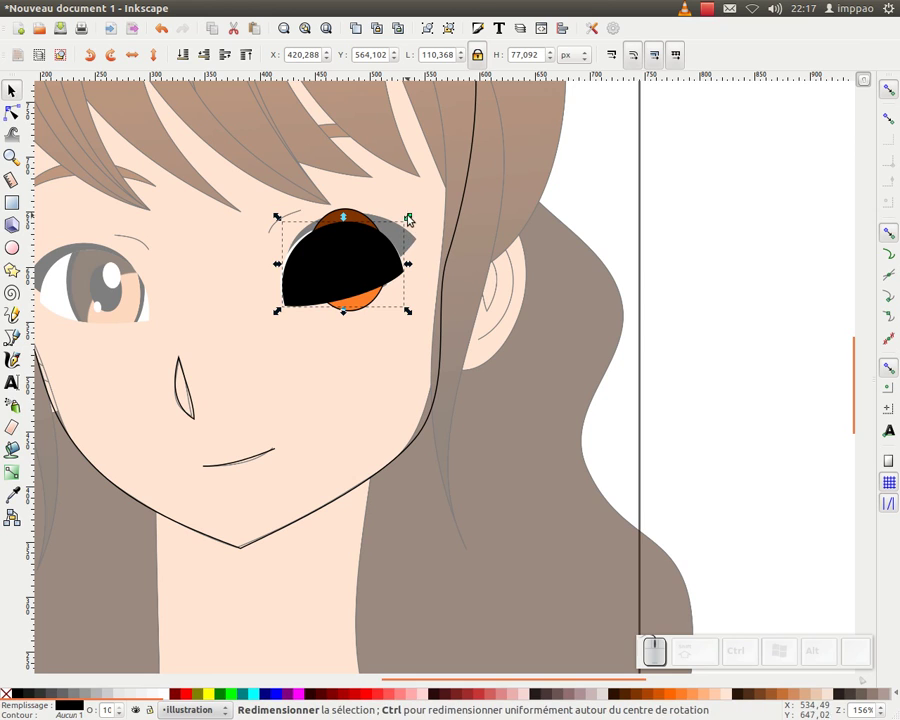
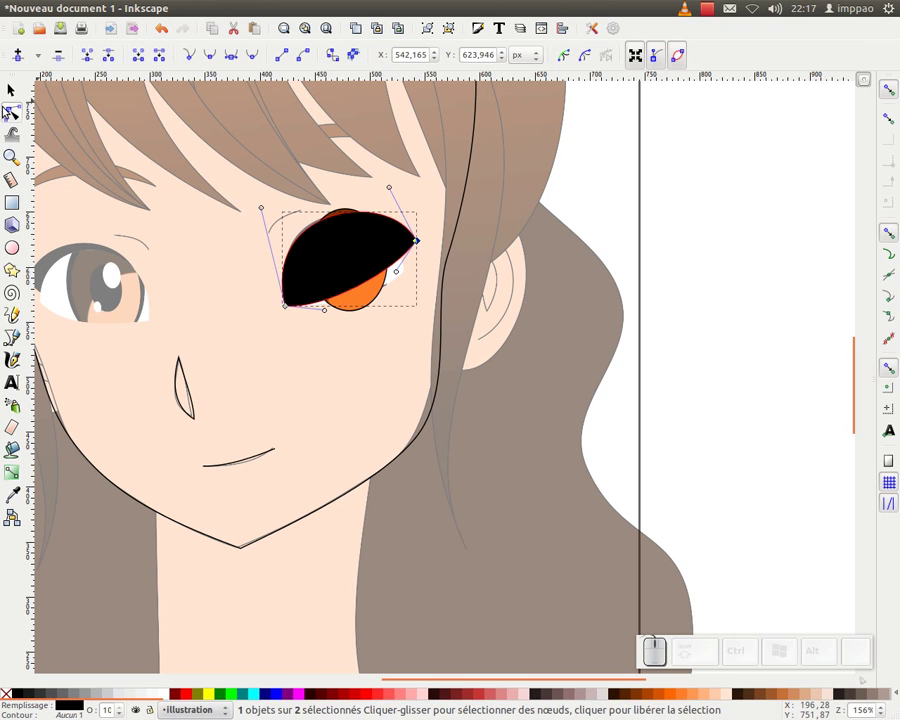
Step: Reshape the black copy into an upper lash and lower it beneath the iris
left_click(15, 97)
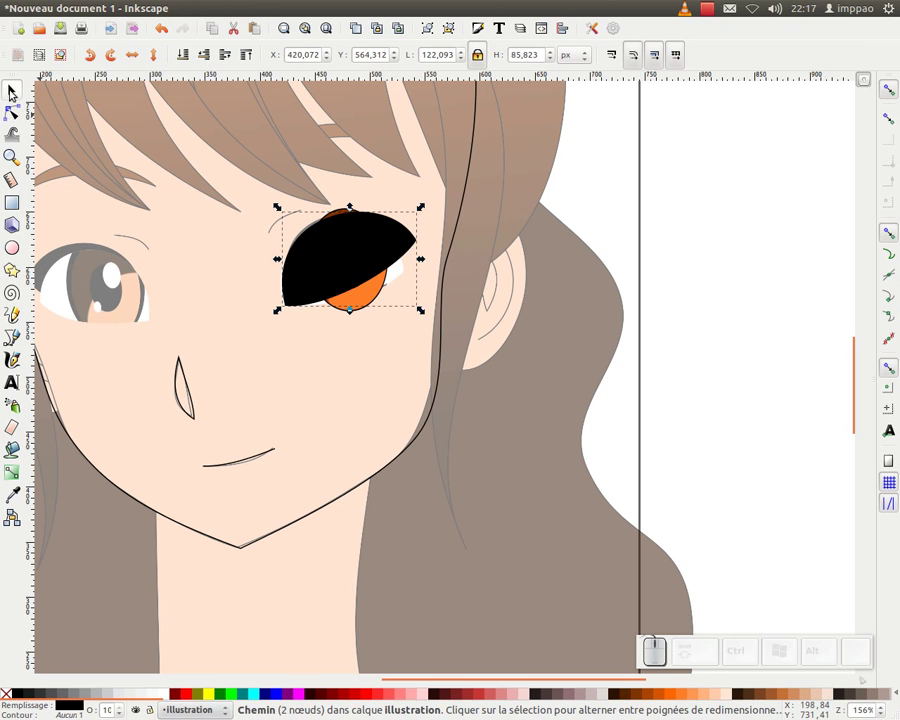
left_click(14, 95)
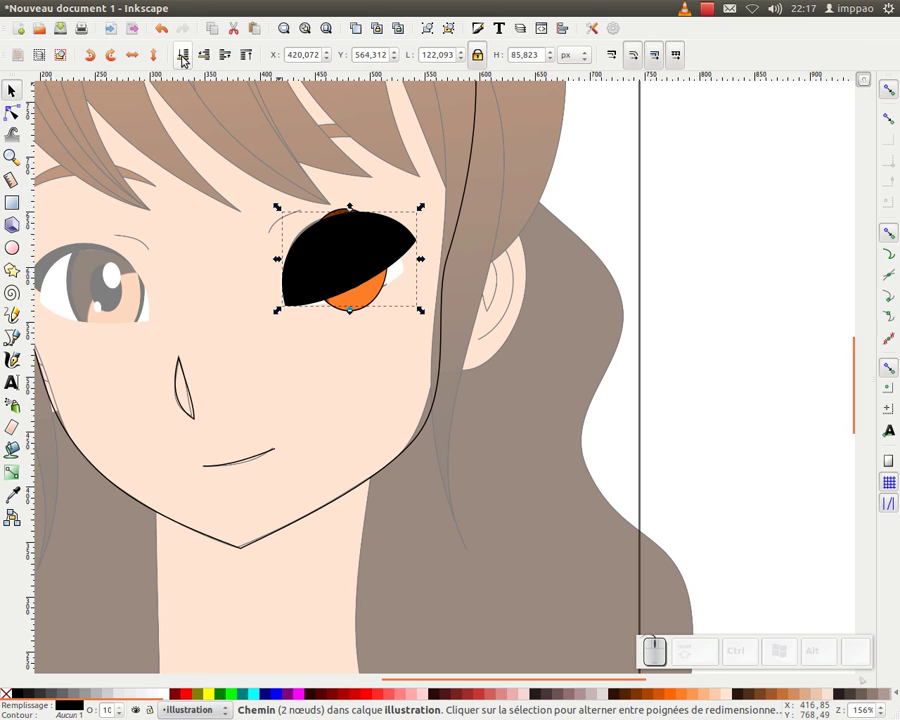
left_click_drag(208, 59, 206, 63)
left_click(620, 175)
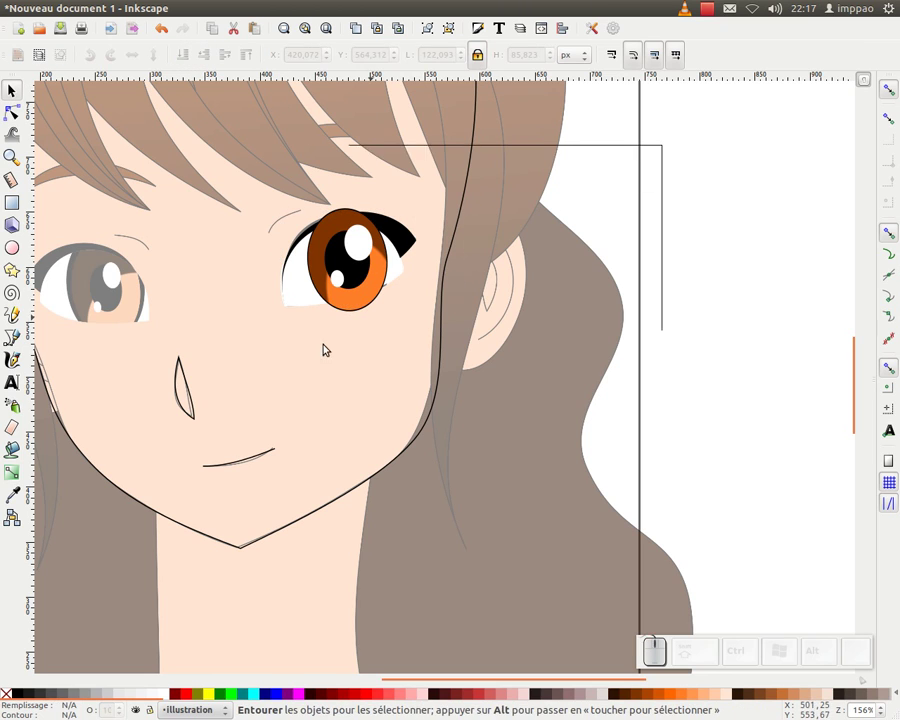
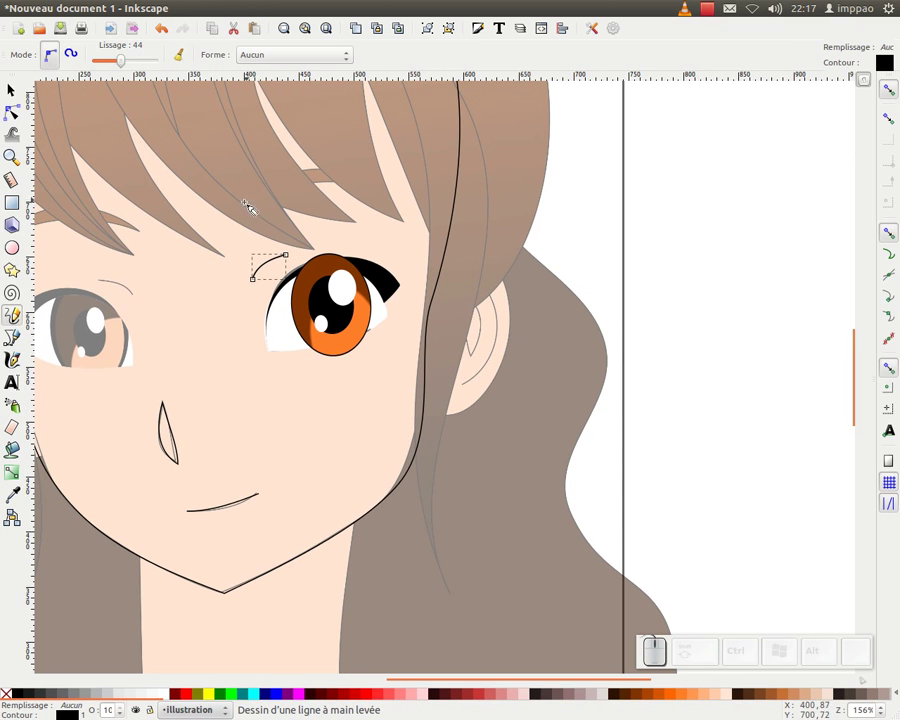
Step: Draw a thin arched eyebrow above the right eye and remove its extra nodes
left_click_drag(251, 205, 261, 206)
left_click_drag(253, 206, 100, 185)
left_click(22, 120)
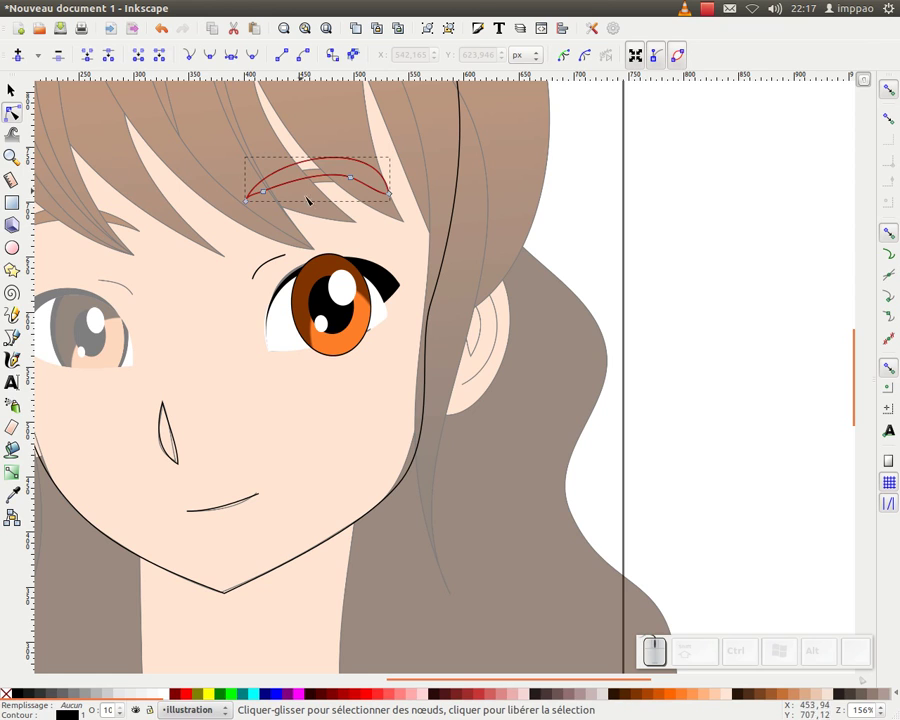
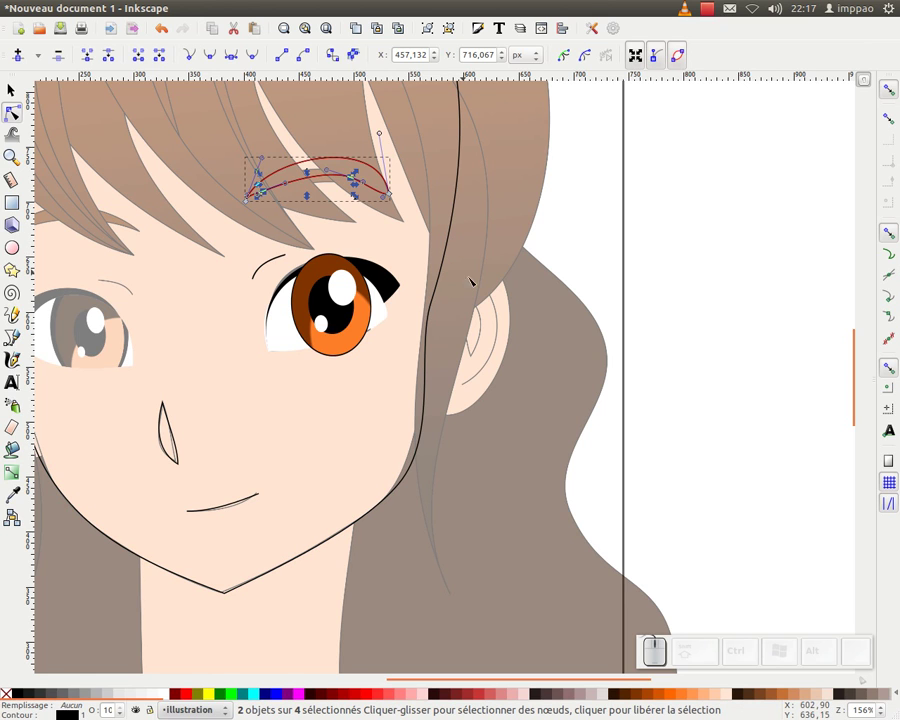
key("Delete")
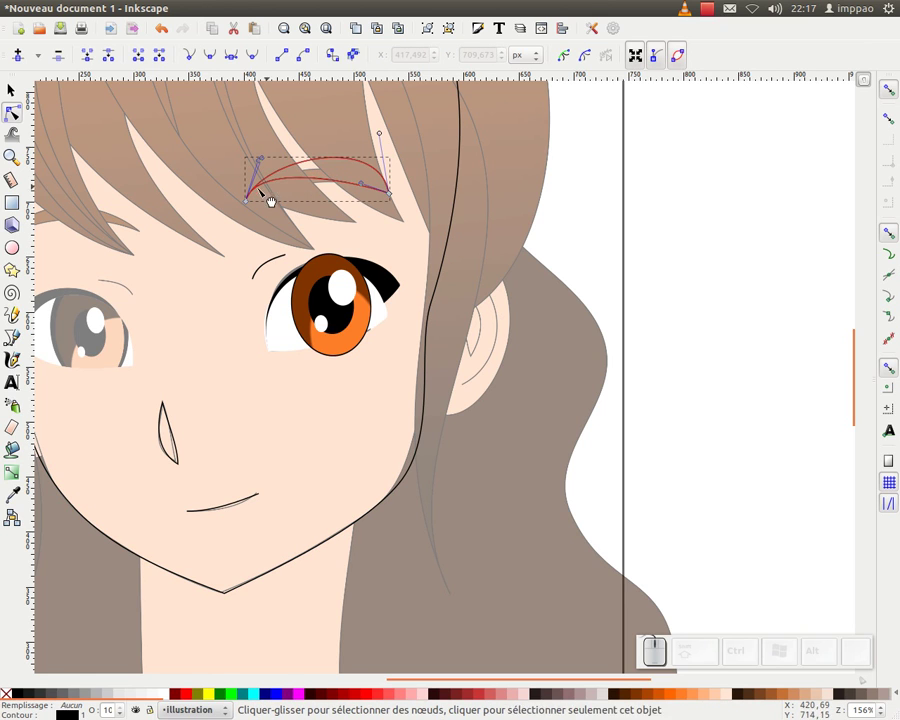
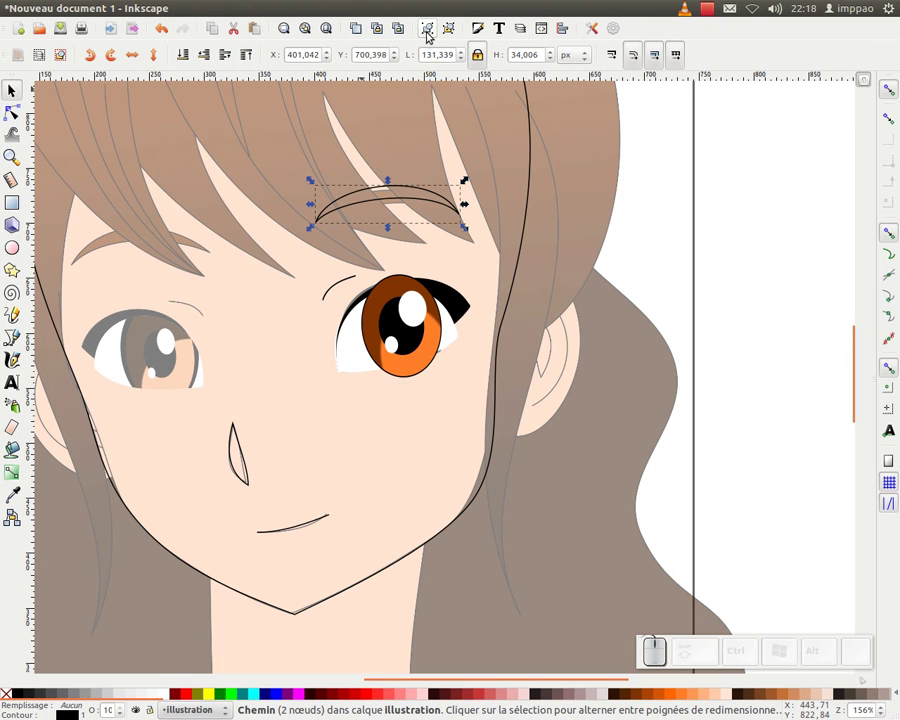
key("ctrl+d")
key("ctrl+f")
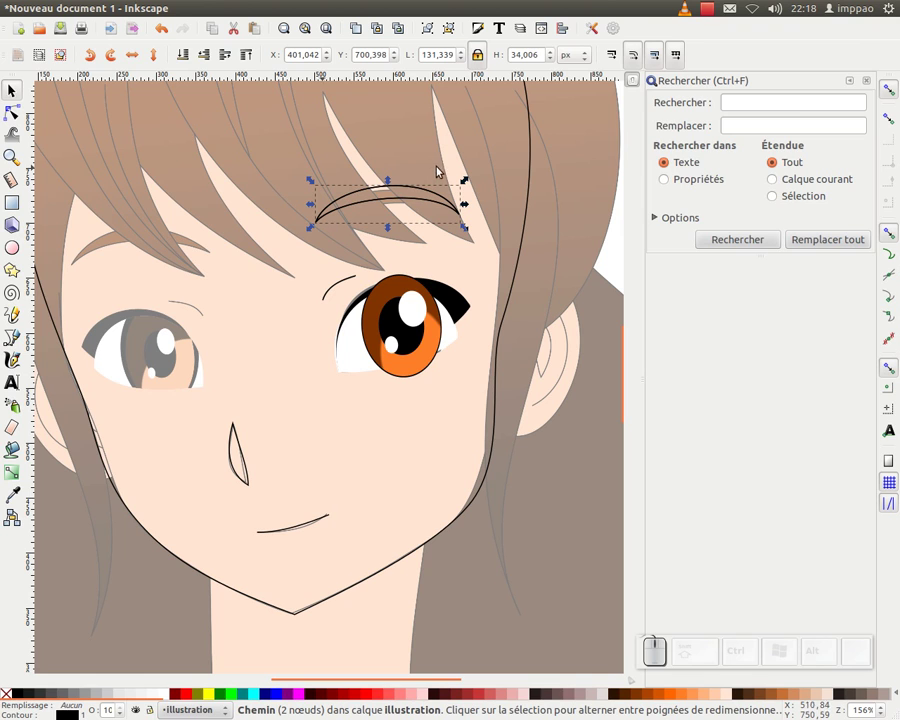
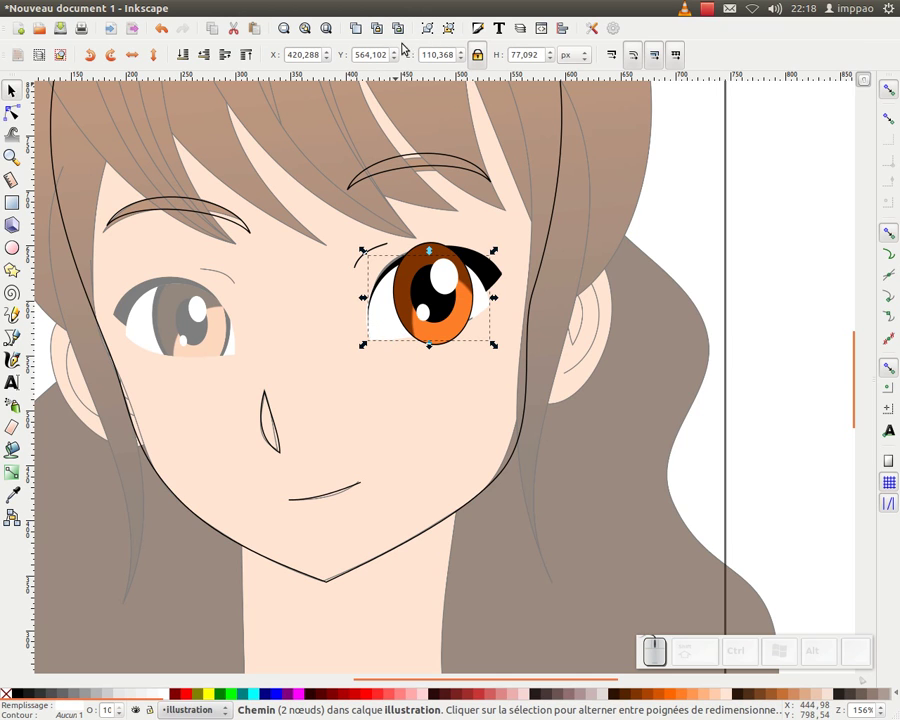
Step: Group the iris shapes, raise the eye white and clip the iris to it
left_click(428, 35)
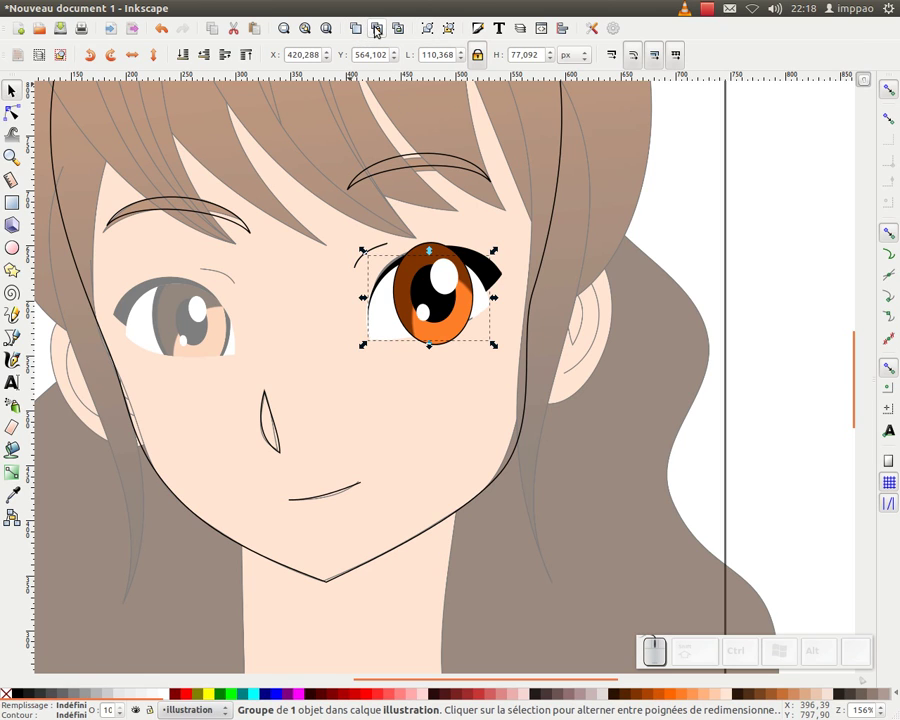
left_click(380, 31)
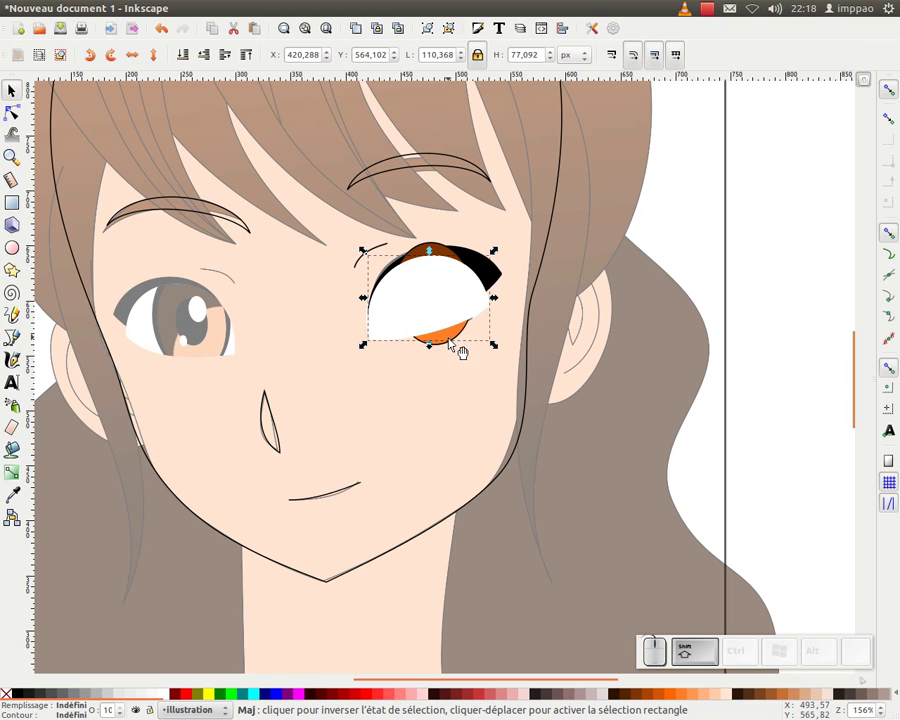
left_click(460, 343)
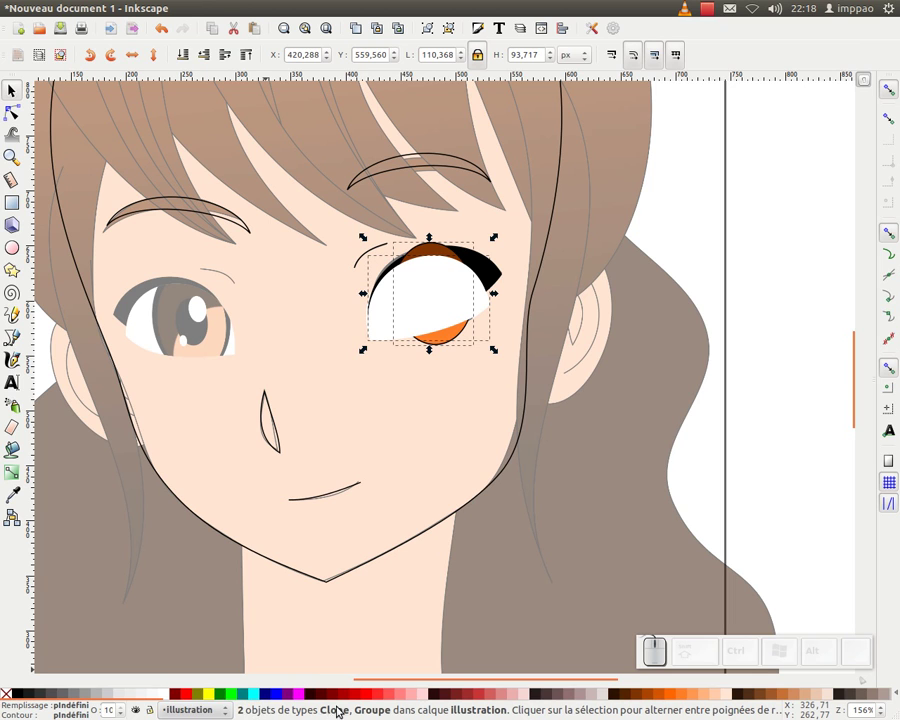
right_click(428, 302)
left_click(483, 563)
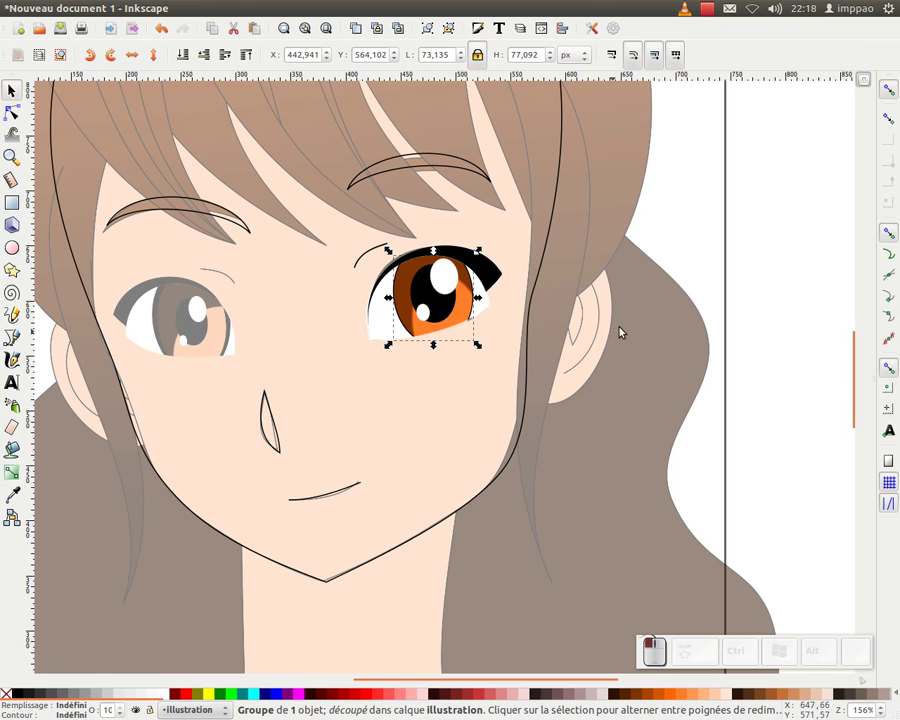
Step: Group the clipped eye with its lash and duplicate a mirrored copy for the left eye
right_click(417, 316)
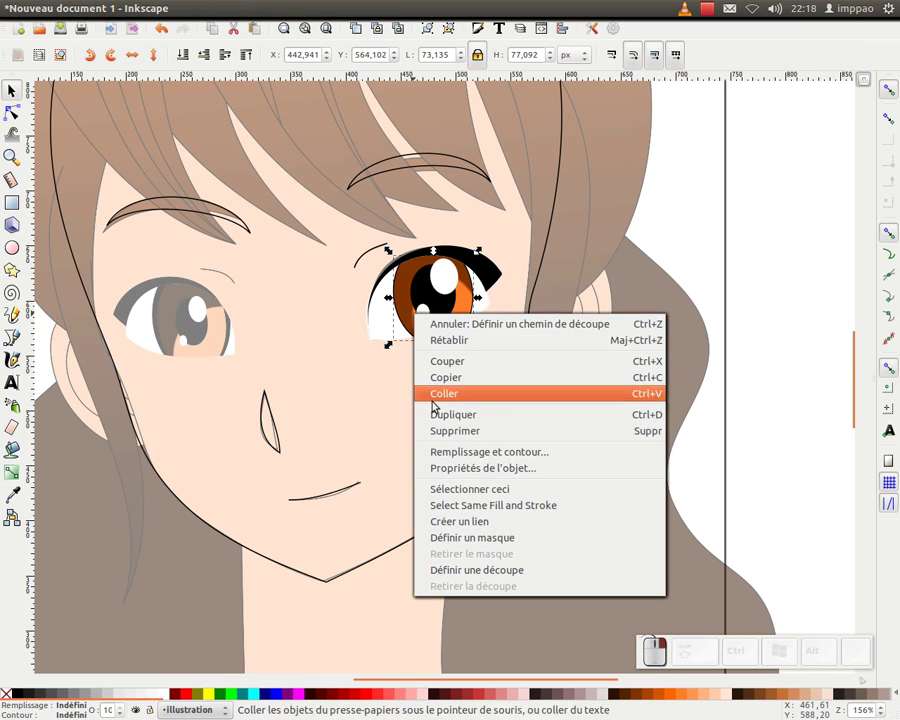
left_click(696, 252)
left_click(684, 252)
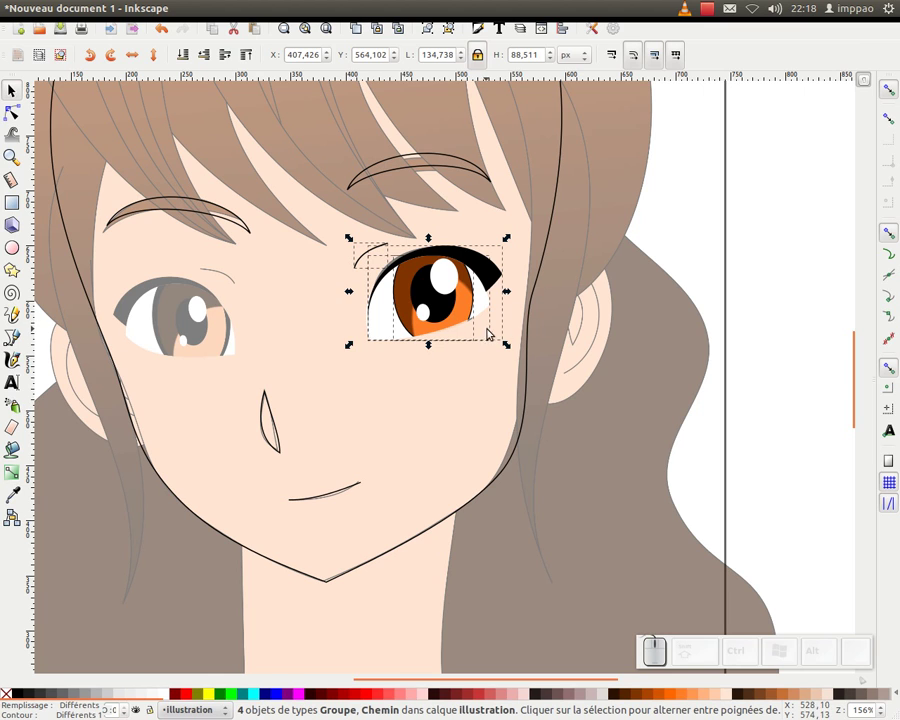
left_click(432, 33)
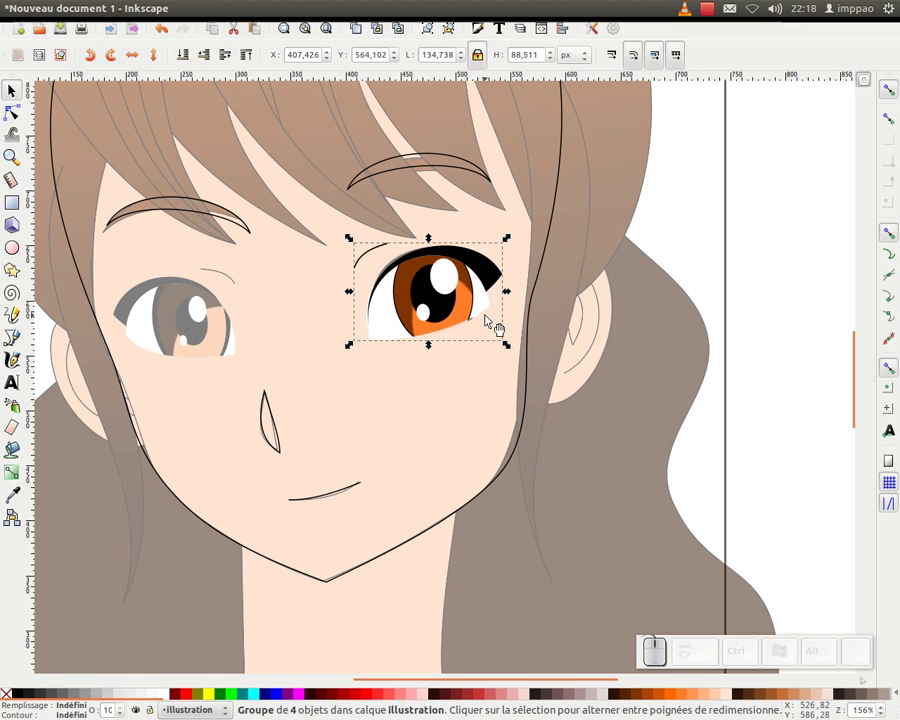
key("ctrl+d")
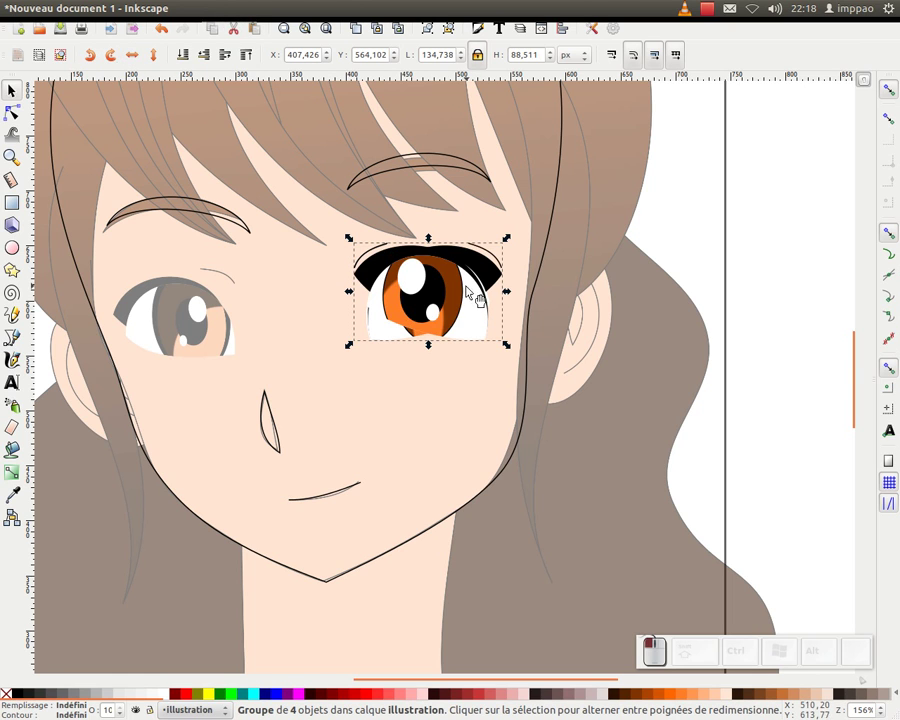
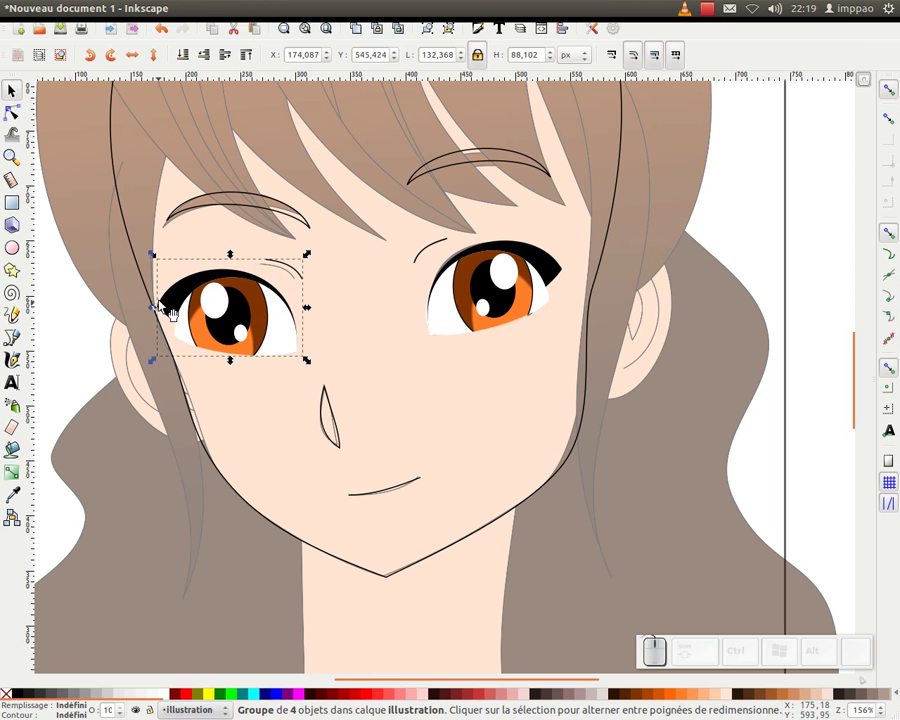
Step: Fit the mirrored eye into the left socket and shift it slightly toward the nose
left_click(155, 258)
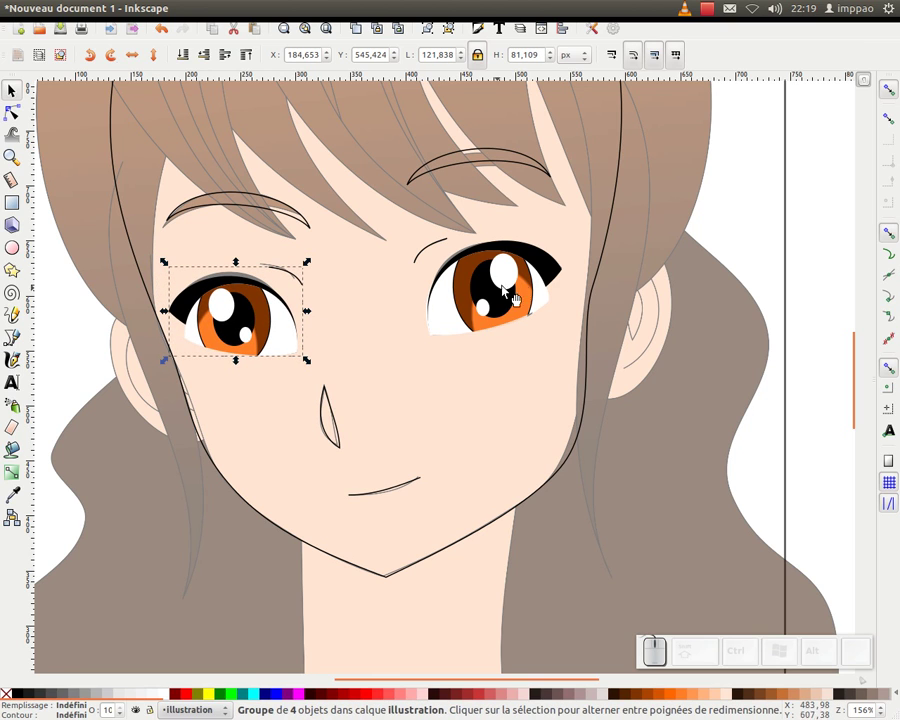
left_click_drag(262, 316, 248, 323)
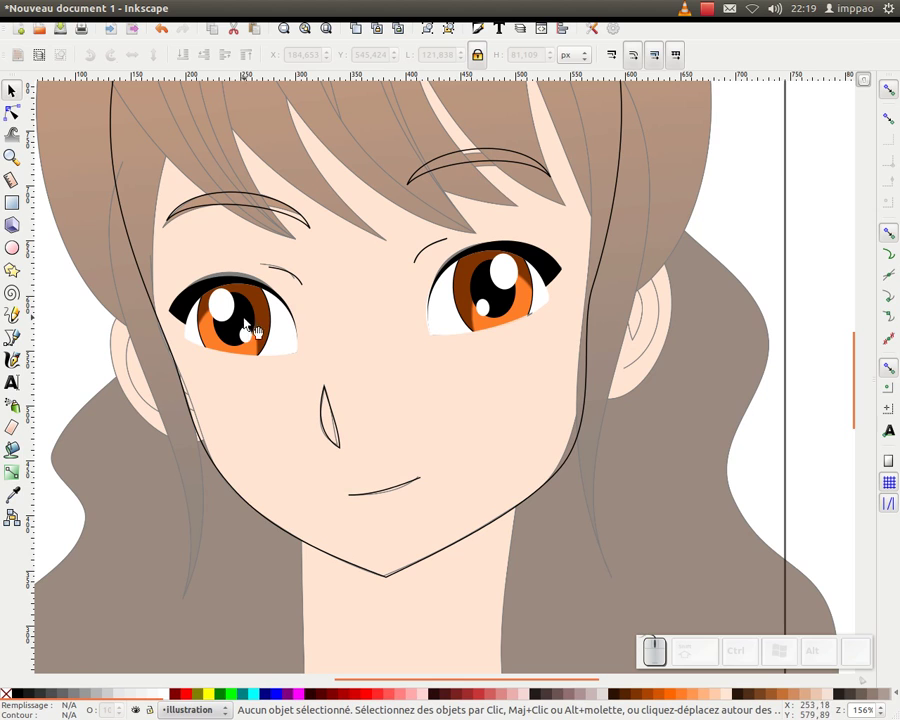
left_click(253, 319)
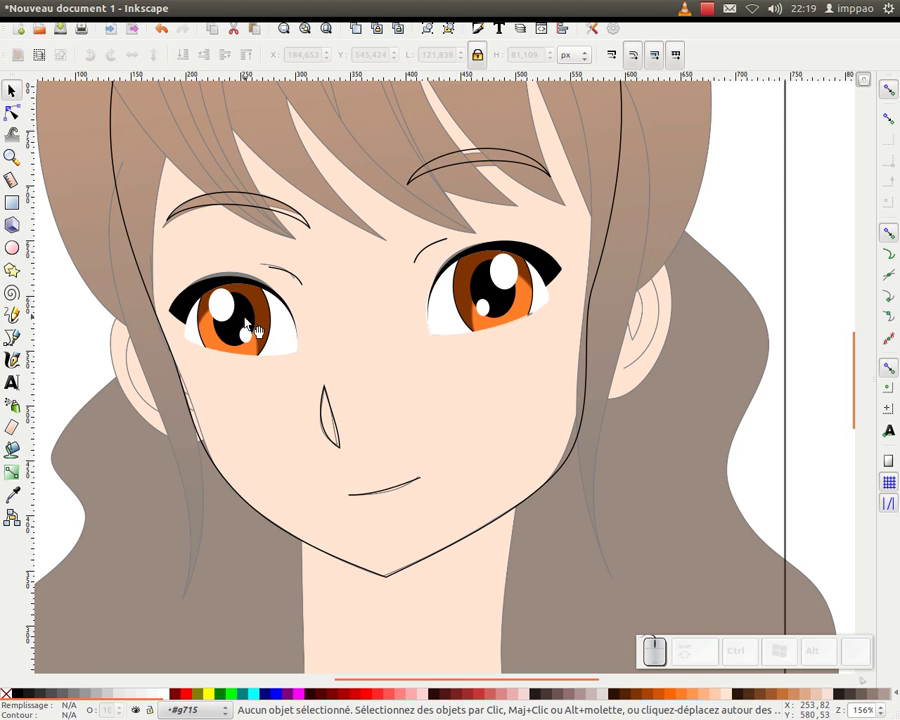
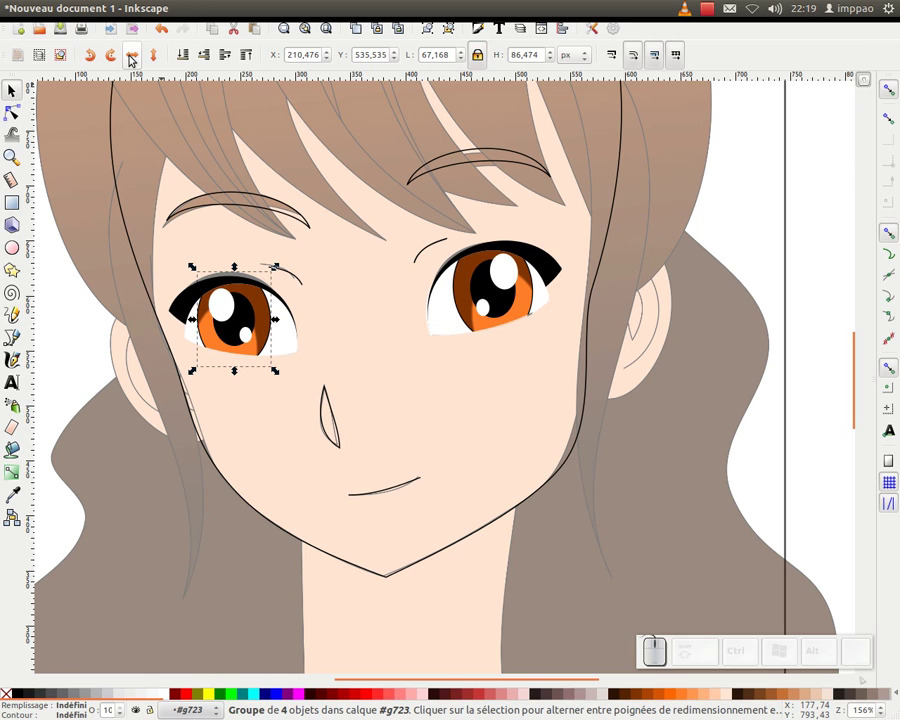
left_click(136, 59)
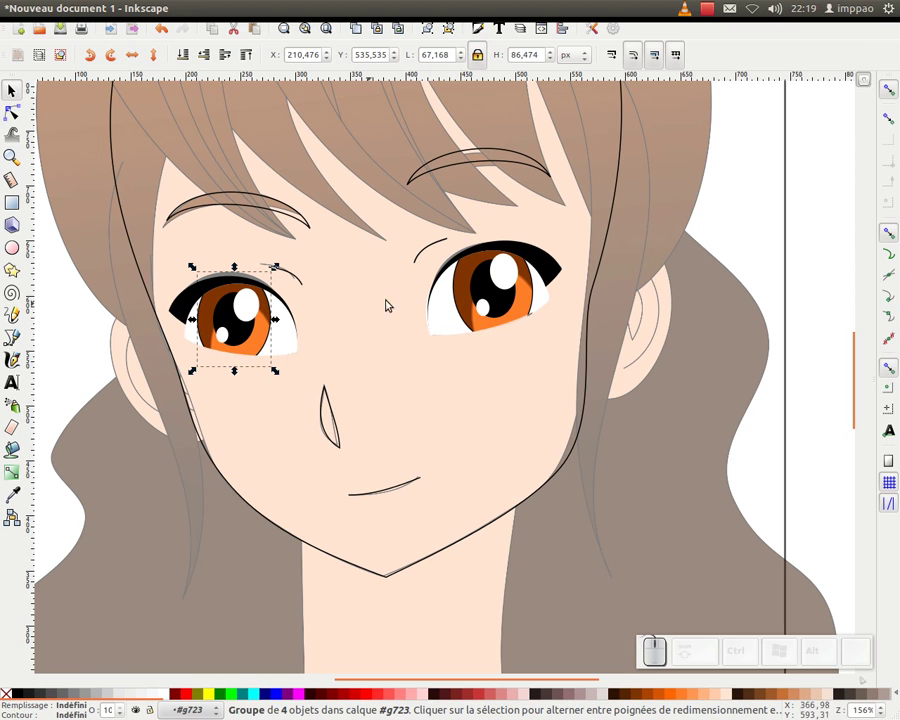
left_click_drag(255, 328, 374, 356)
key("KP_Subtract")
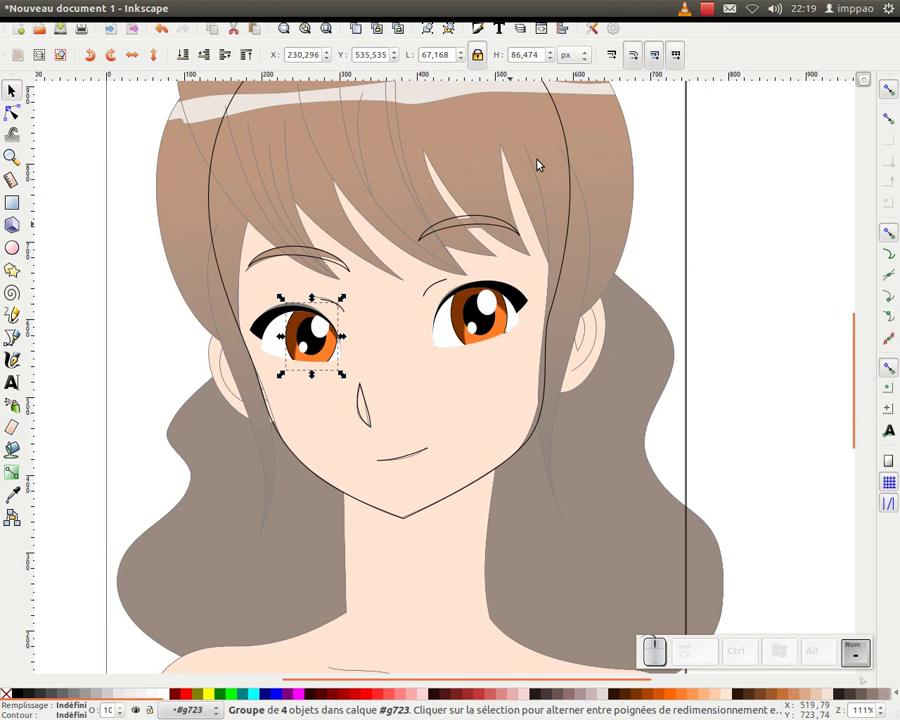
middle_click(546, 284)
left_click(560, 318)
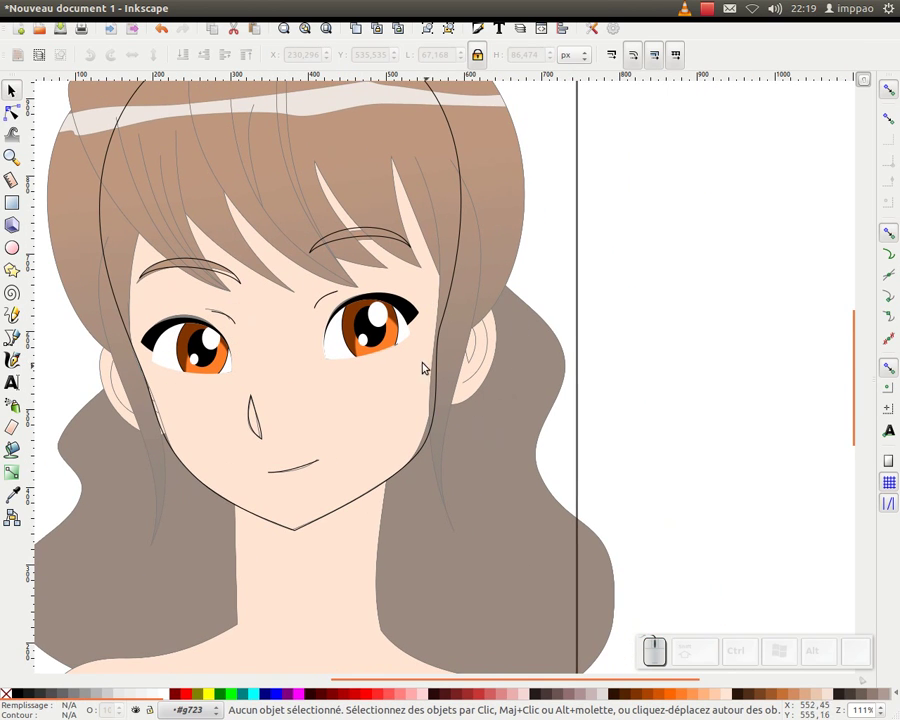
Step: Draw a freehand outline around the right ear and deselect it
left_click(15, 315)
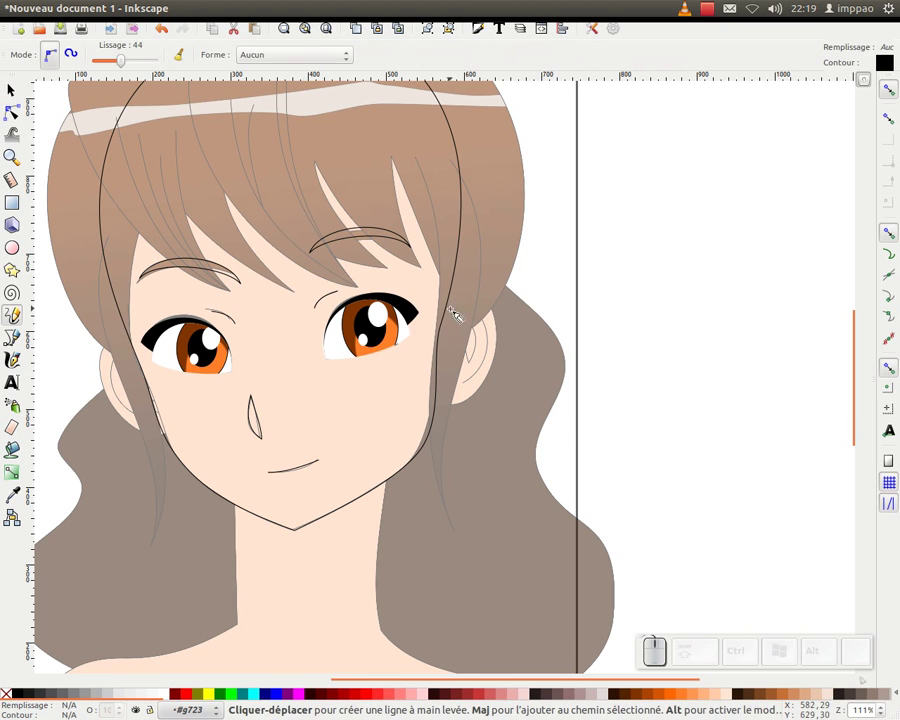
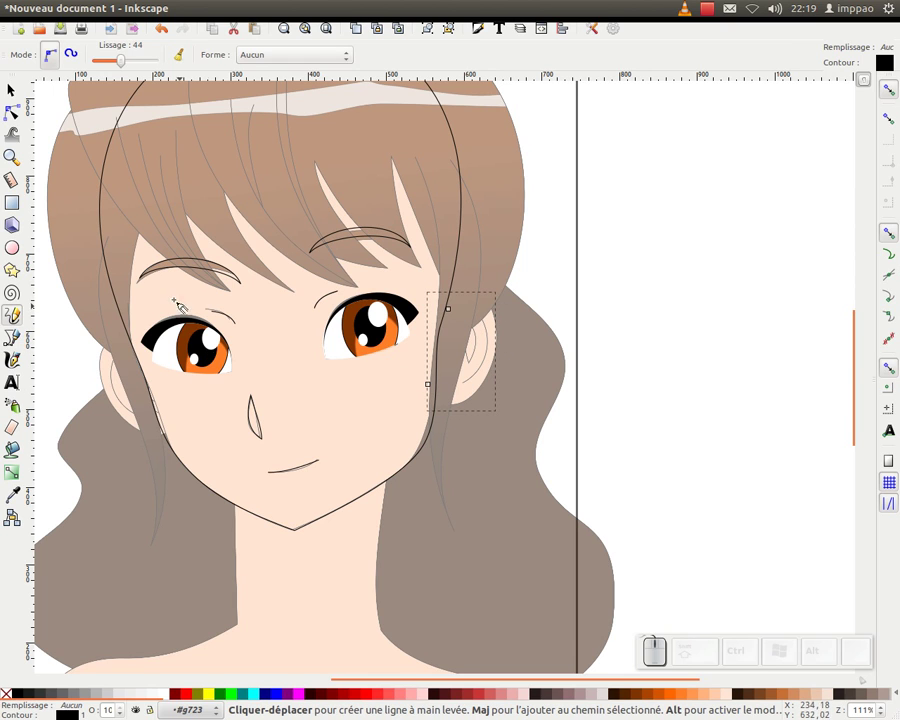
left_click(20, 94)
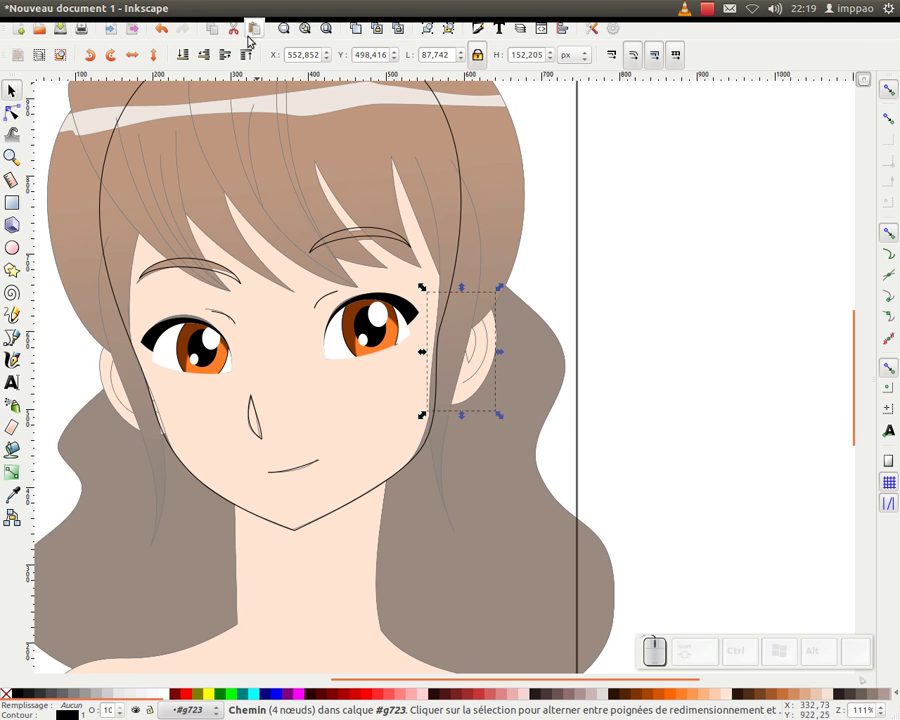
left_click(236, 34)
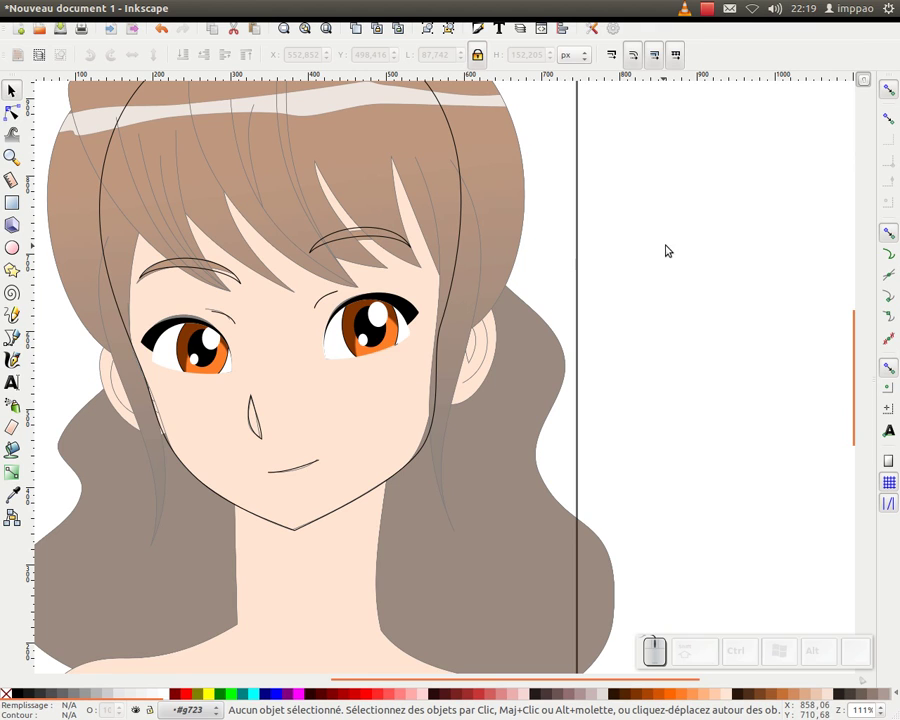
left_click(641, 245)
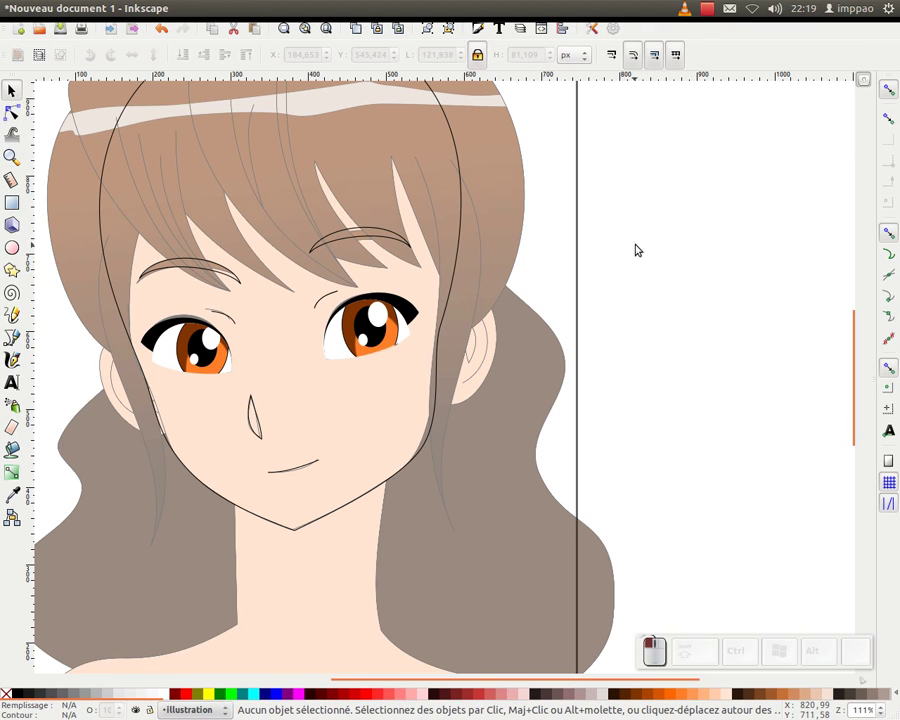
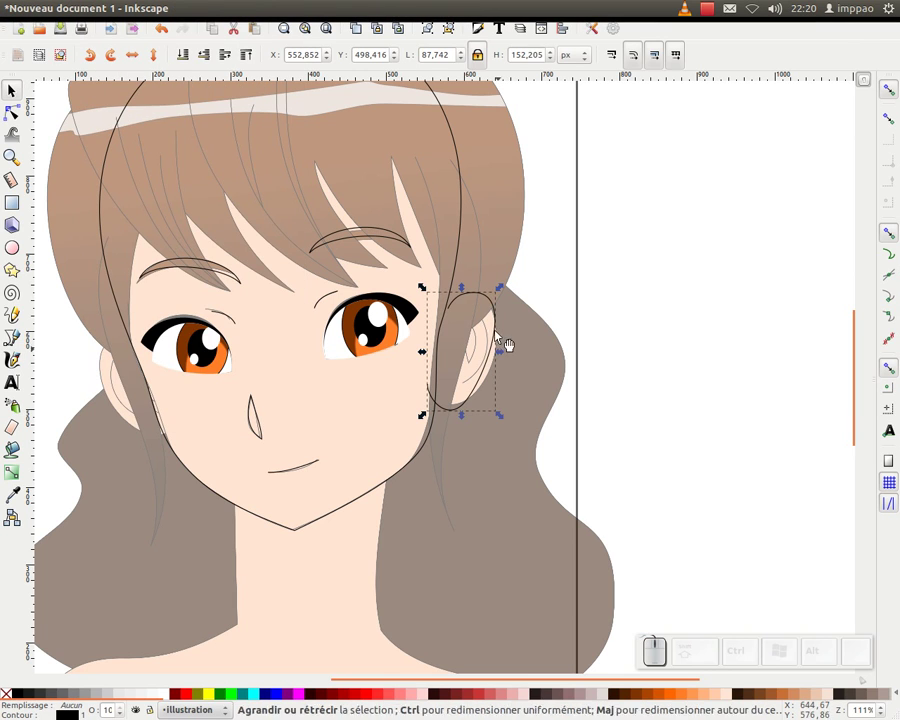
Step: Smooth the right ear outline's nodes into a rounded curve with snapping turned off
left_click(20, 112)
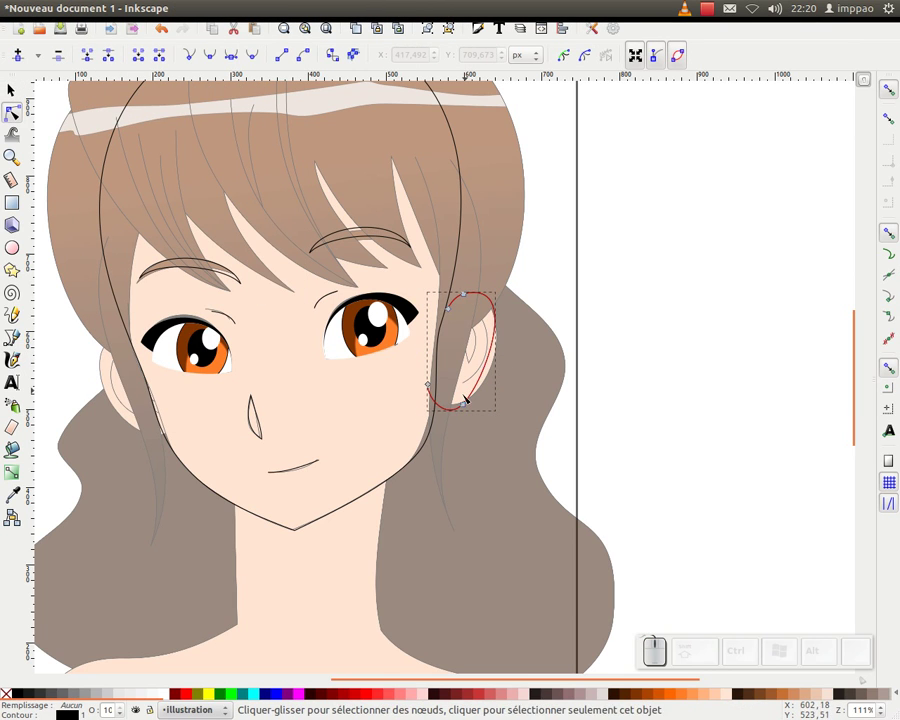
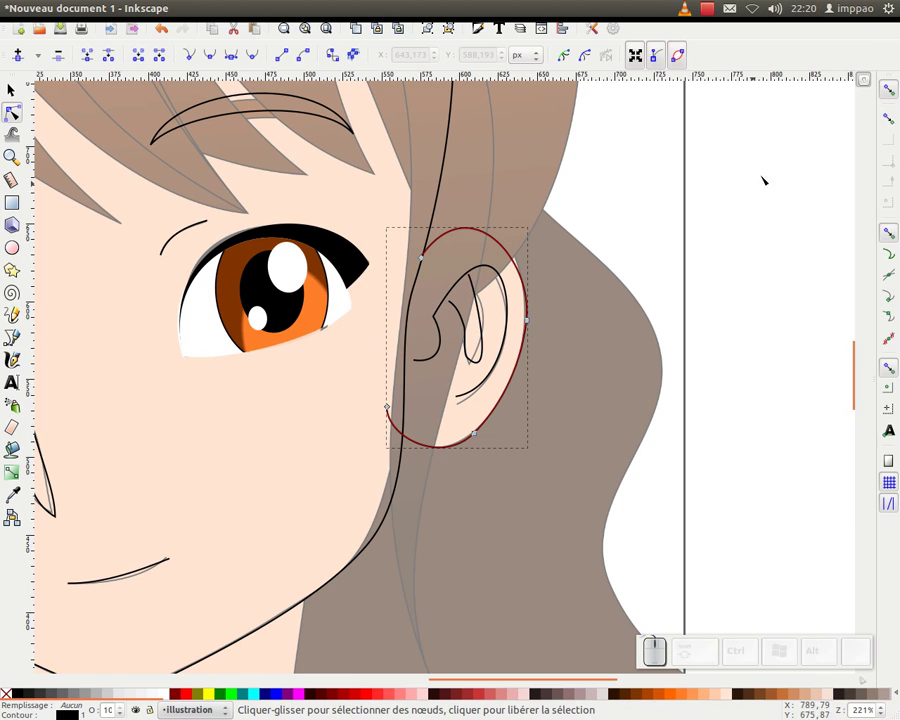
left_click(890, 94)
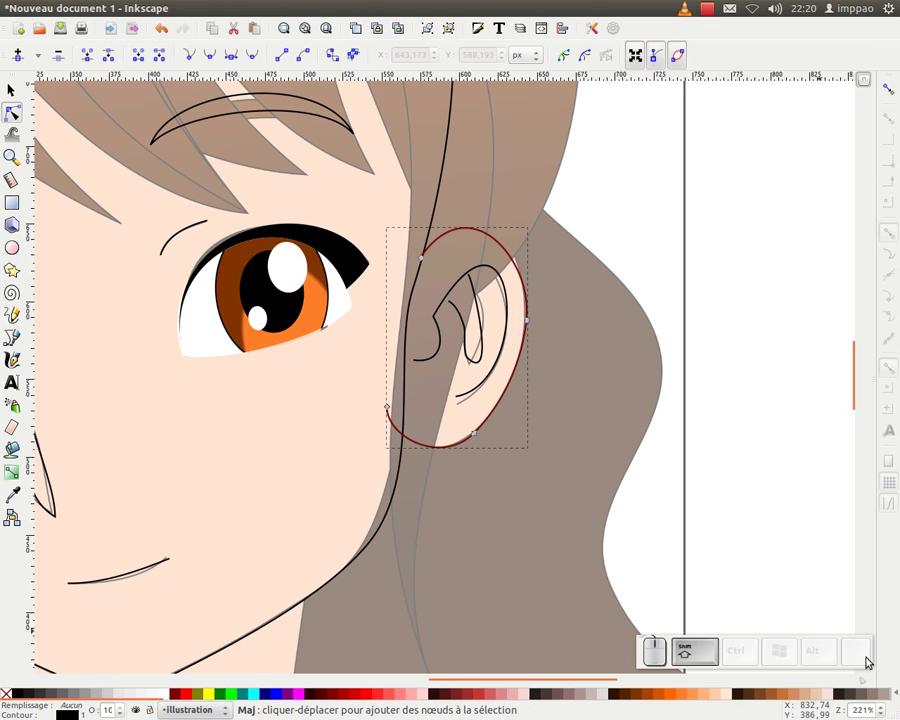
left_click(861, 661)
left_click(860, 663)
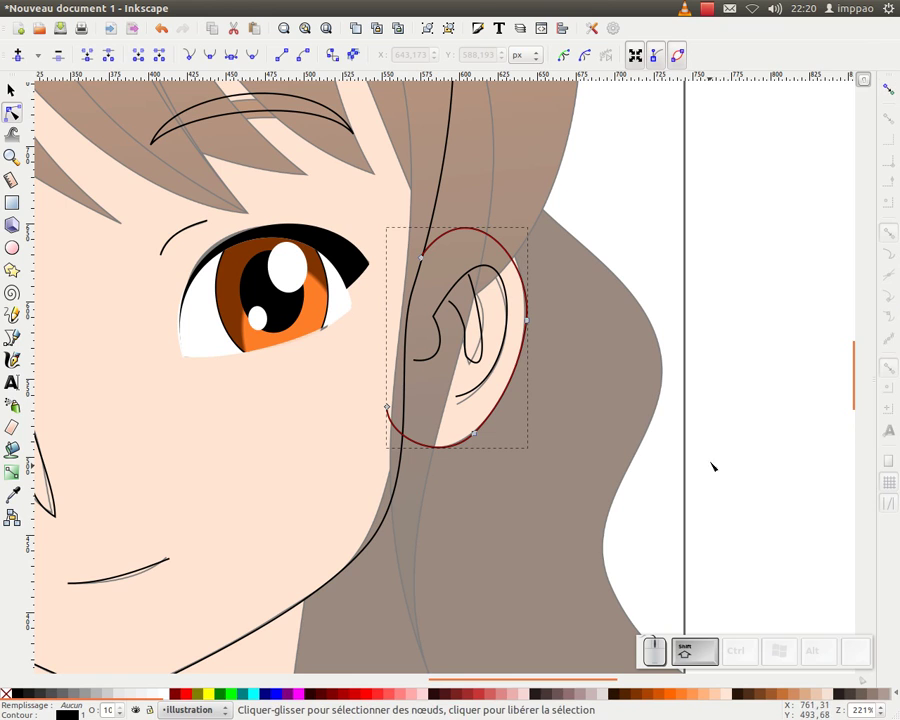
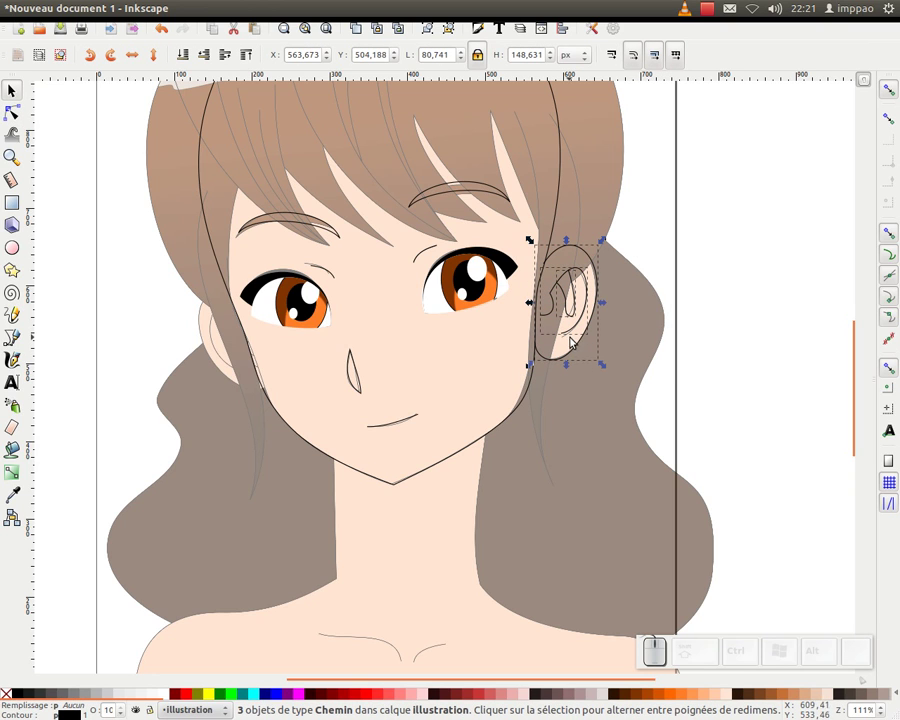
Step: Group the three ear lines, duplicate and mirror the group, and move the copy beside the left cheek
key("ctrl+g")
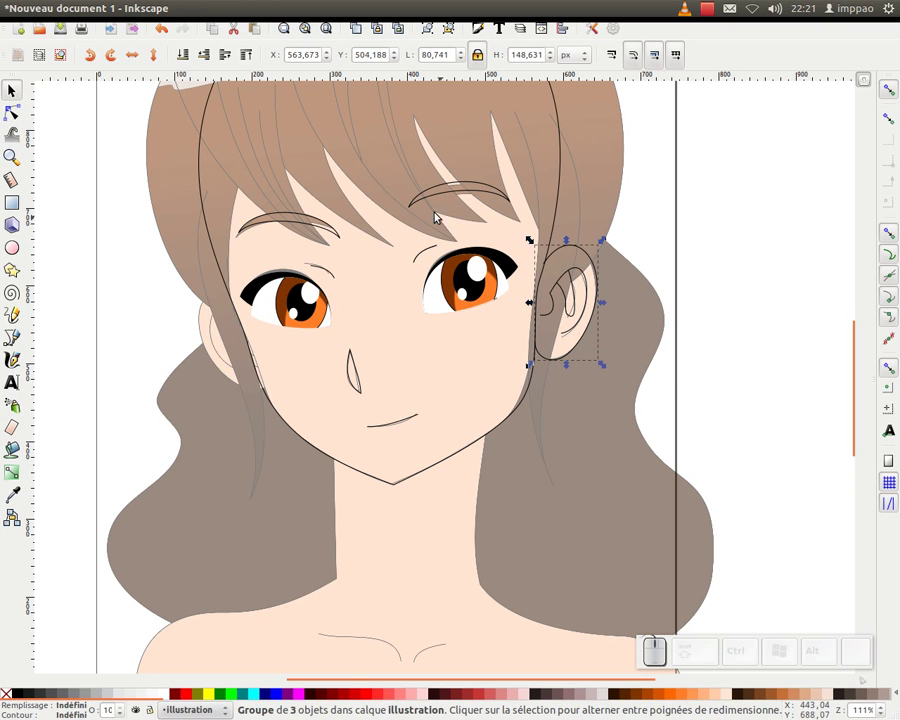
key("ctrl+d")
key("h")
left_click_drag(590, 314, 226, 301)
left_click_drag(180, 314, 214, 300)
left_click(214, 302)
left_click(216, 303)
left_click(216, 302)
Step: Fine-tune the copied ear's position, tilt it slightly and shrink it to fit the head
left_click_drag(200, 289, 221, 348)
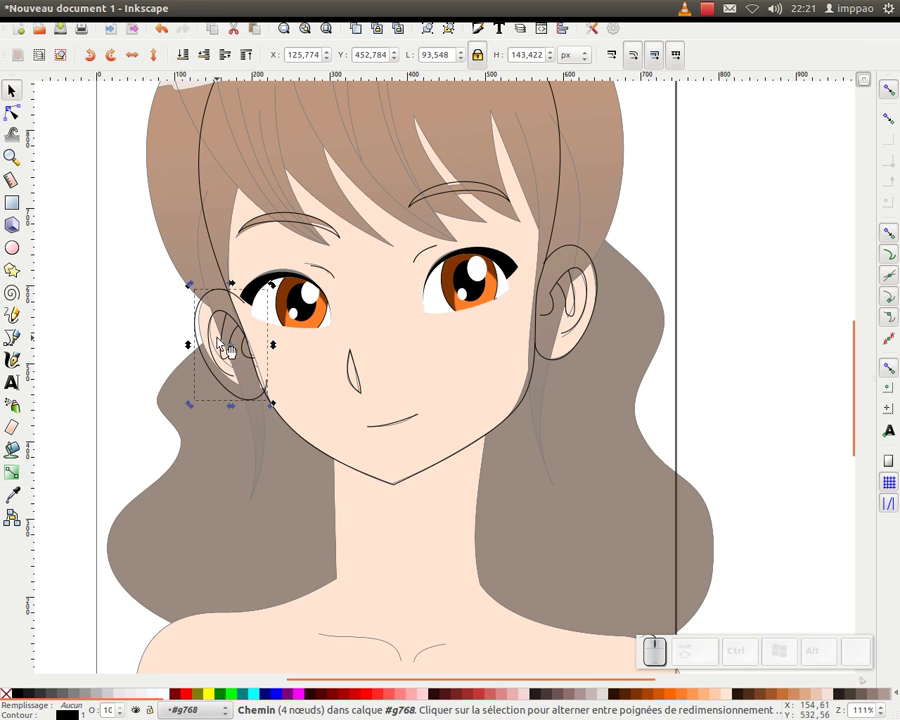
key("ctrl+z")
left_click_drag(151, 319, 220, 323)
left_click(219, 323)
left_click(216, 302)
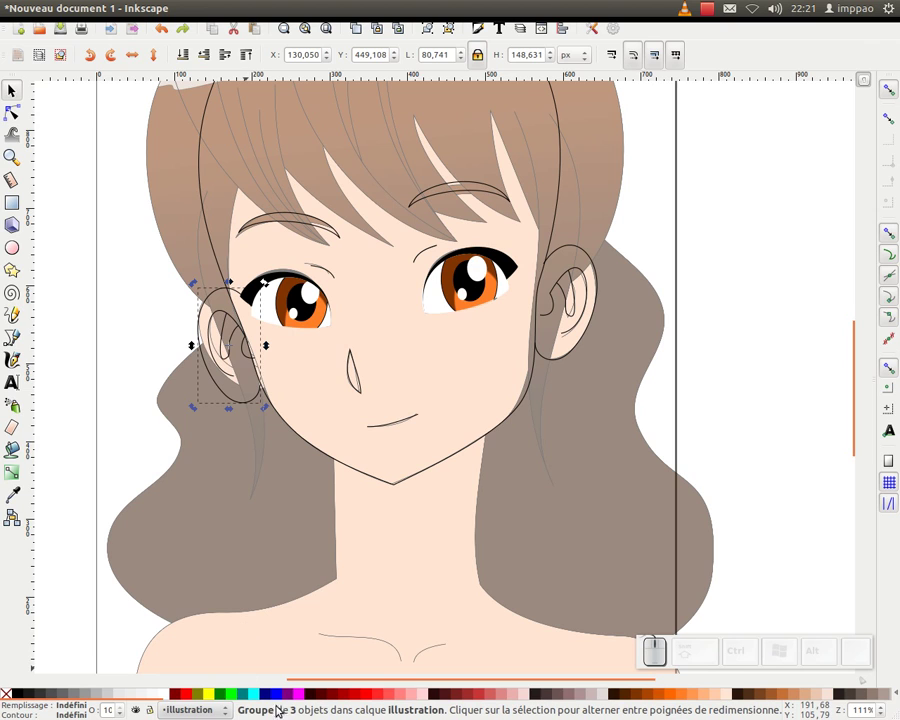
left_click(303, 709)
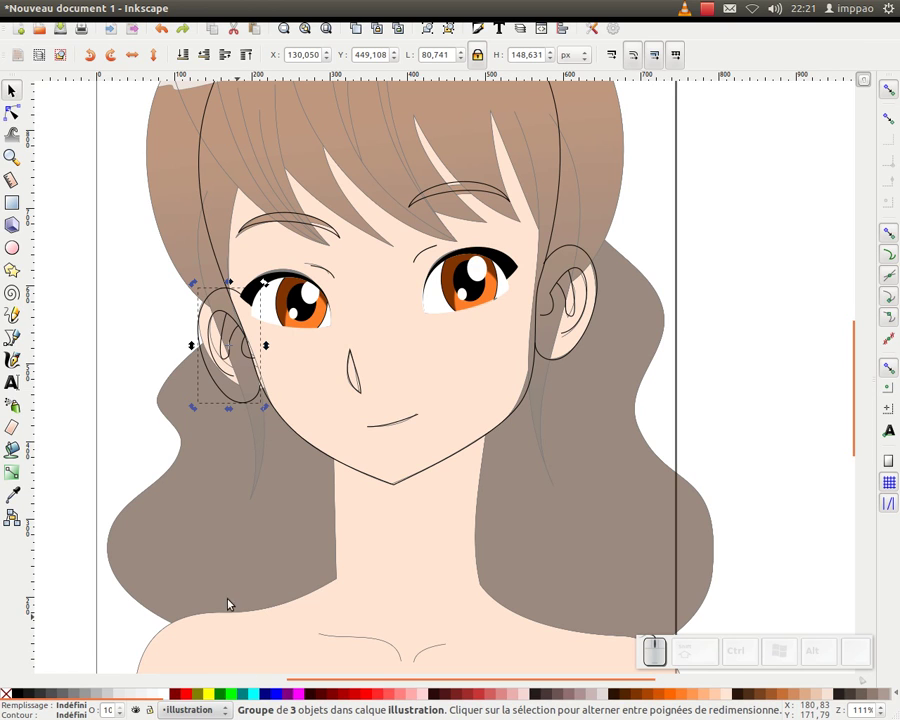
left_click(197, 287)
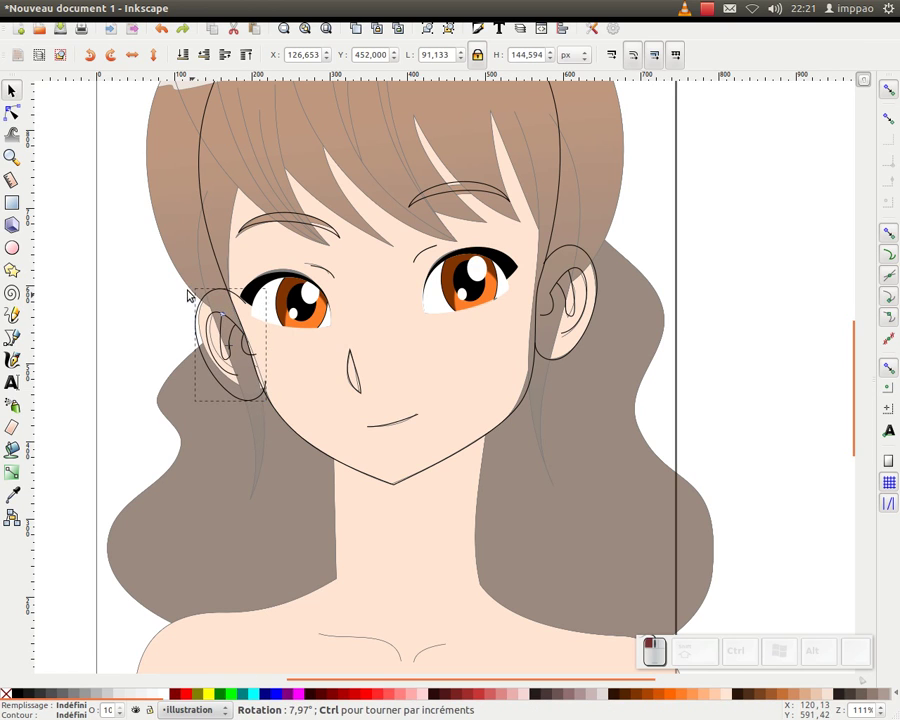
left_click(226, 392)
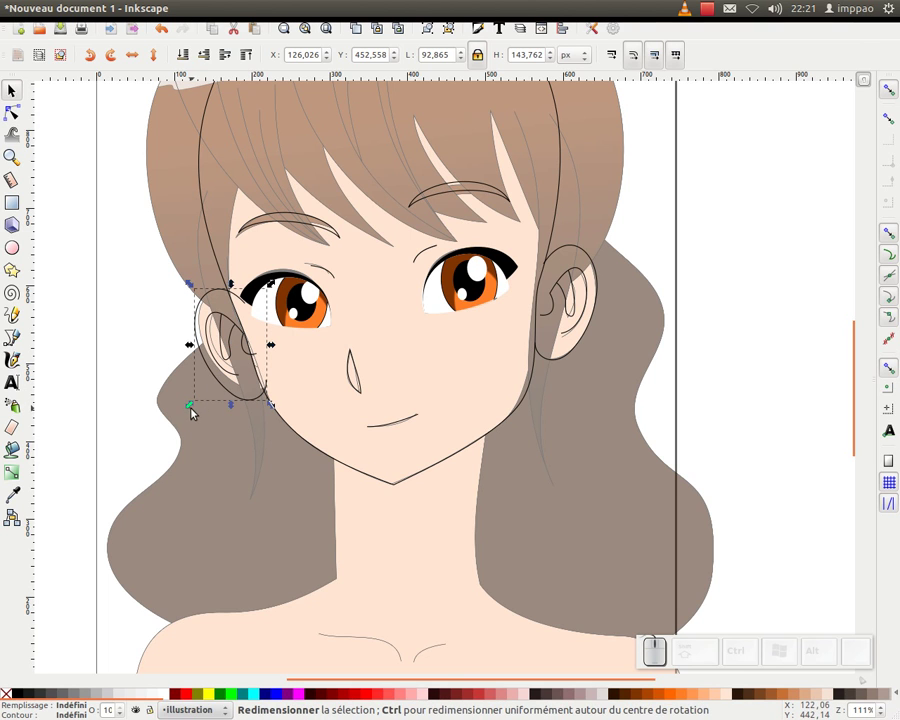
left_click_drag(197, 412, 387, 400)
middle_click(415, 372)
middle_click(429, 376)
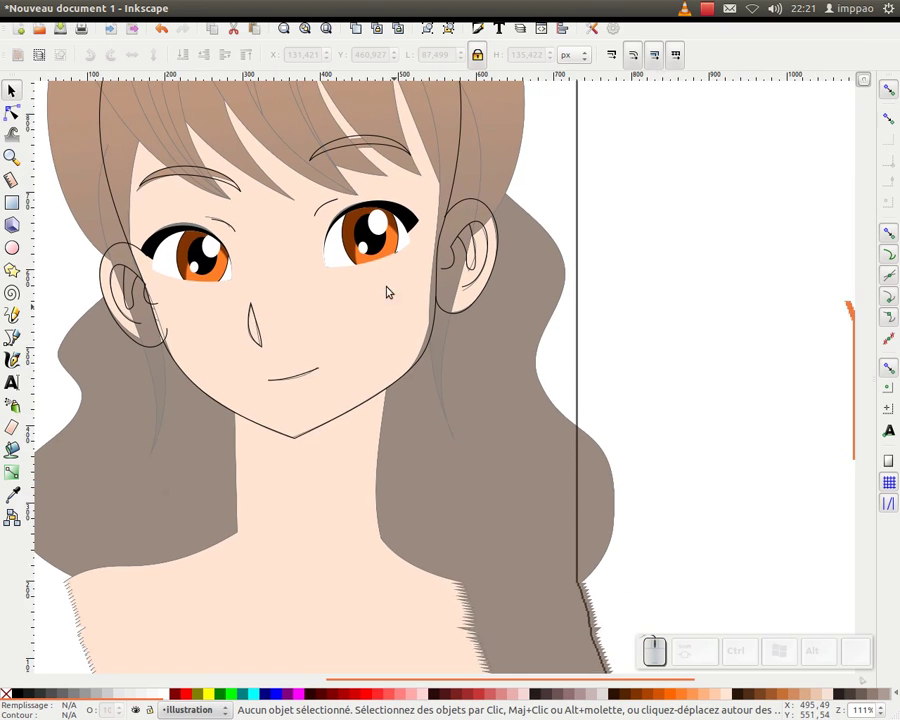
Step: Draw freehand neck and left-shoulder lines with the Pencil, snapping off, and start reshaping the shoulder curve
key("KP_Subtract")
middle_click(425, 399)
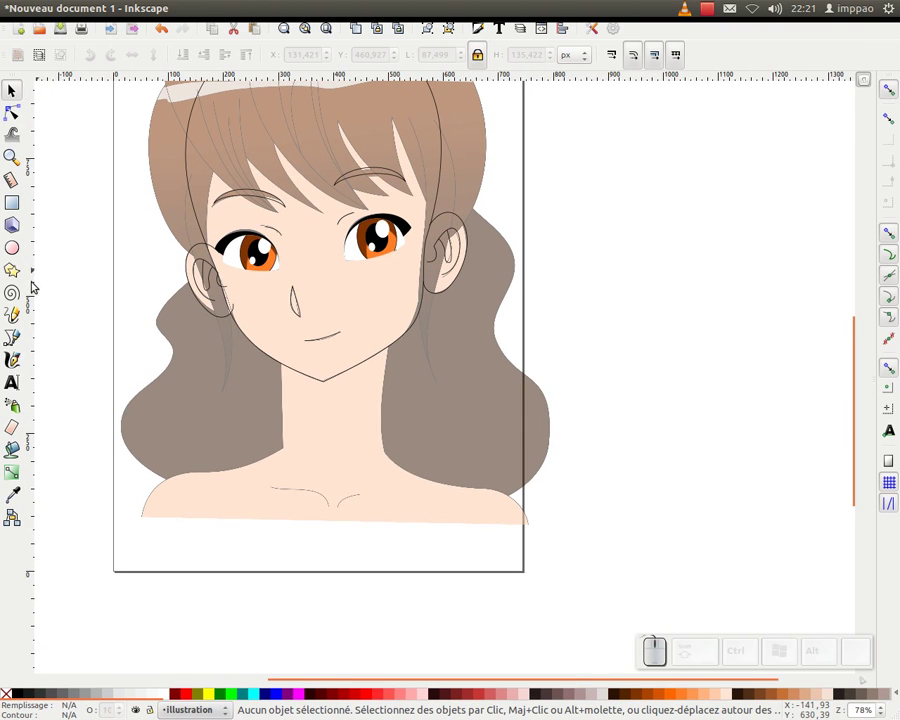
left_click(17, 318)
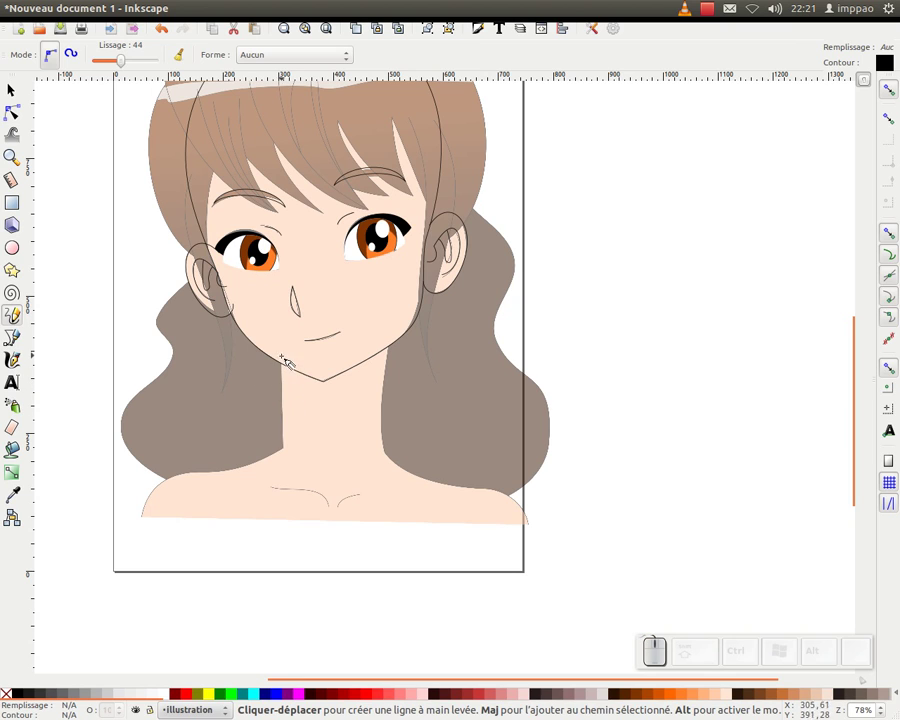
left_click_drag(289, 358, 264, 473)
left_click_drag(228, 482, 311, 497)
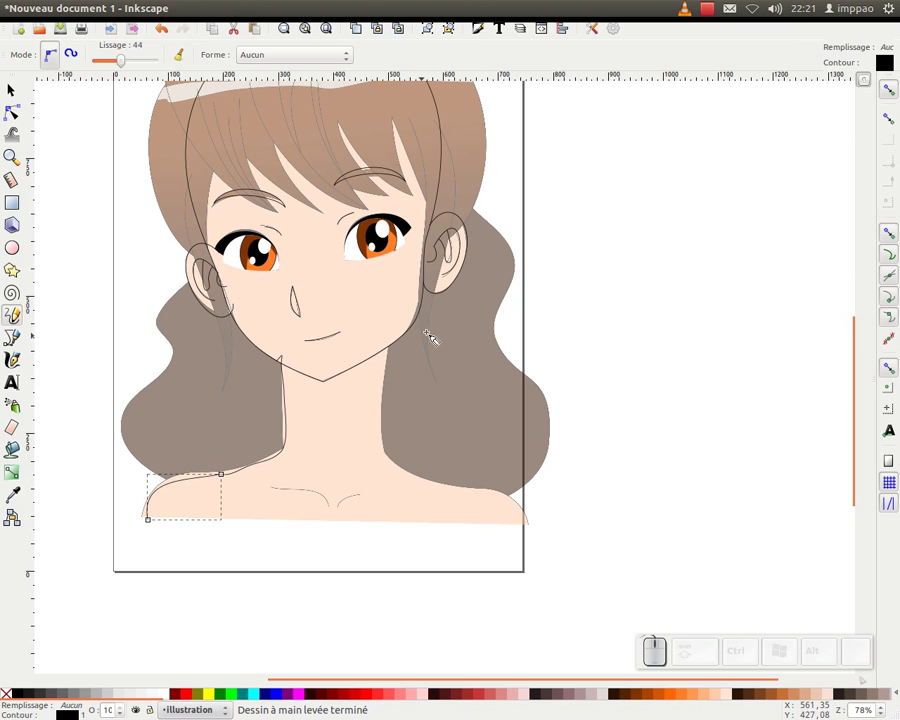
left_click(892, 95)
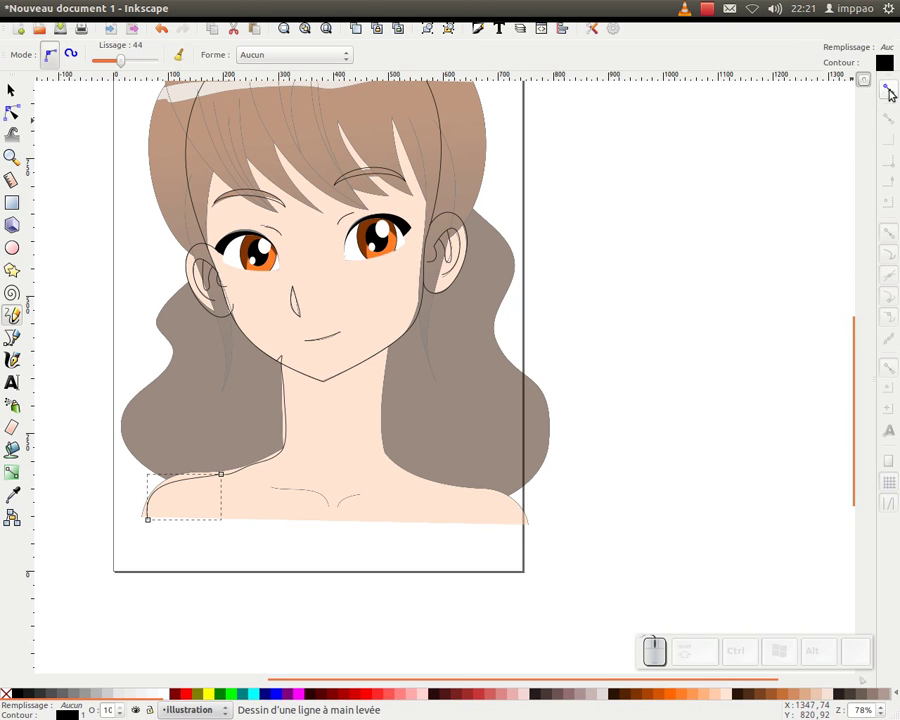
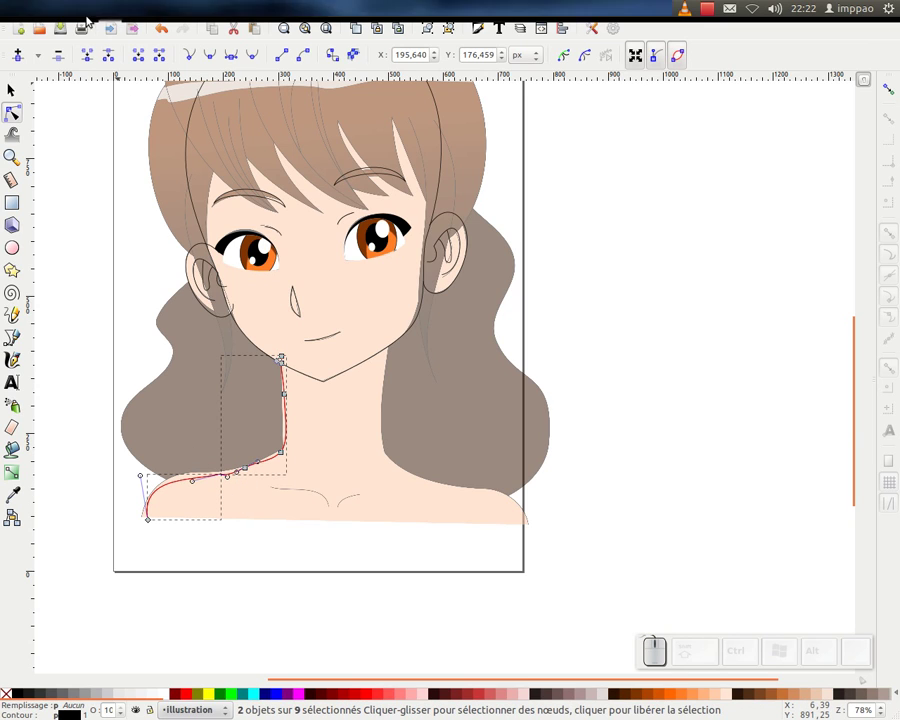
left_click(91, 57)
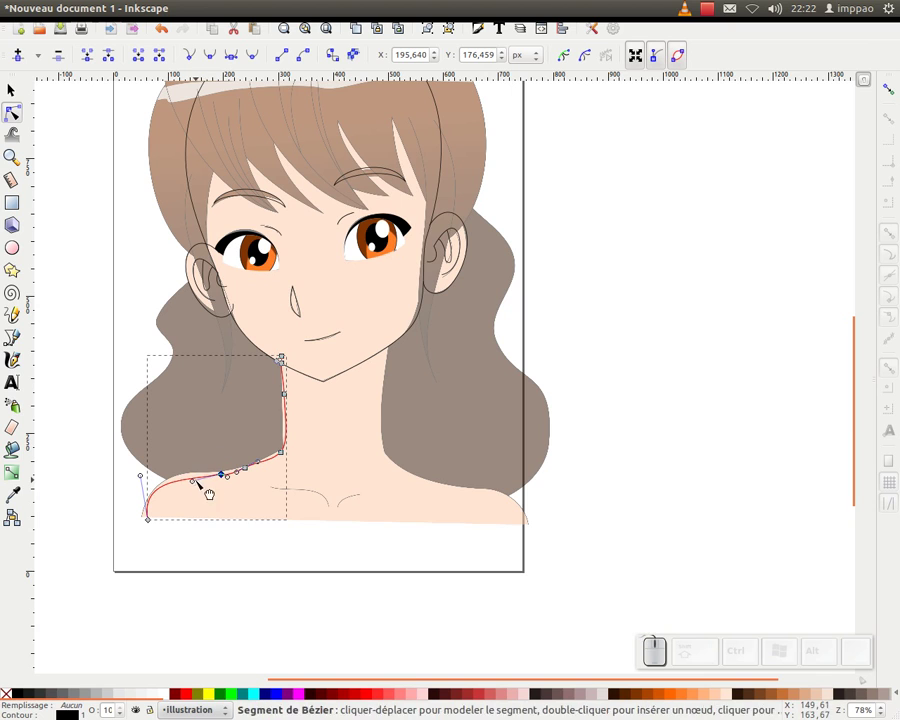
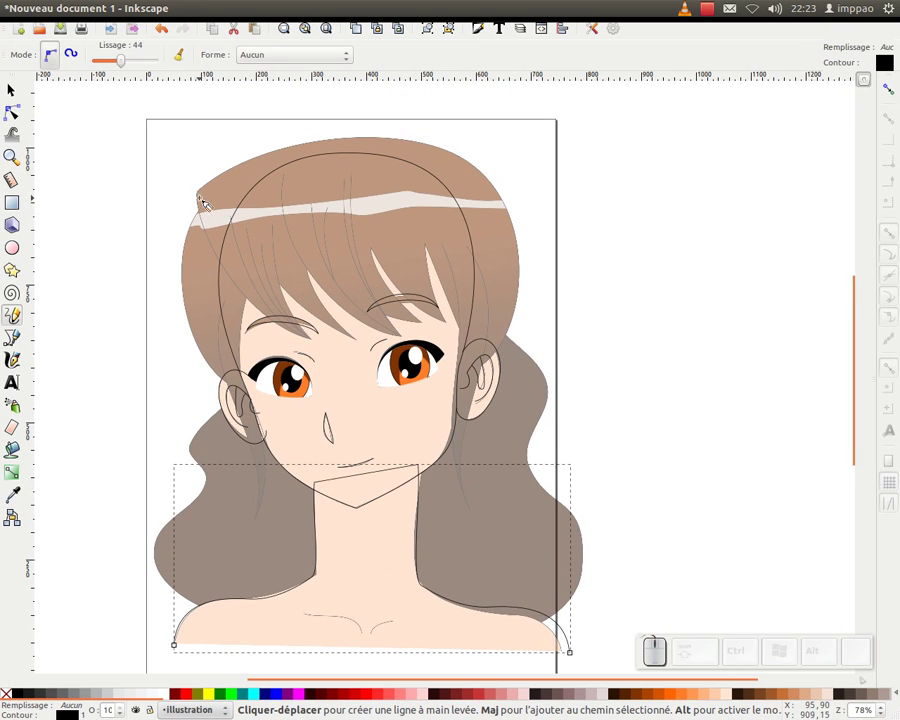
Step: Draw a pointed strand across the left bangs, remove a stray node, and return to freehand drawing
left_click_drag(203, 197, 310, 344)
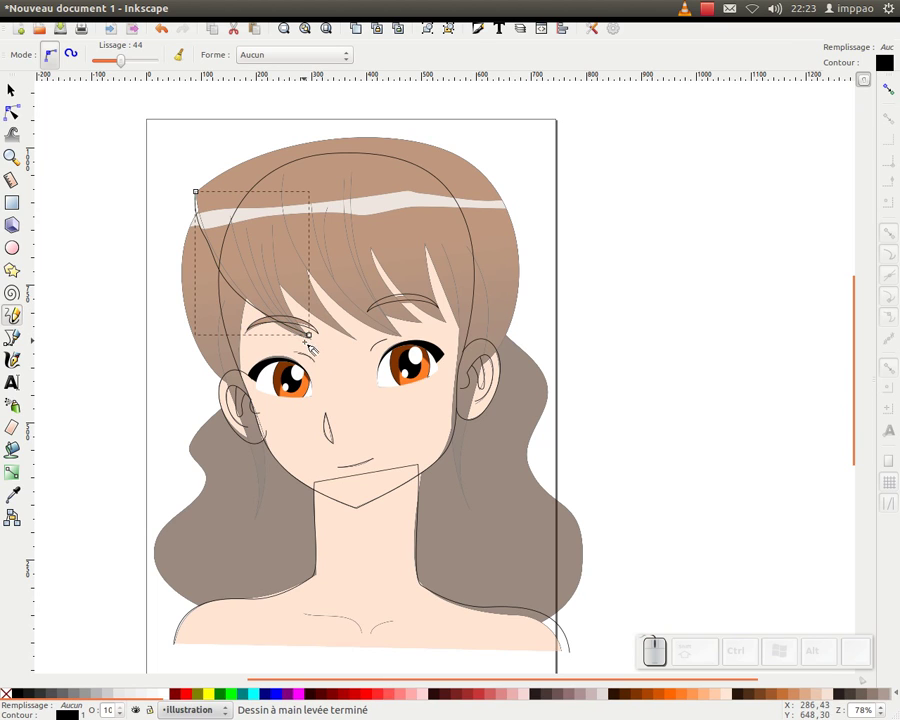
left_click(315, 342)
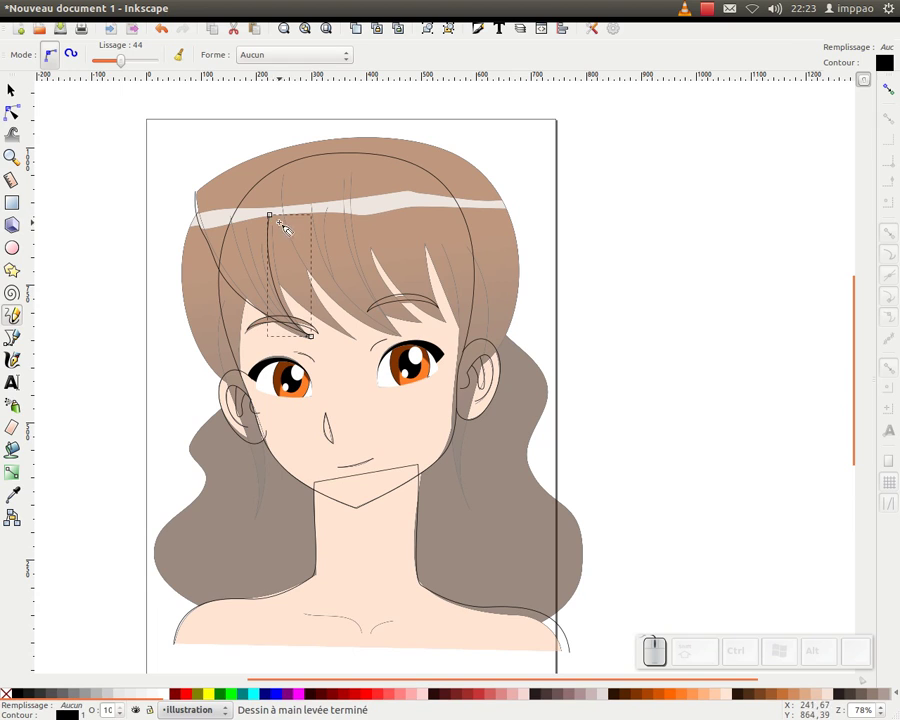
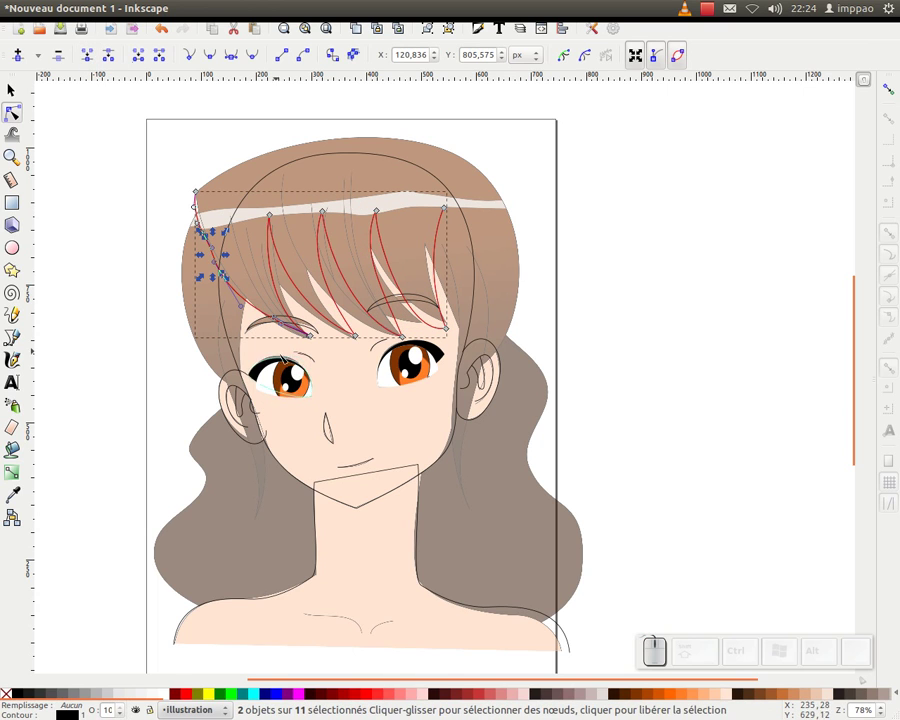
key("Delete")
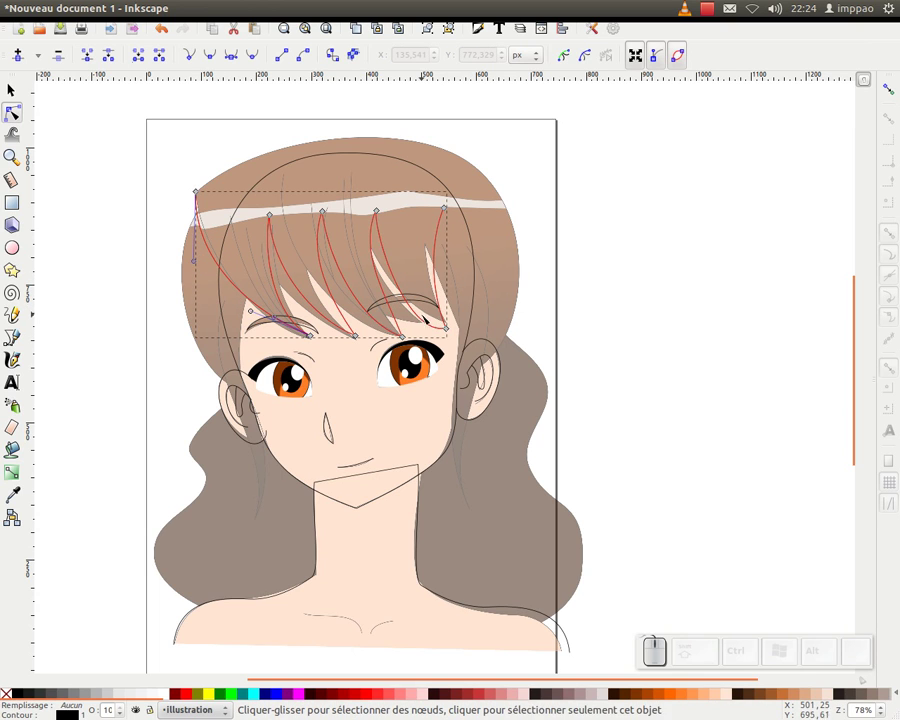
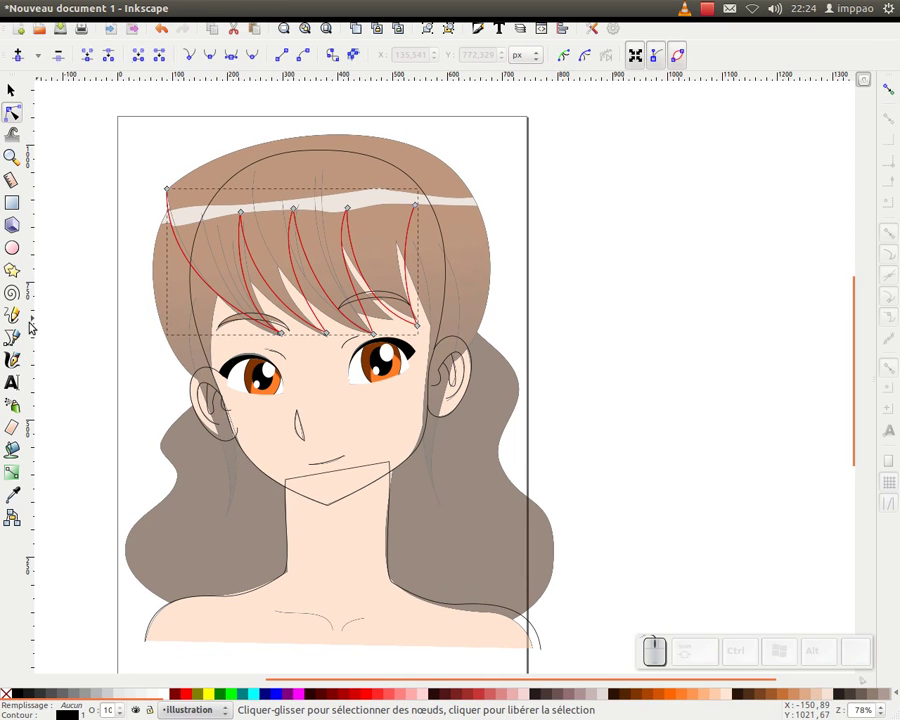
left_click(17, 321)
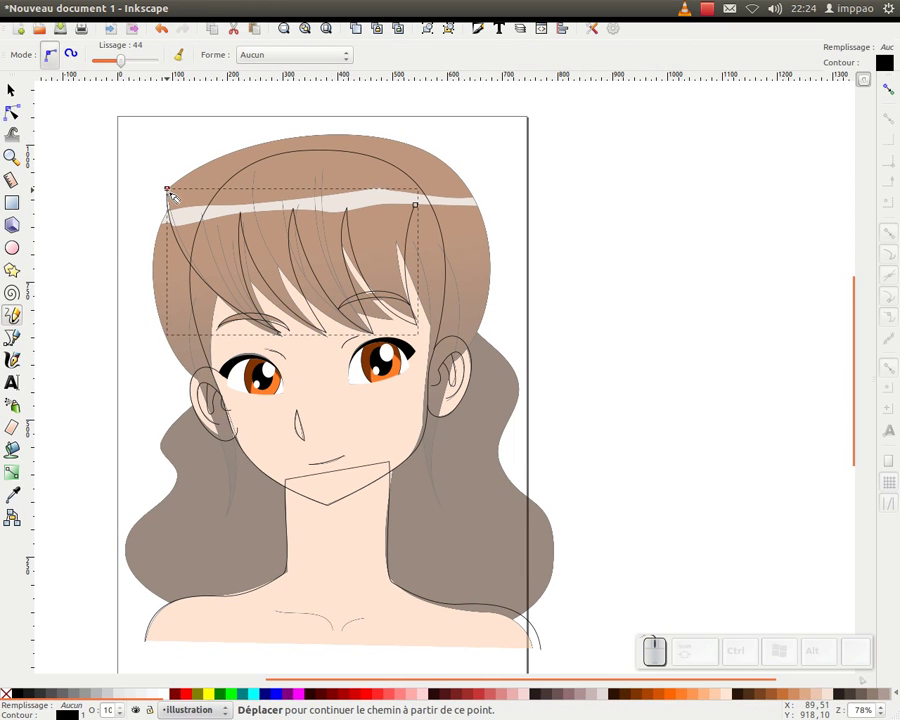
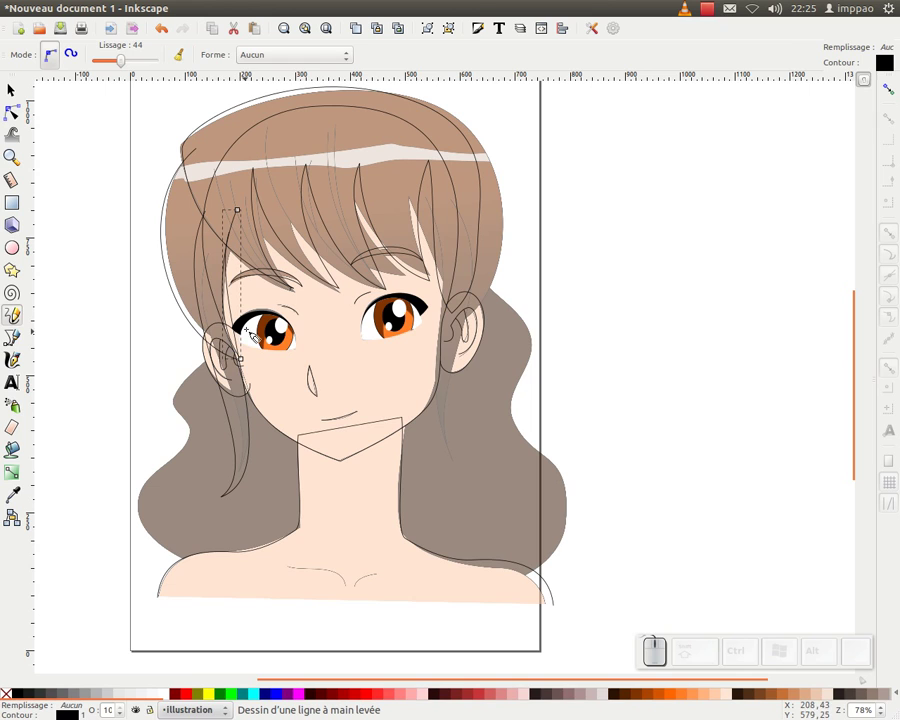
Step: Draw a hair strand down the left side and select it together with another side strand
left_click_drag(249, 330, 258, 510)
left_click(21, 100)
left_click(246, 492)
left_click(181, 297)
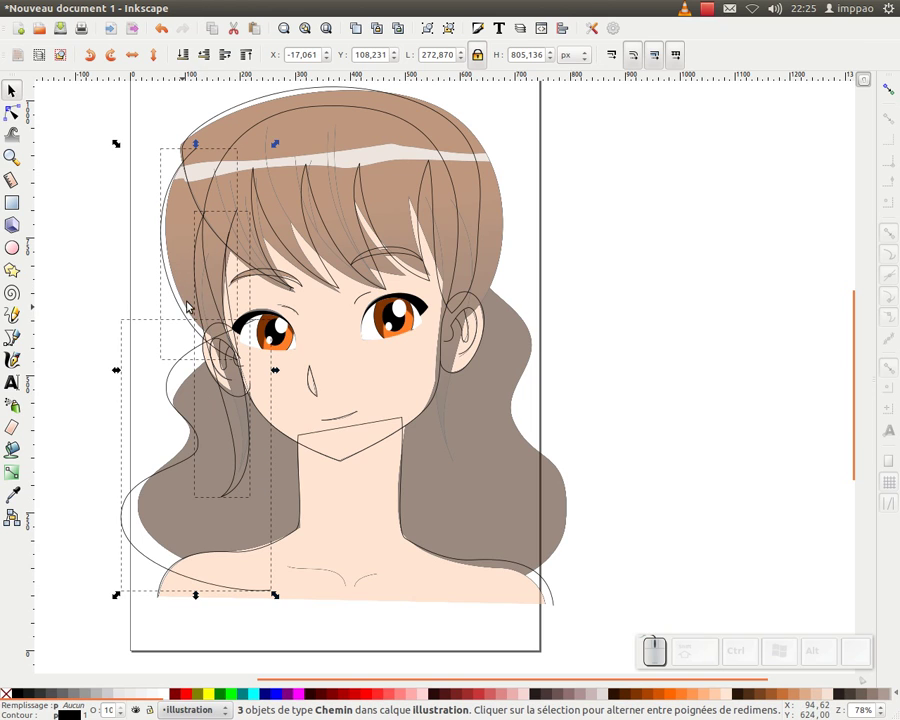
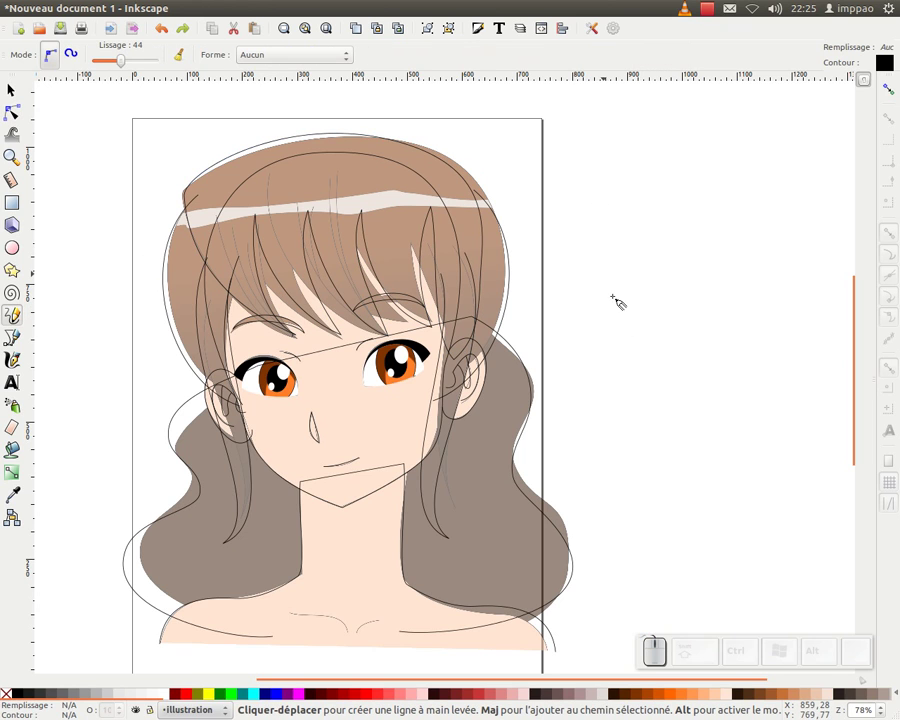
Step: Draw loose curved strands beside the page and adjust their nodes
left_click_drag(606, 161, 694, 352)
left_click_drag(711, 375, 708, 308)
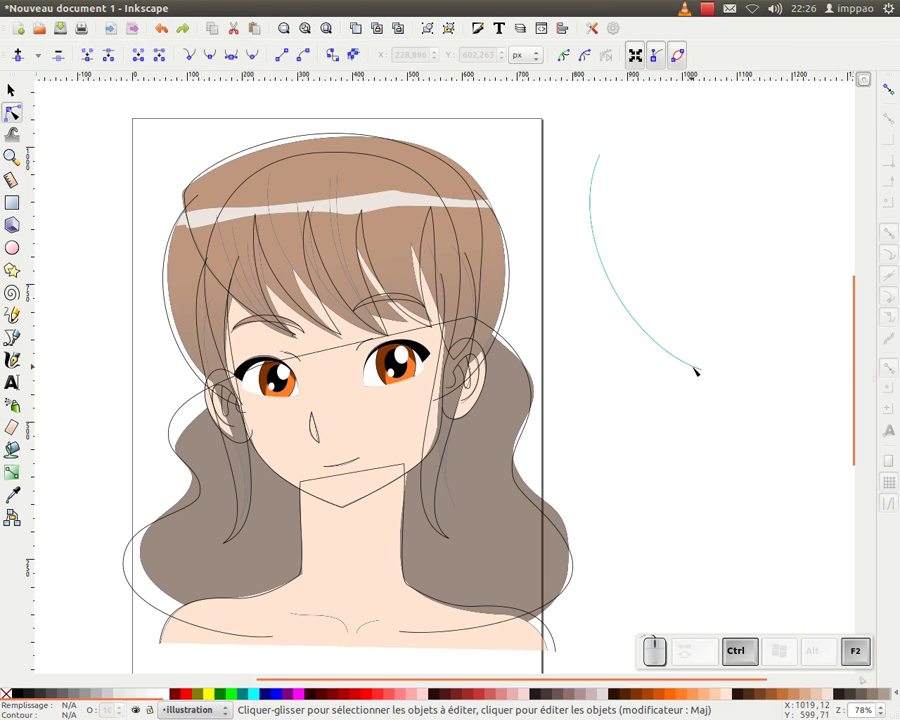
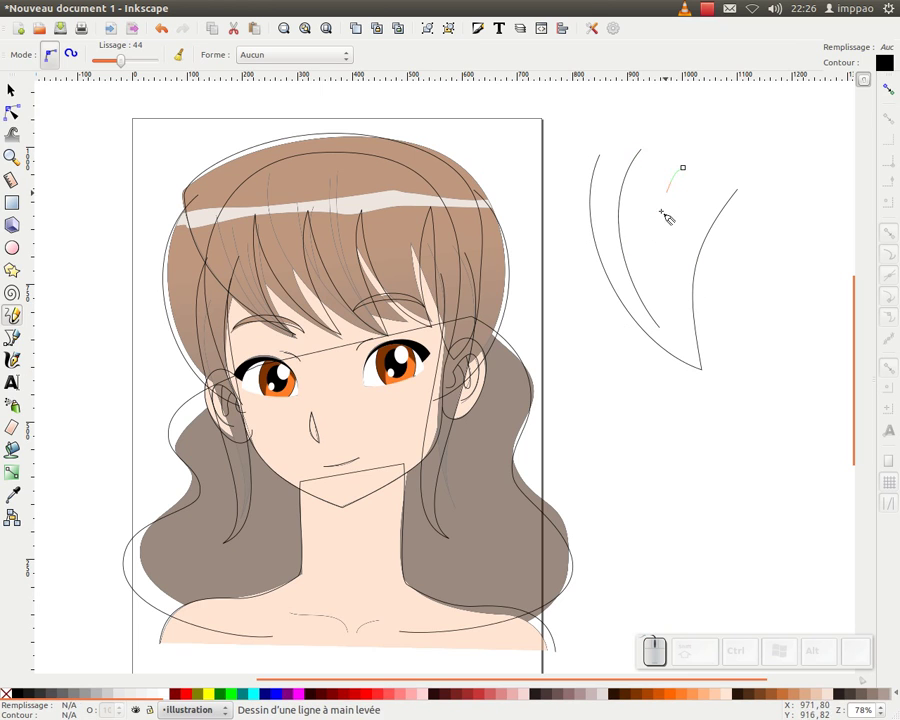
left_click_drag(700, 212, 684, 365)
key("F2")
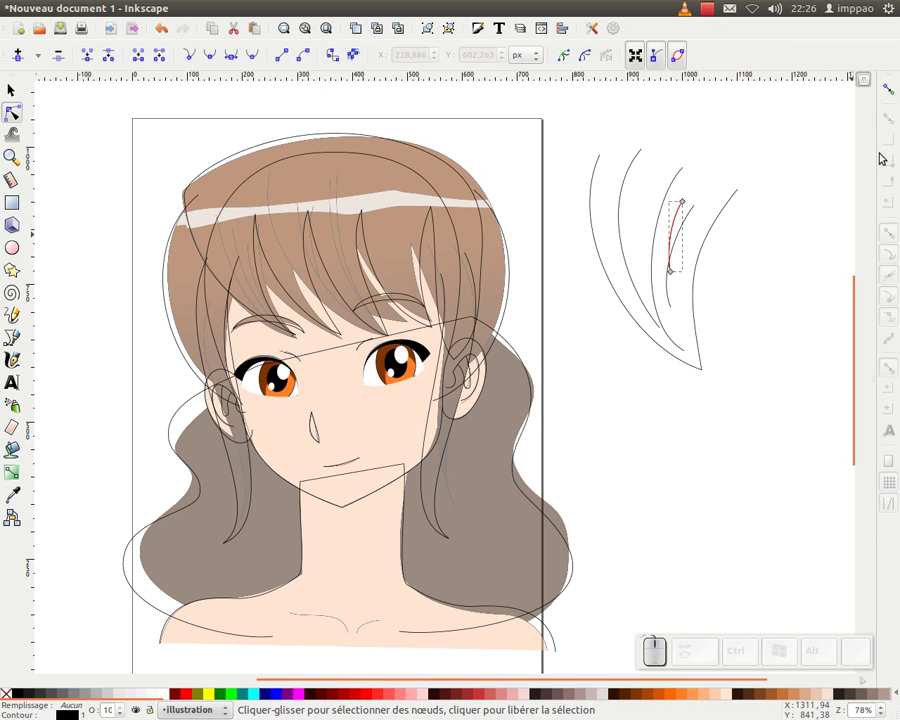
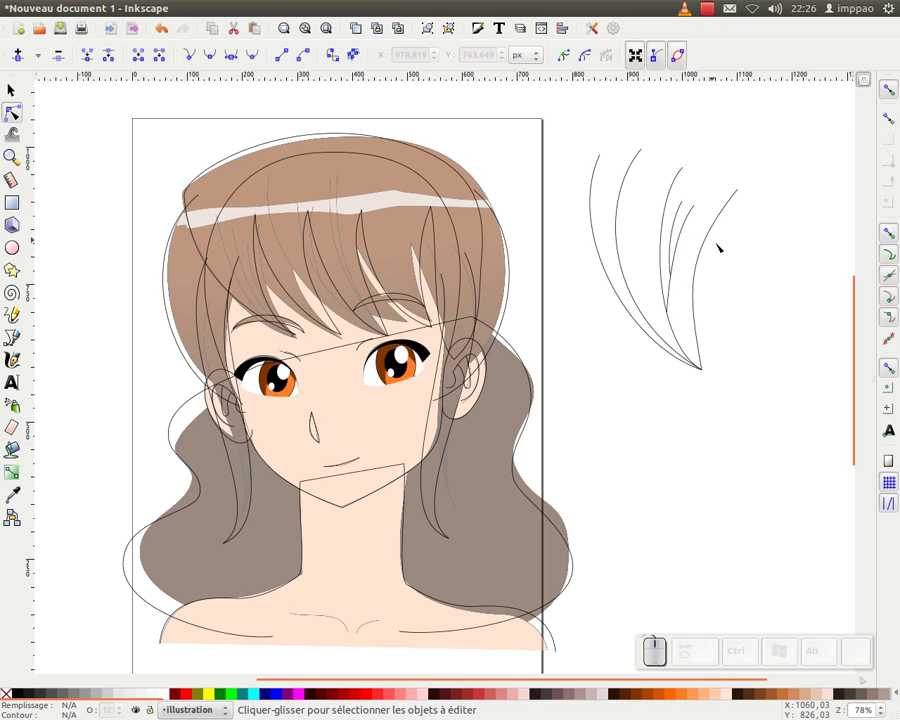
key("F1")
left_click(763, 205)
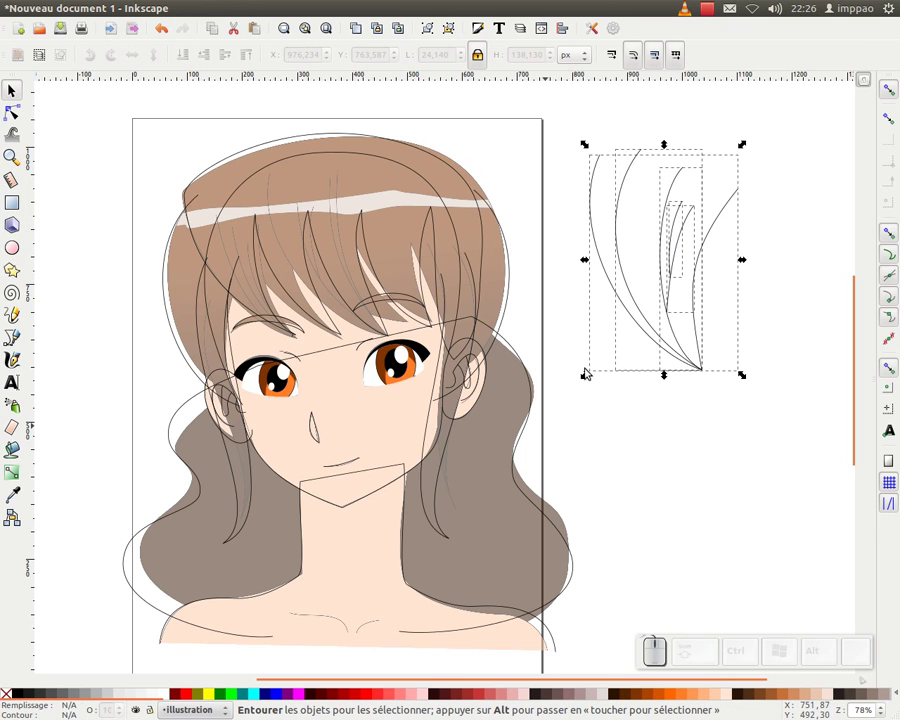
Step: Rubber-band select the five loose strands, shrink and group them, and move them onto the fringe
left_click_drag(745, 265, 643, 147)
left_click_drag(637, 150, 872, 108)
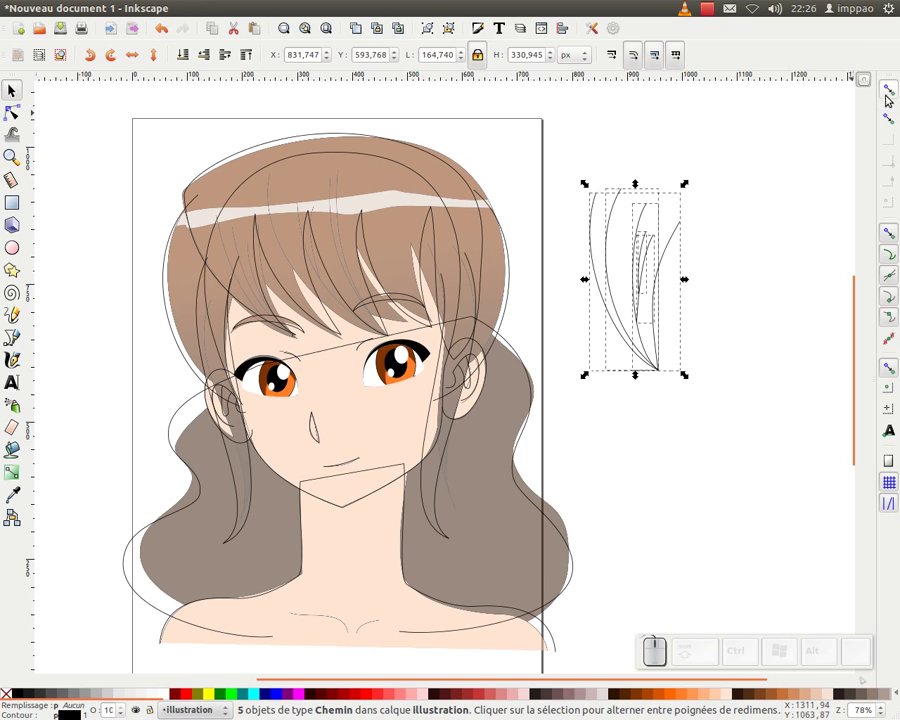
left_click(889, 95)
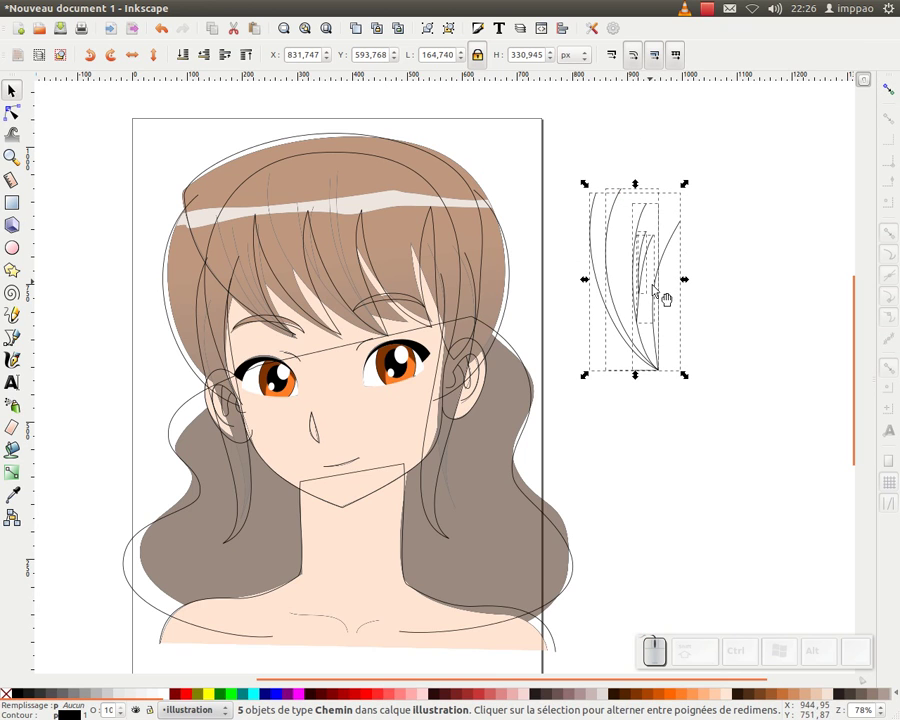
key("ctrl+g")
left_click_drag(645, 339, 309, 200)
Step: Position individual strands among the bangs, duplicating one, then deselect
left_click(300, 196)
left_click_drag(242, 157, 291, 242)
left_click(291, 220)
key("ctrl+d")
left_click_drag(286, 208, 587, 283)
left_click(590, 283)
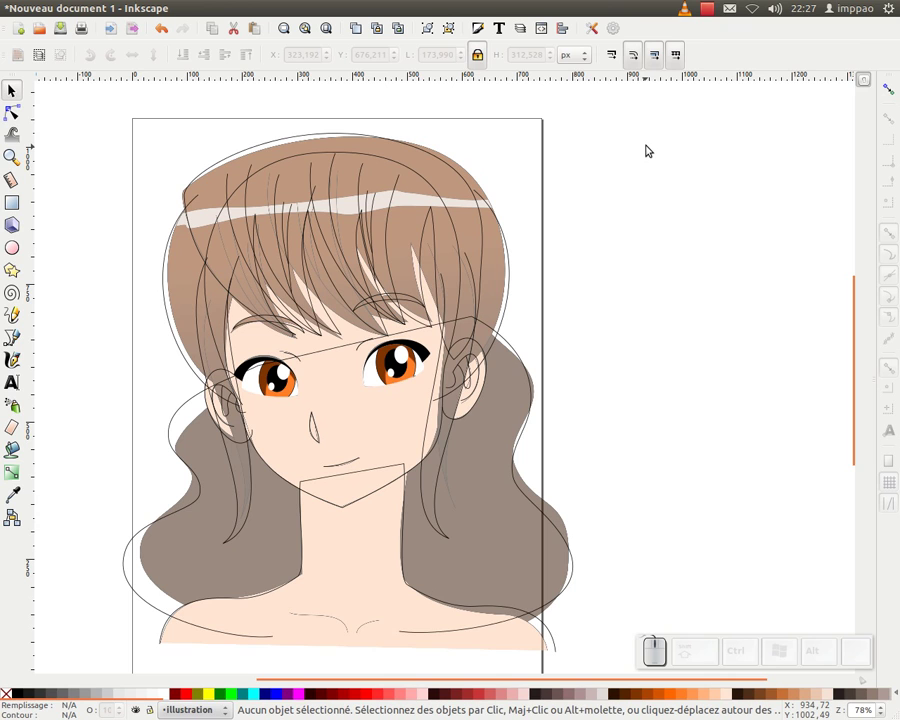
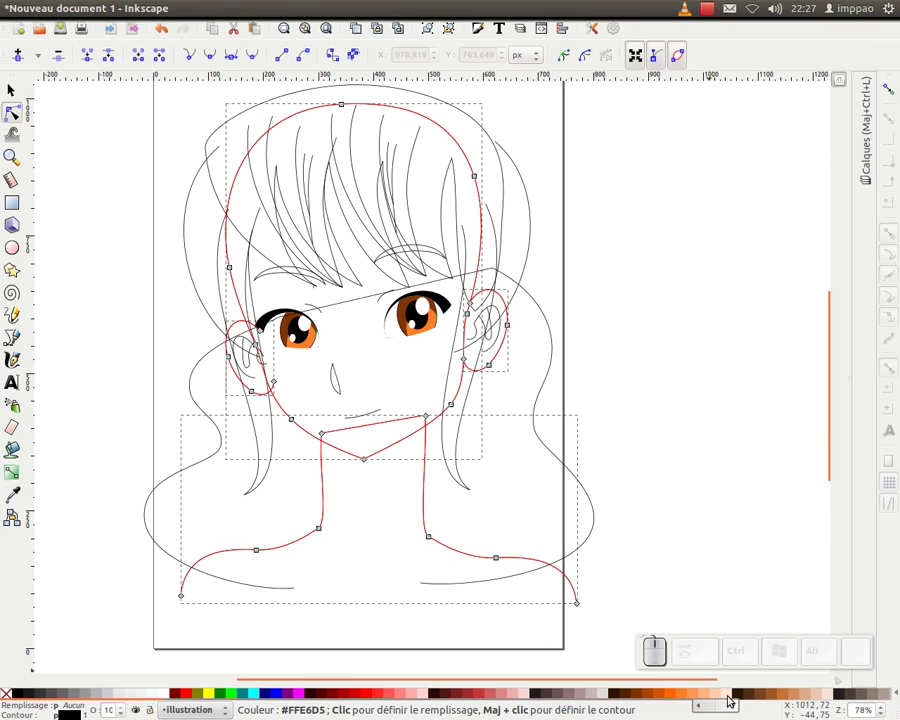
Step: Fill the face, ears and neck with peach #FFE6D5 and send the neck behind the chin
left_click(731, 698)
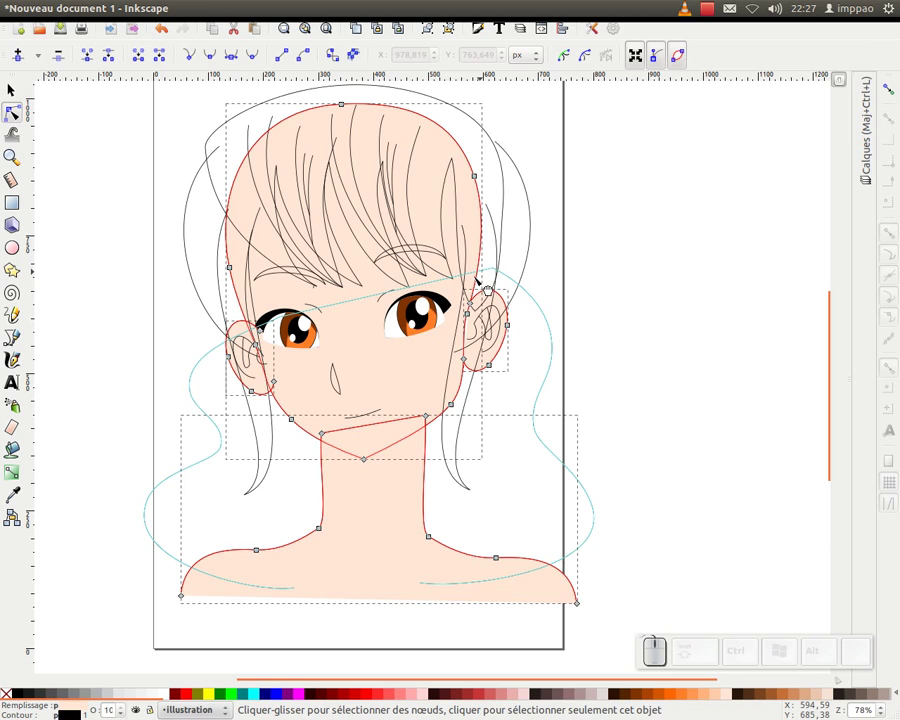
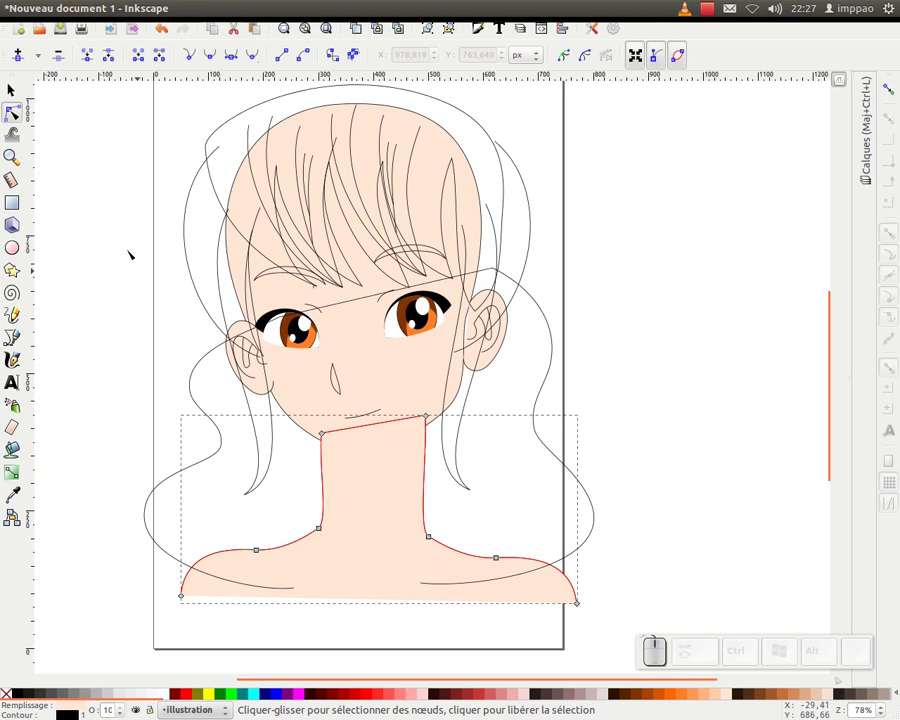
left_click(14, 96)
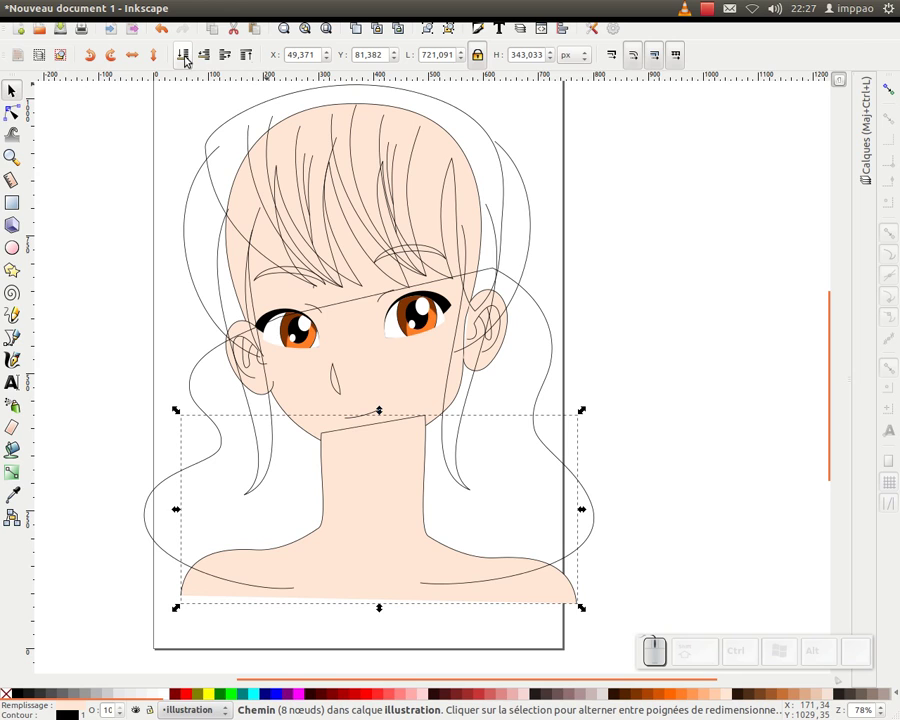
left_click(189, 59)
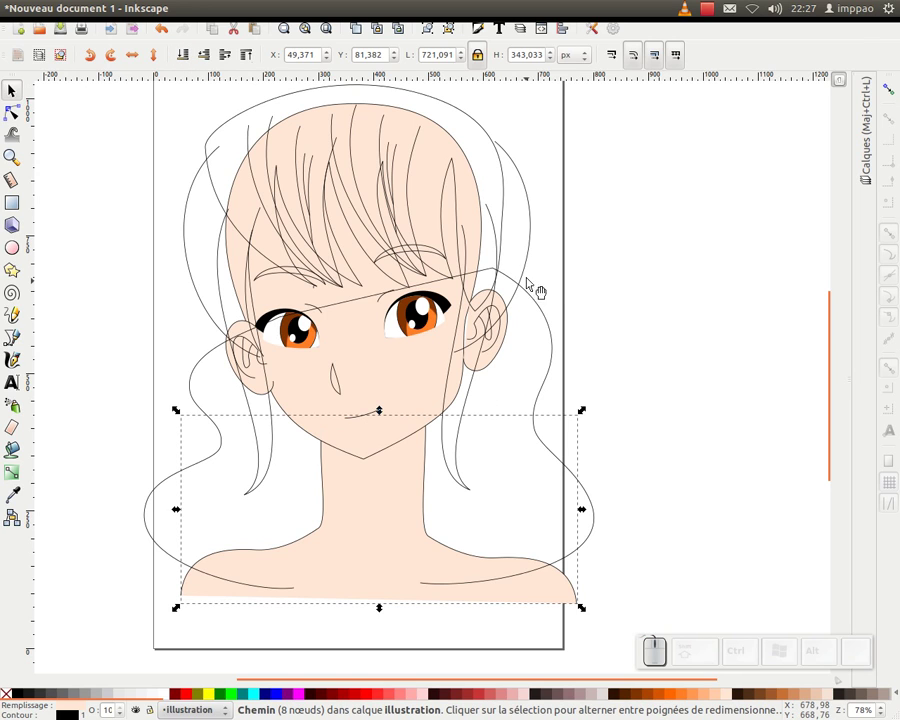
Step: Fill the wavy lower hair with a brown swatch and give both side locks the same brown
left_click(545, 306)
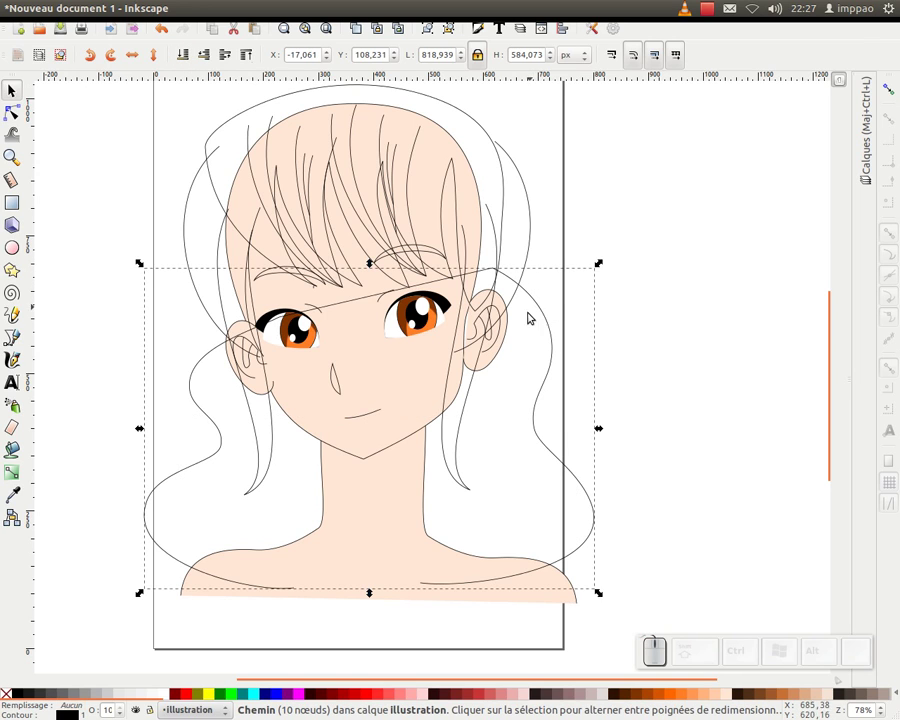
left_click(640, 695)
left_click(190, 55)
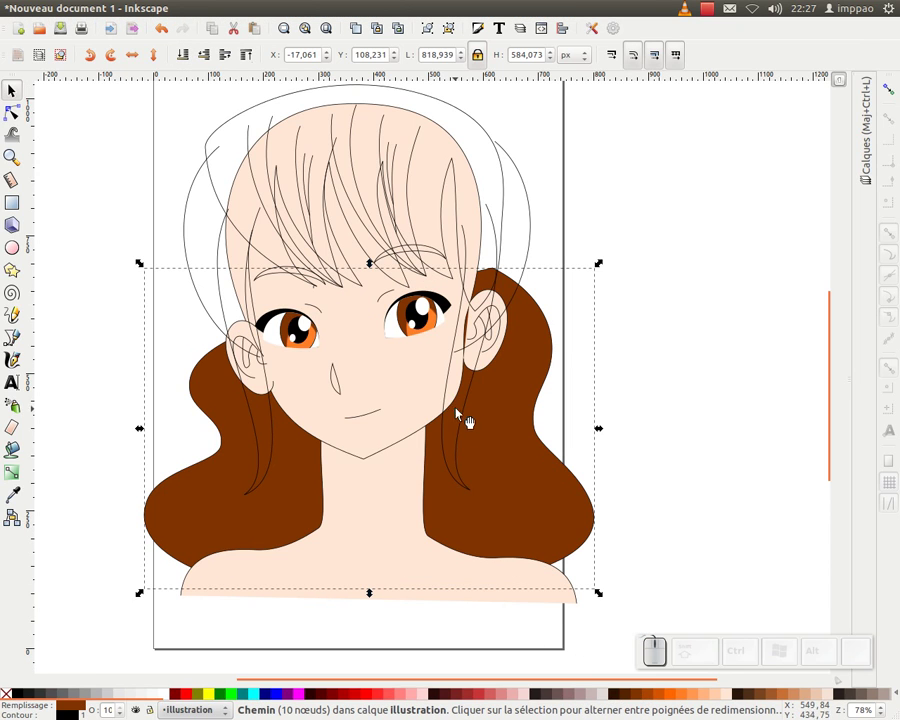
left_click(276, 472)
left_click(476, 499)
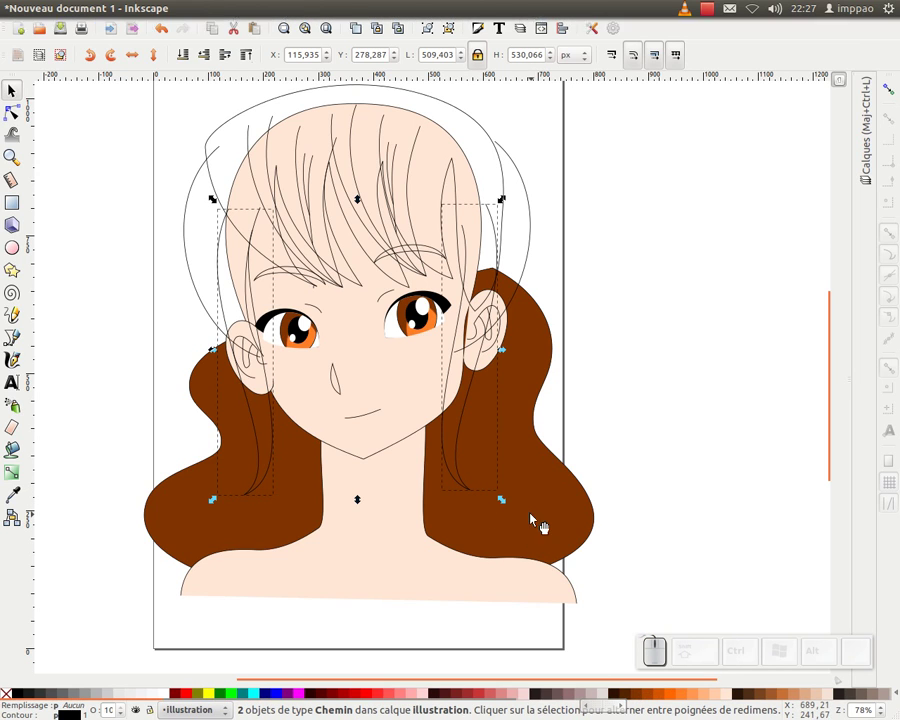
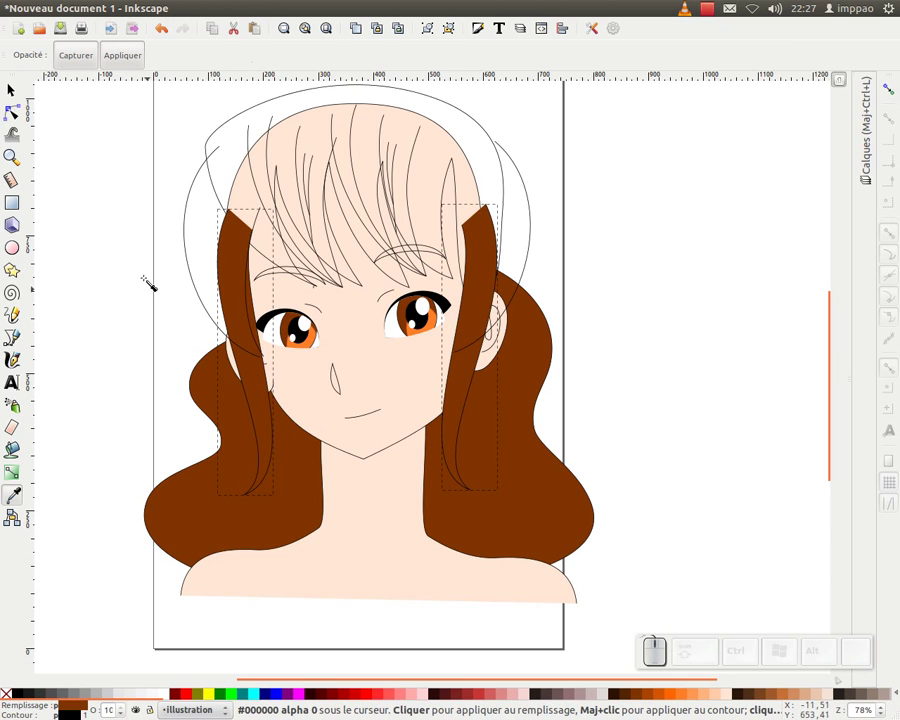
left_click(16, 96)
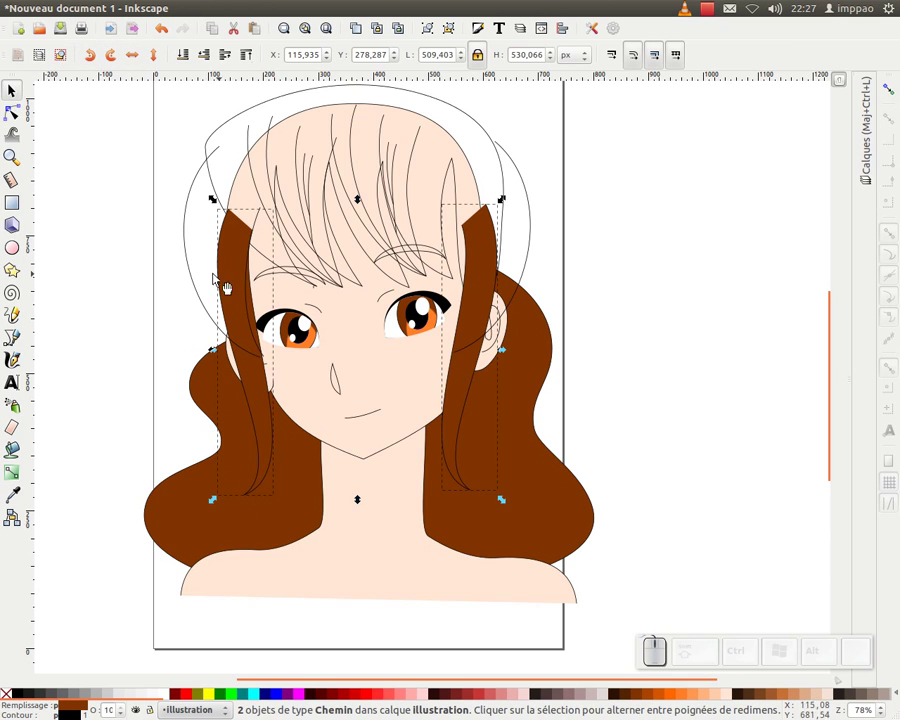
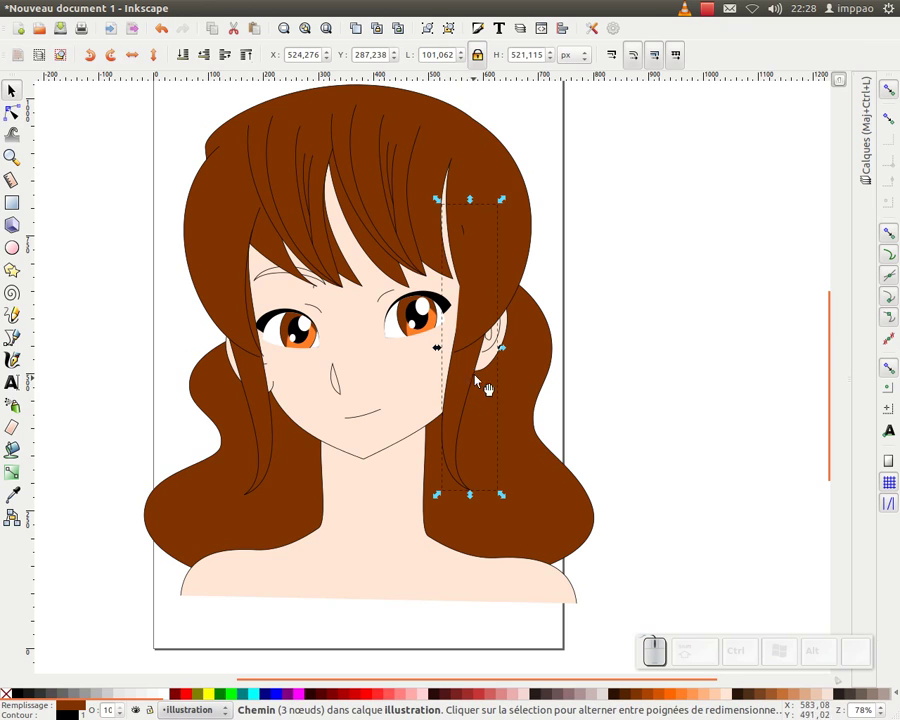
Step: Select the left side strand curve and reshape it with node editing
key("Pause")
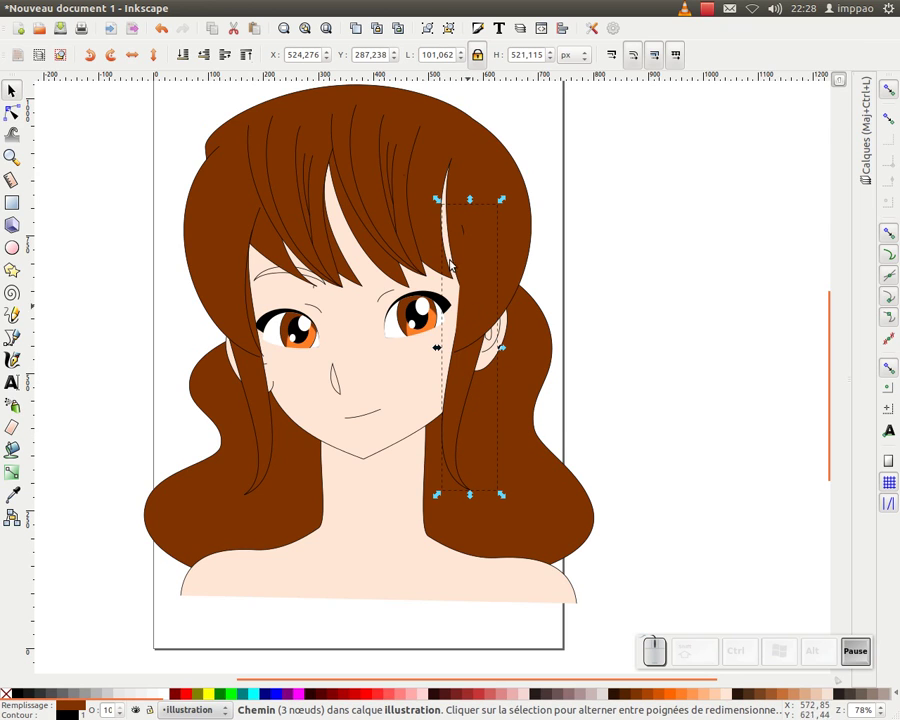
left_click(249, 60)
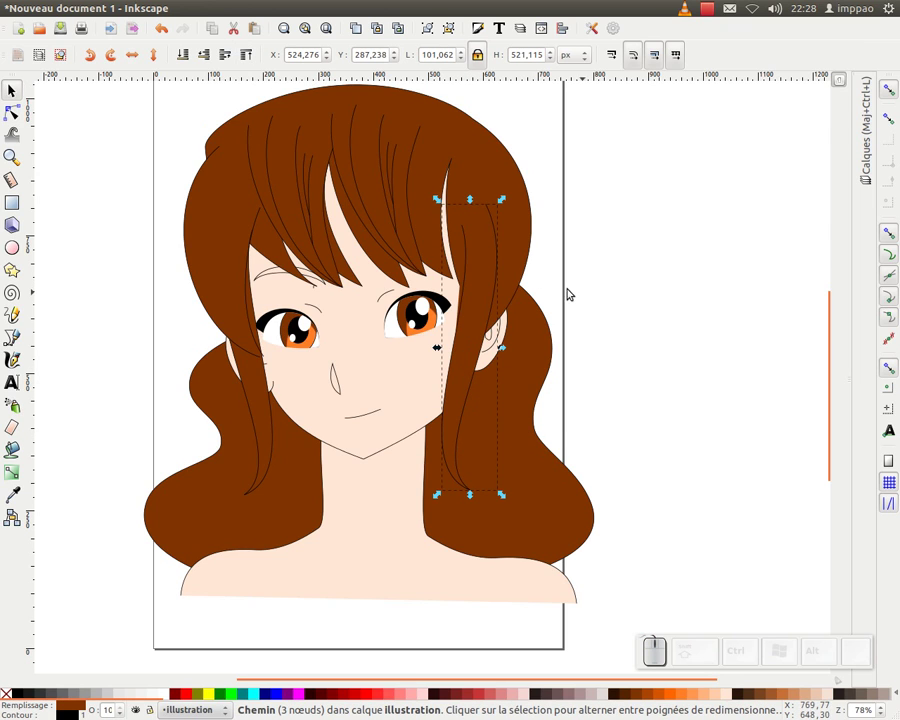
left_click(224, 264)
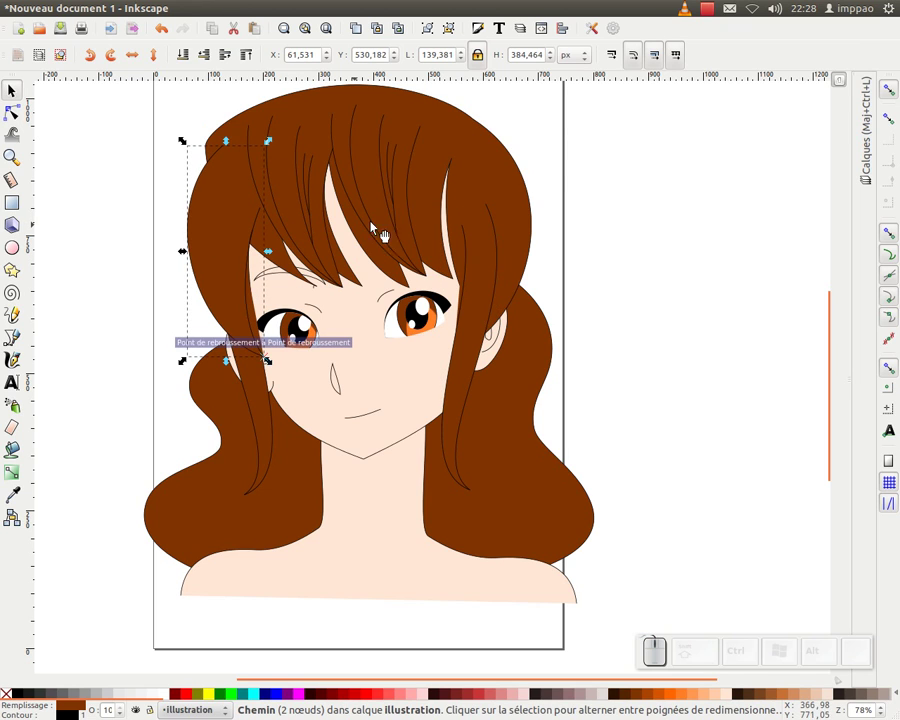
key("ctrl+z")
left_click(892, 91)
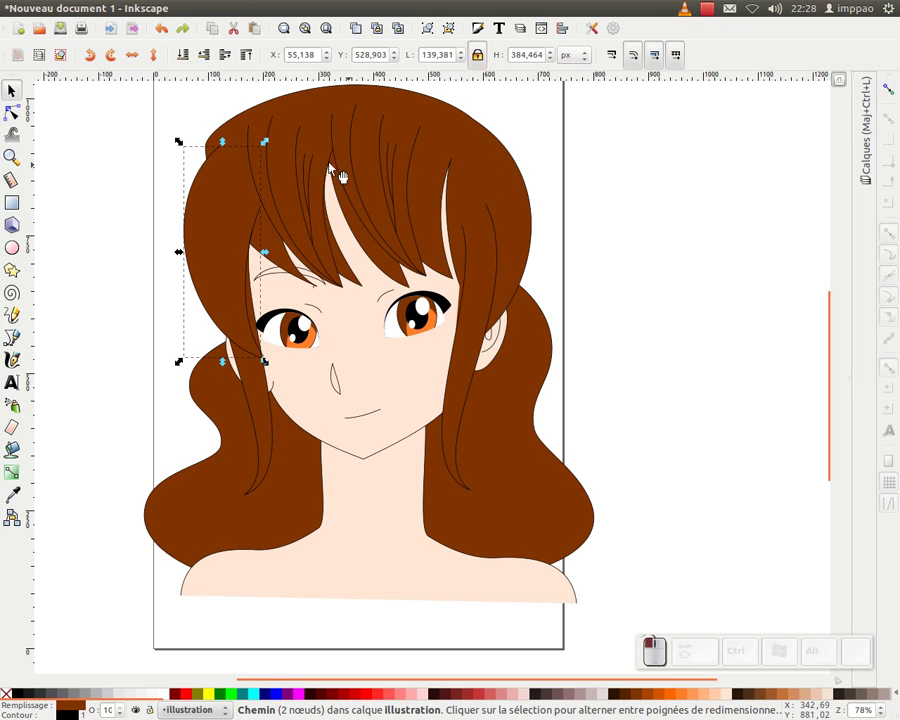
key("F2")
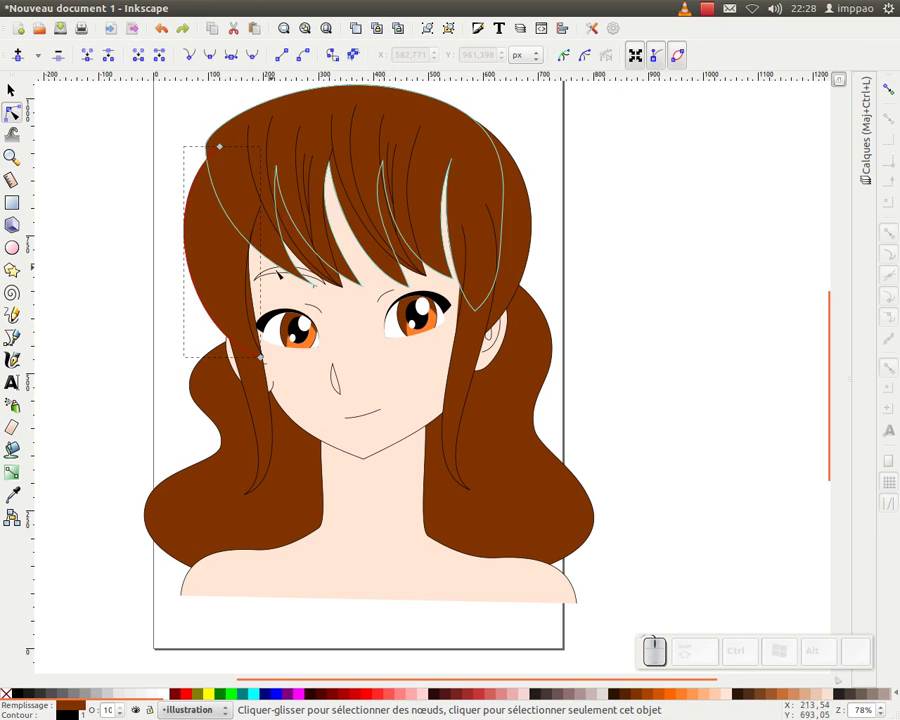
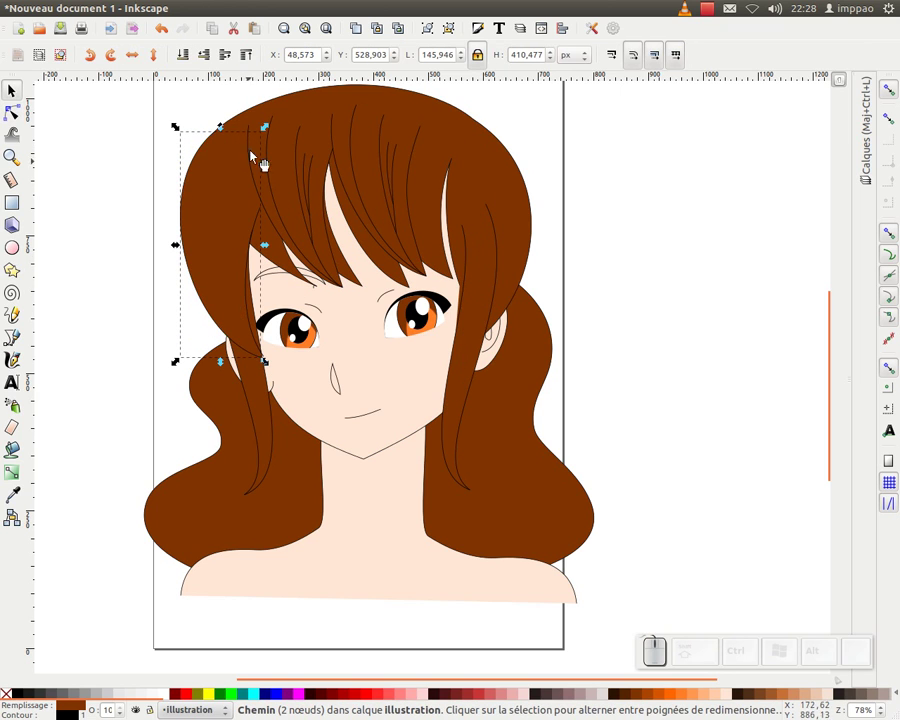
left_click(189, 61)
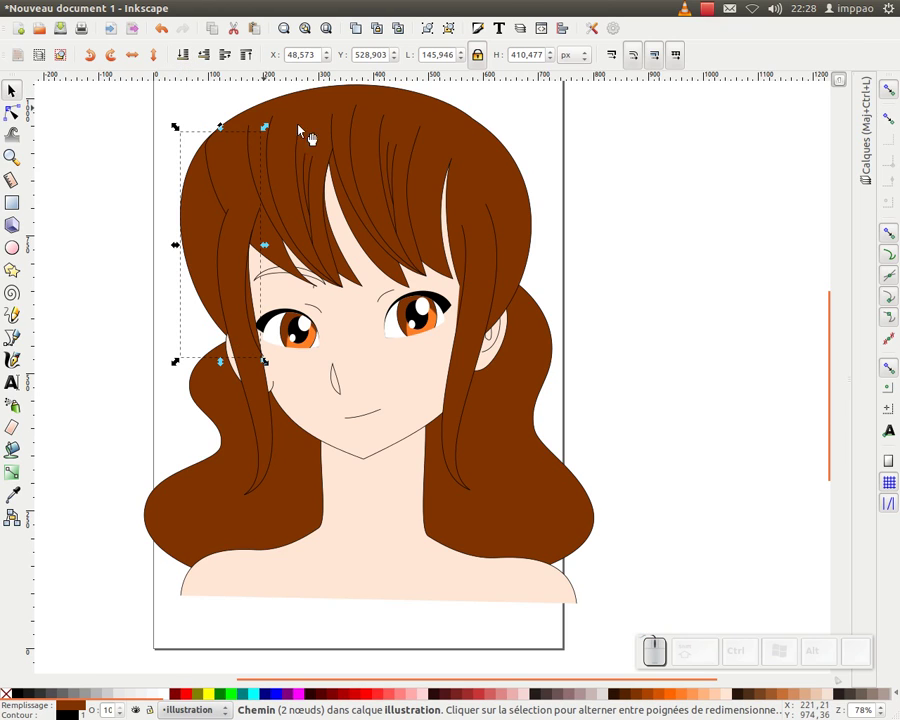
Step: Select the right side strand curve, change its stacking order within the hair, and deselect
left_click(532, 206)
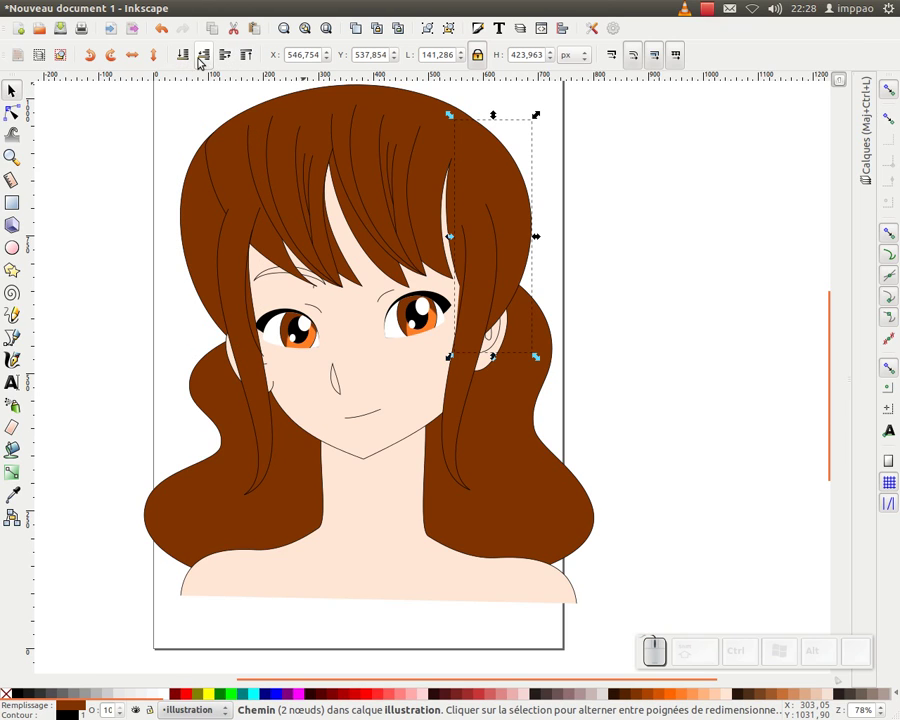
left_click(210, 61)
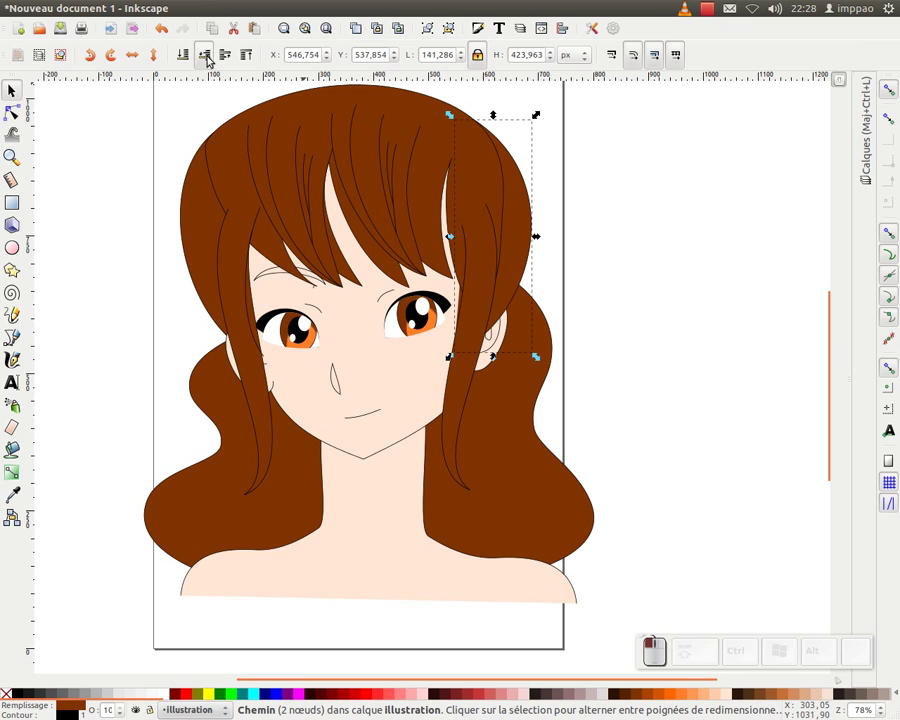
left_click(201, 228)
left_click(144, 239)
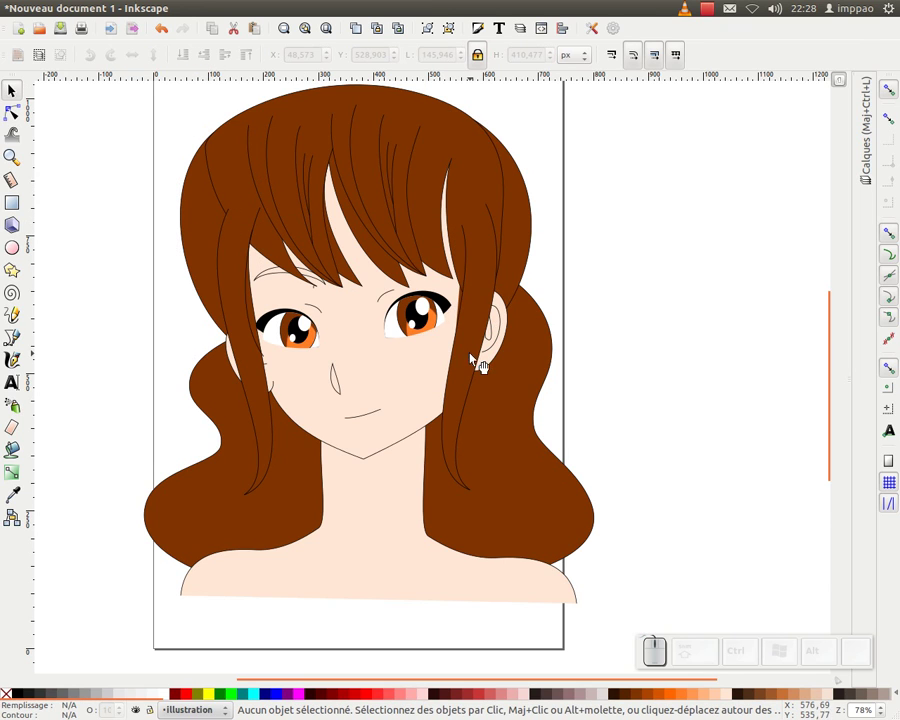
Step: Find the eyebrow curve under the bangs in Outline display mode and bring it above the hair
middle_click(466, 345)
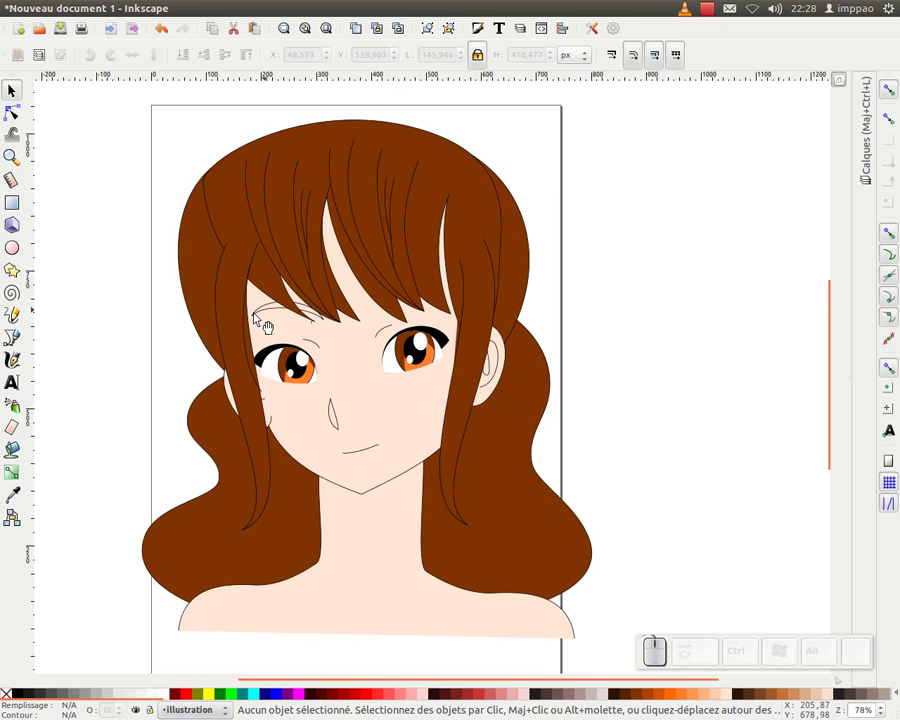
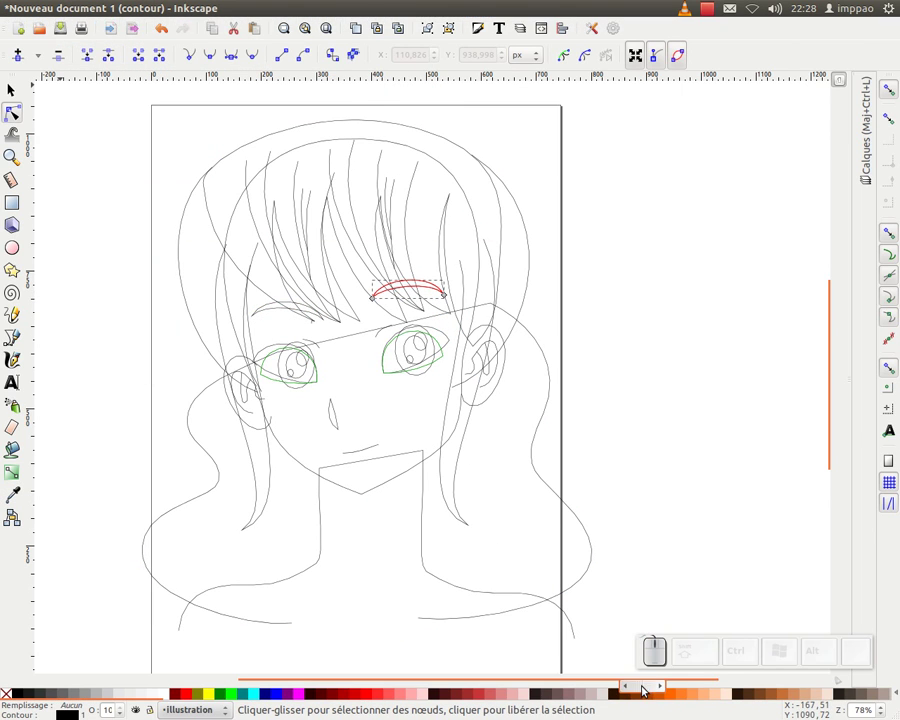
left_click(639, 698)
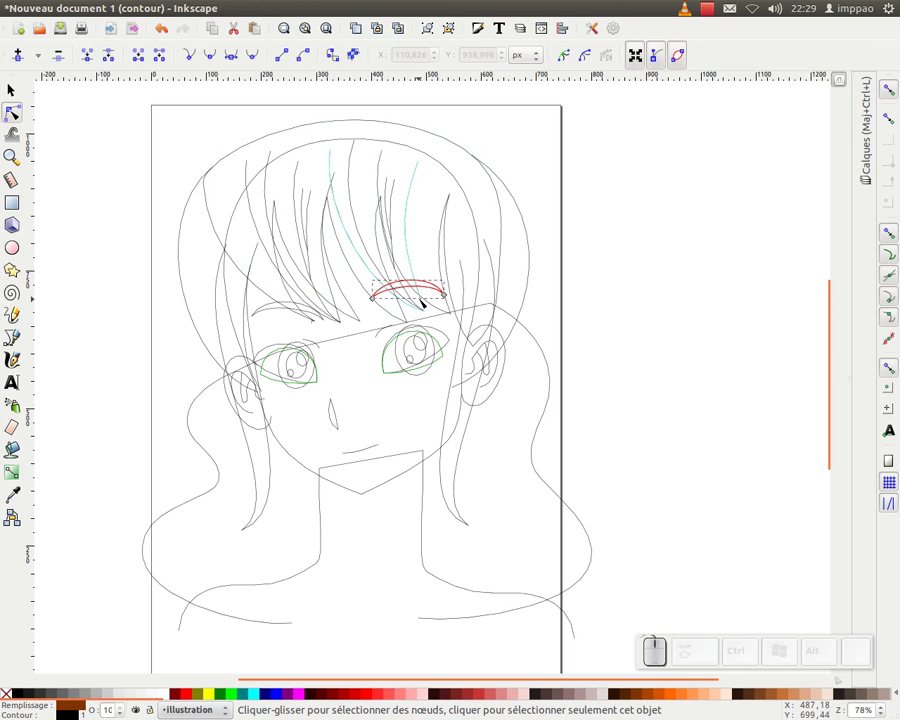
key("F1")
key("ctrl+KP_5")
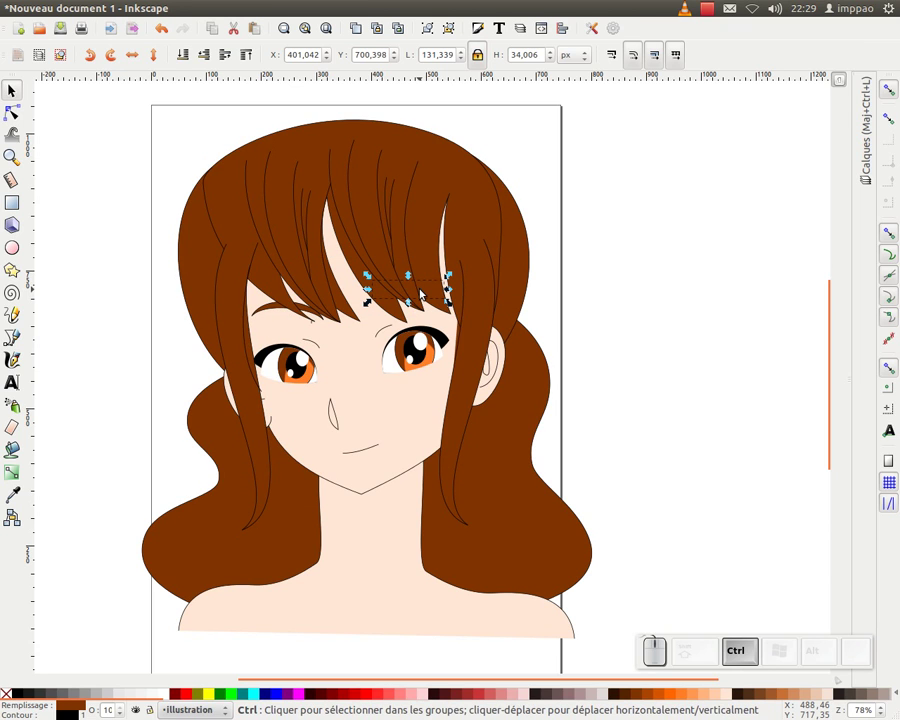
key("ctrl+KP_5")
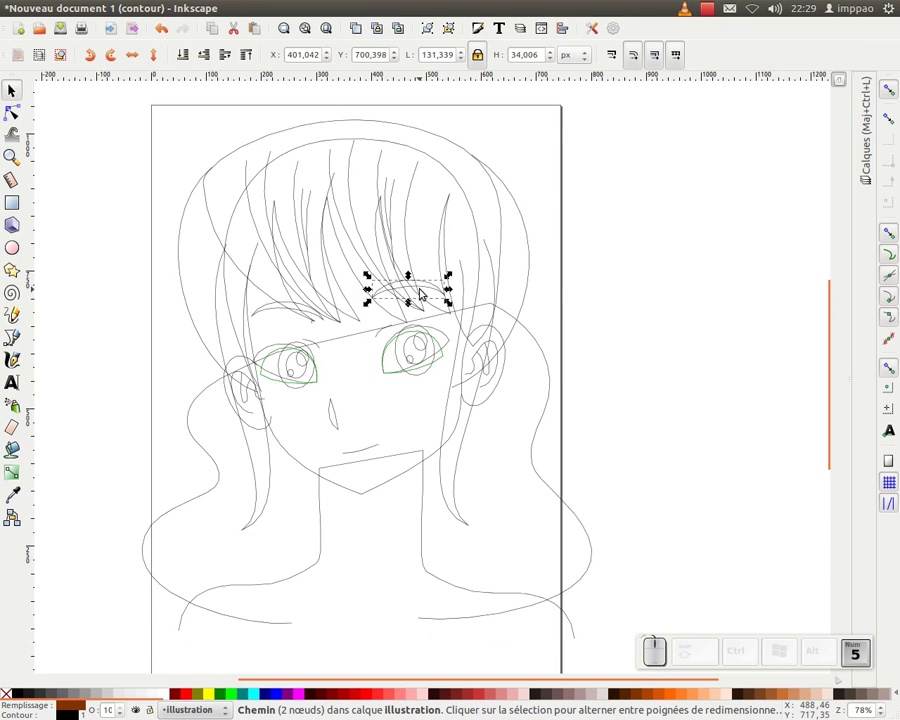
key("KP_5")
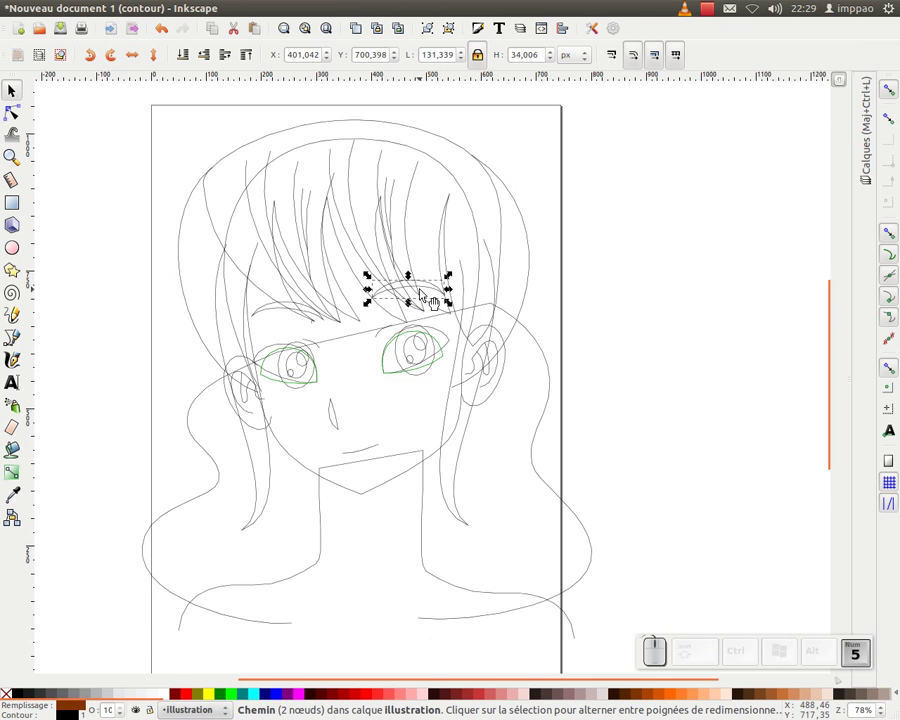
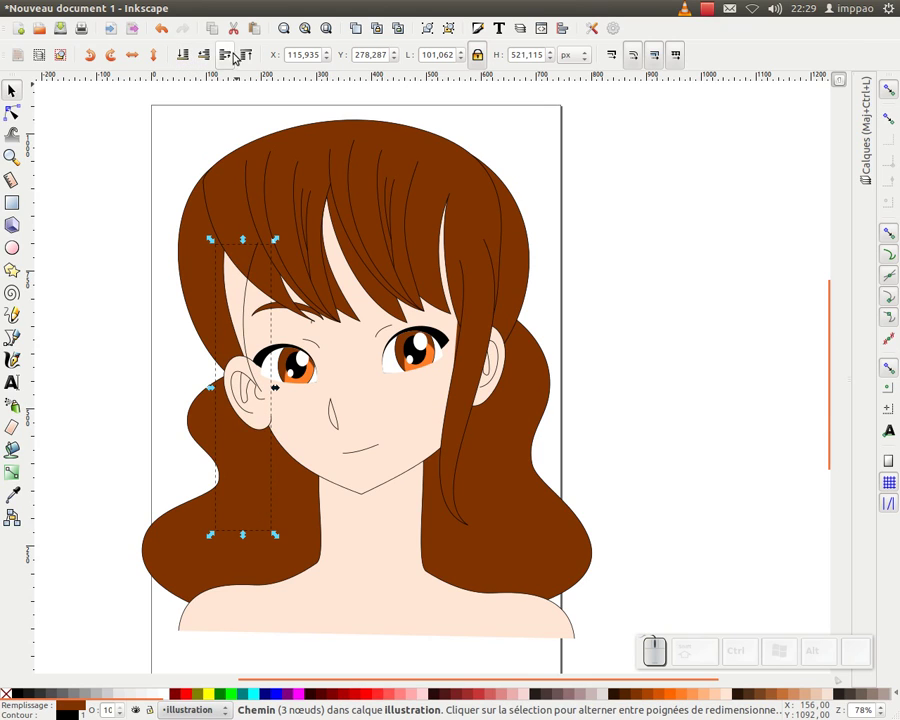
Step: Raise the left side curve so the ear shows in front of the brown side lock
left_click(228, 57)
left_click(226, 57)
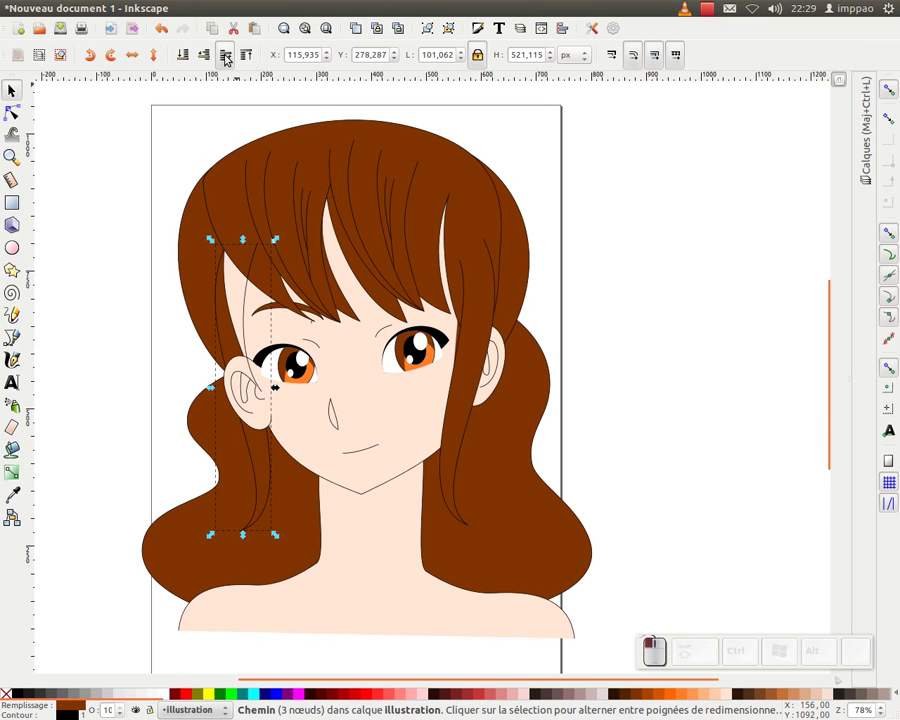
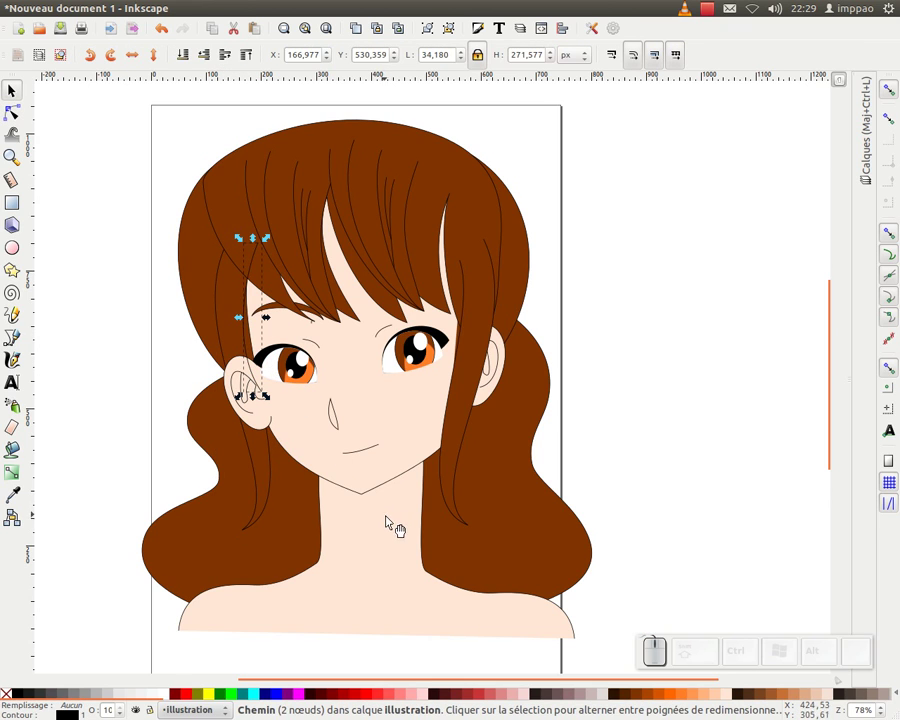
Step: Select the left ear group and lower it beneath the brown hair
key("Delete")
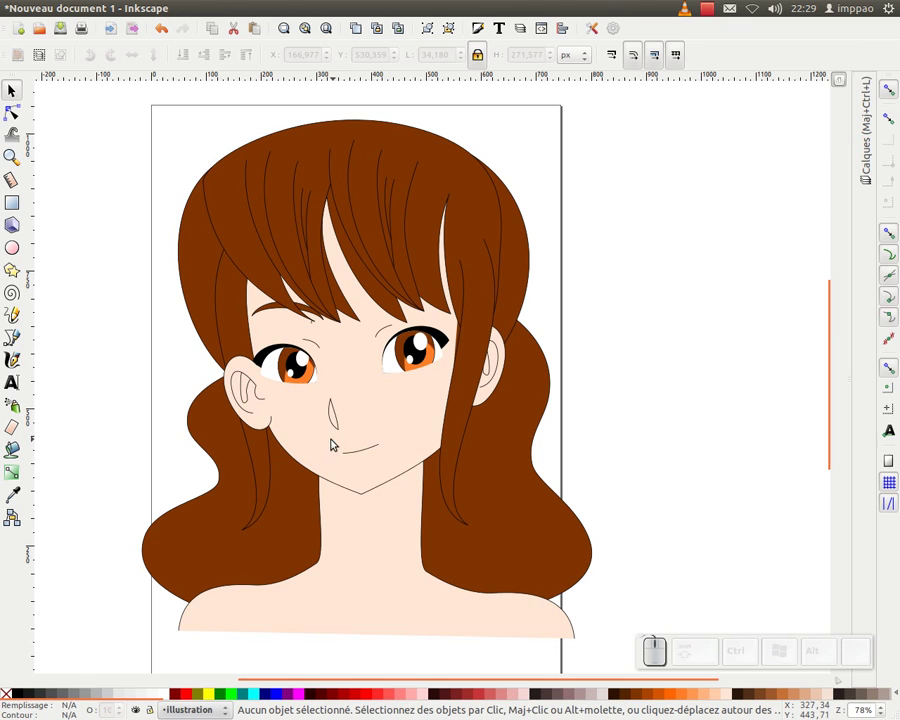
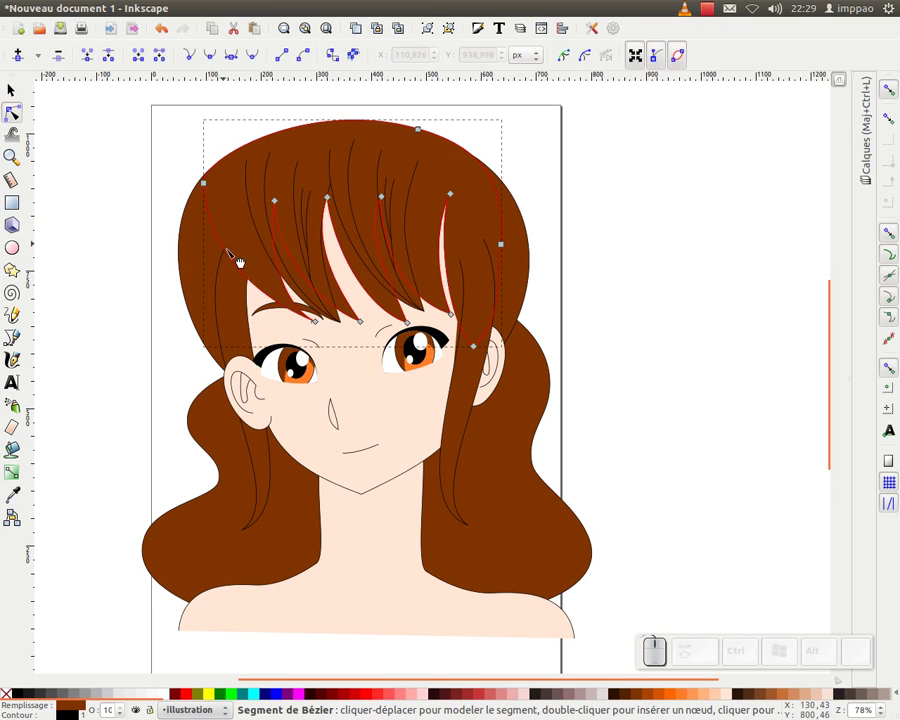
key("F1")
left_click(177, 366)
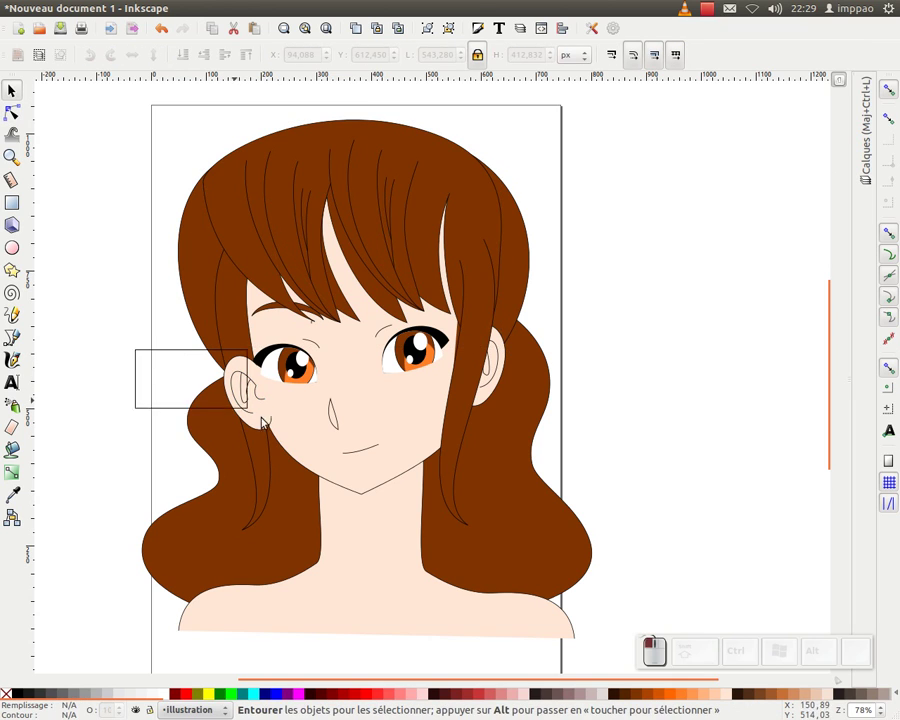
left_click(257, 420)
left_click(189, 56)
left_click(227, 58)
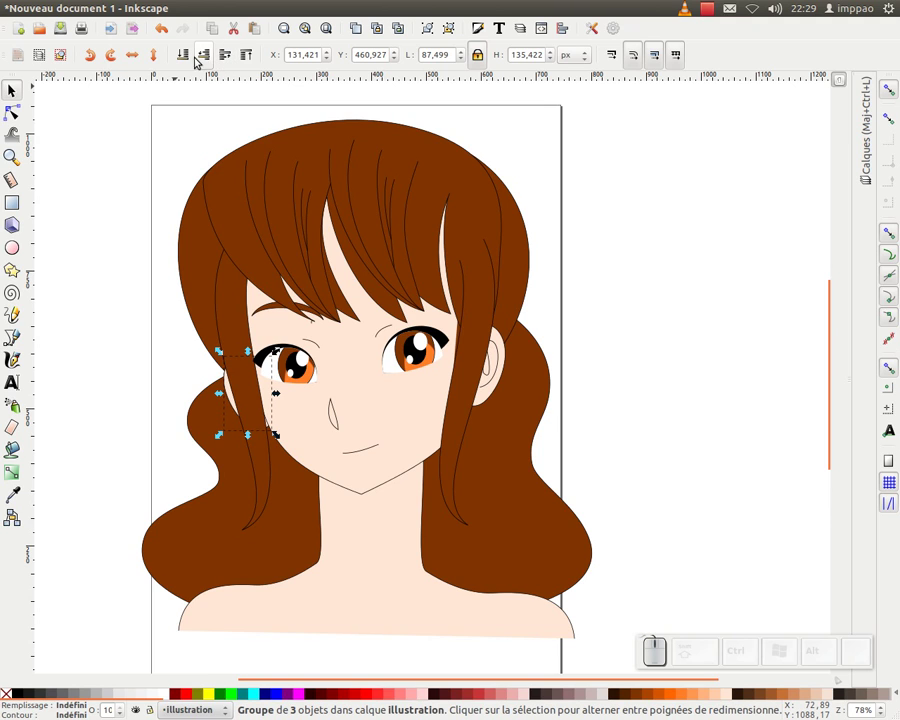
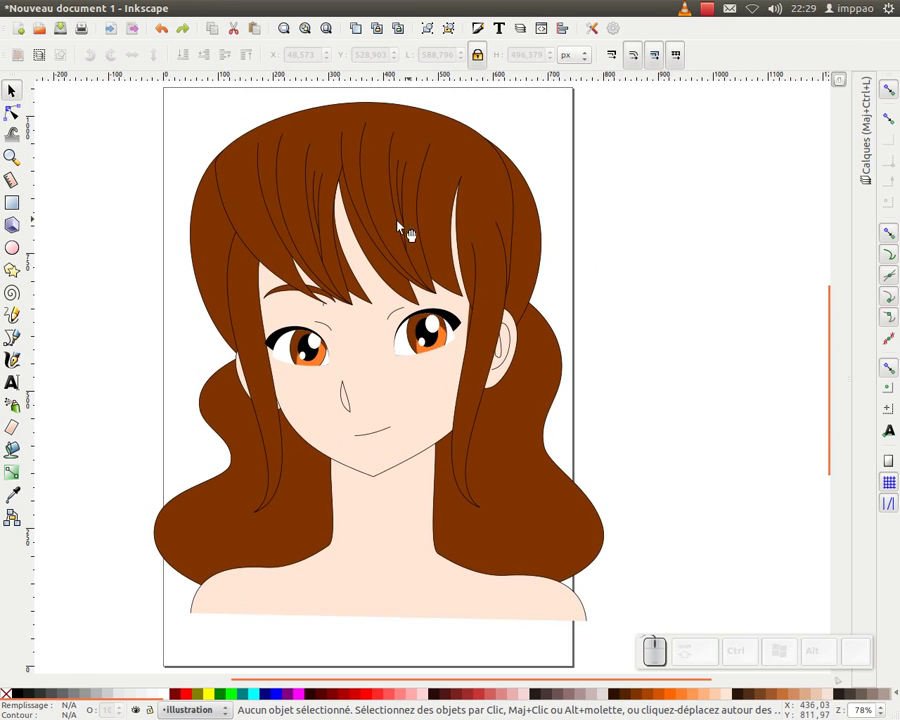
Step: Select the main brown hair shape and reshape its outline segment near the left forehead with the Node tool
left_click(396, 241)
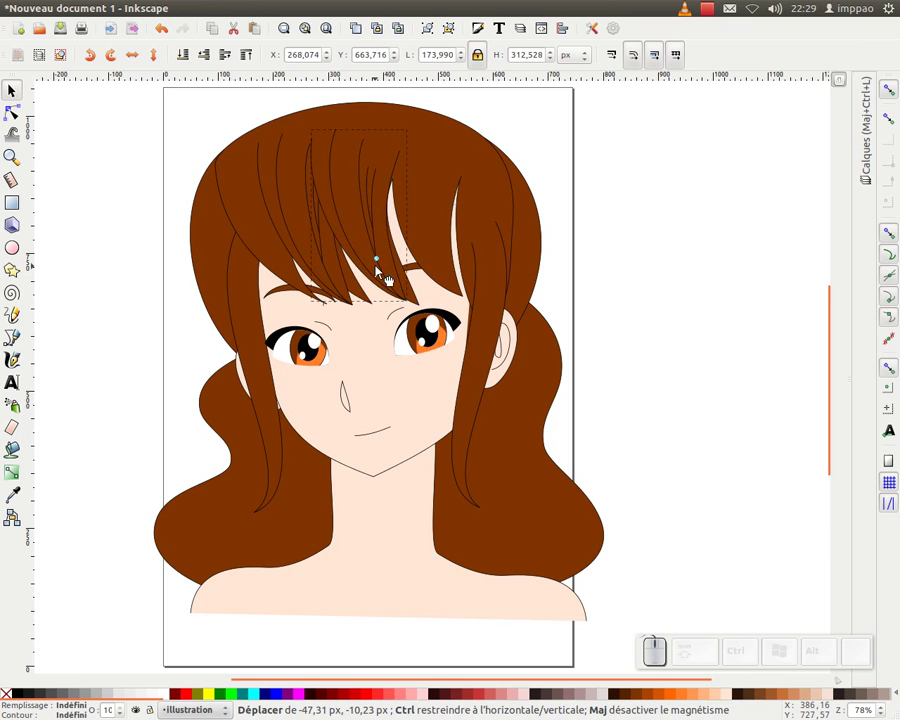
left_click(891, 90)
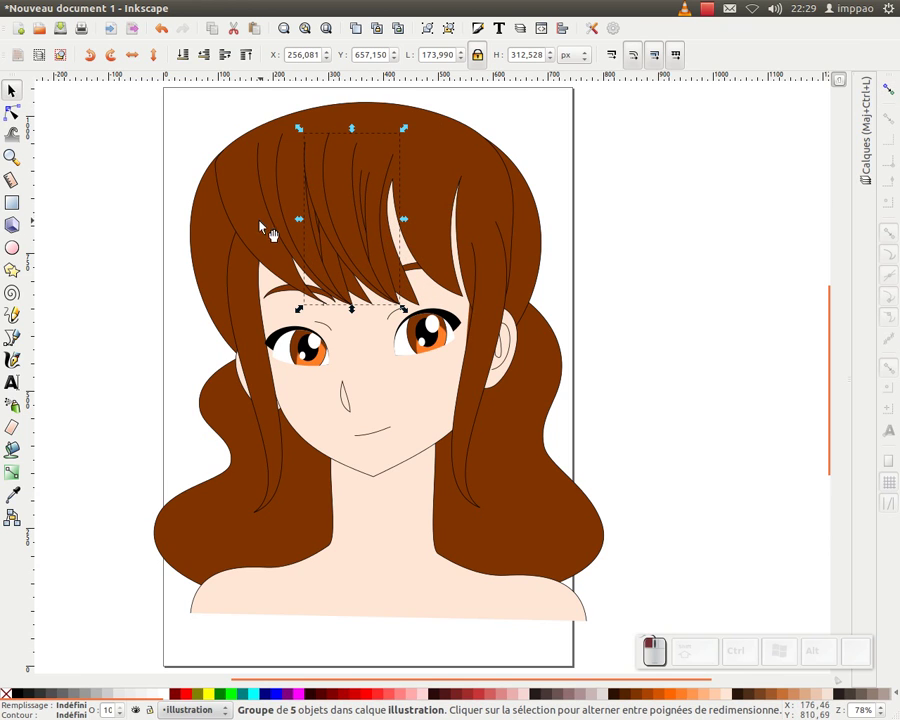
left_click(261, 237)
key("ctrl+z")
left_click(634, 177)
left_click(6, 117)
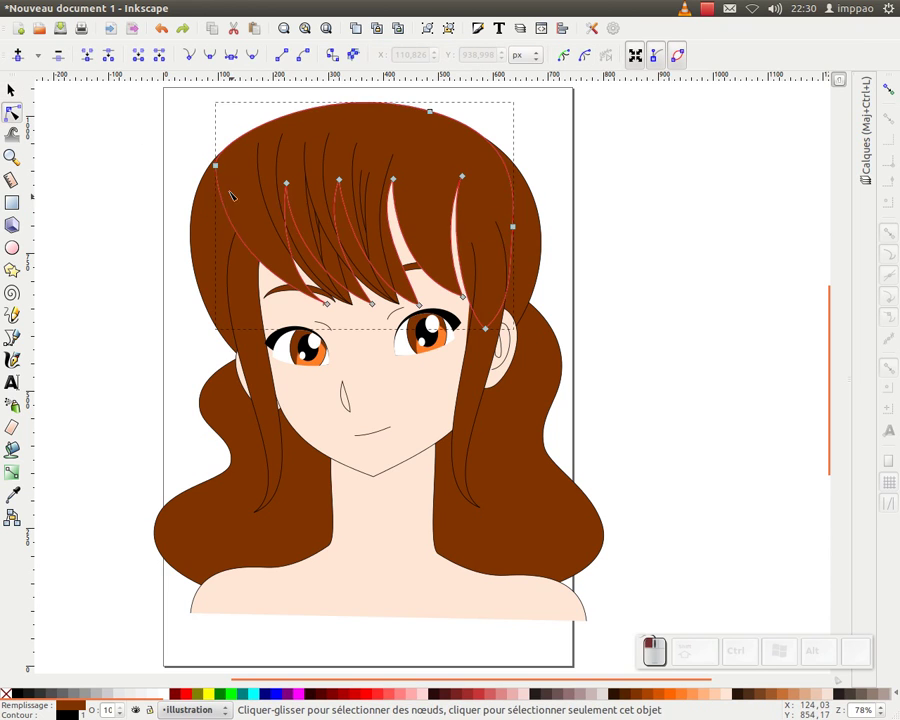